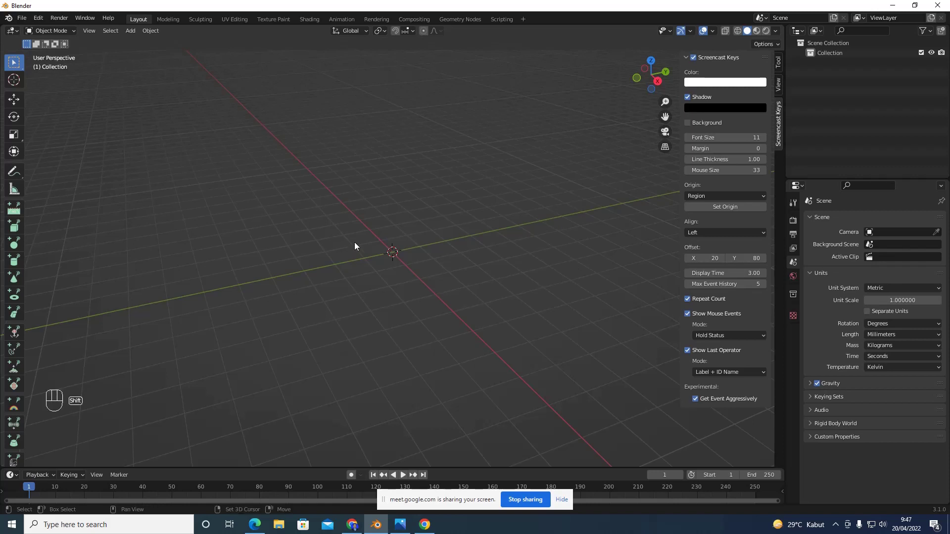
Bring up the Add menu (Shift+A) to insert a mesh cylinder at the origin
key(shift+a)
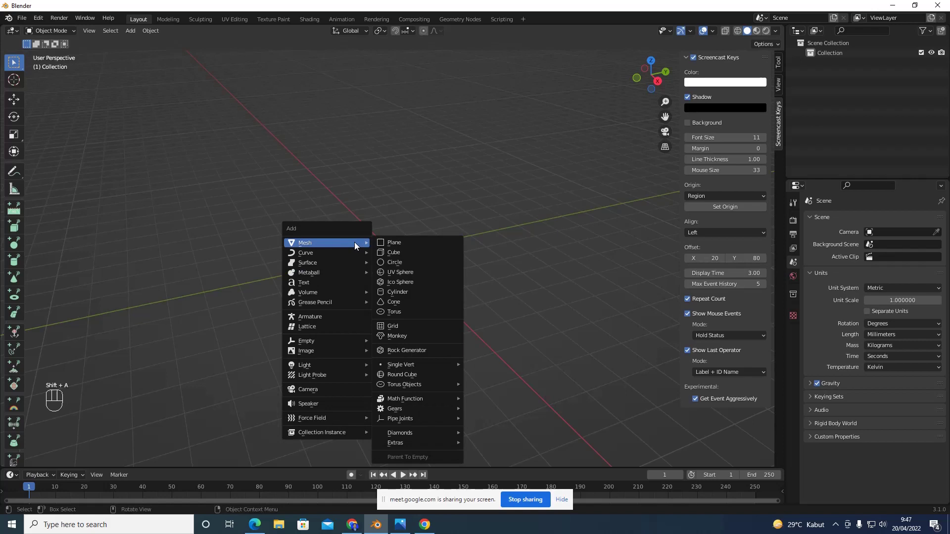
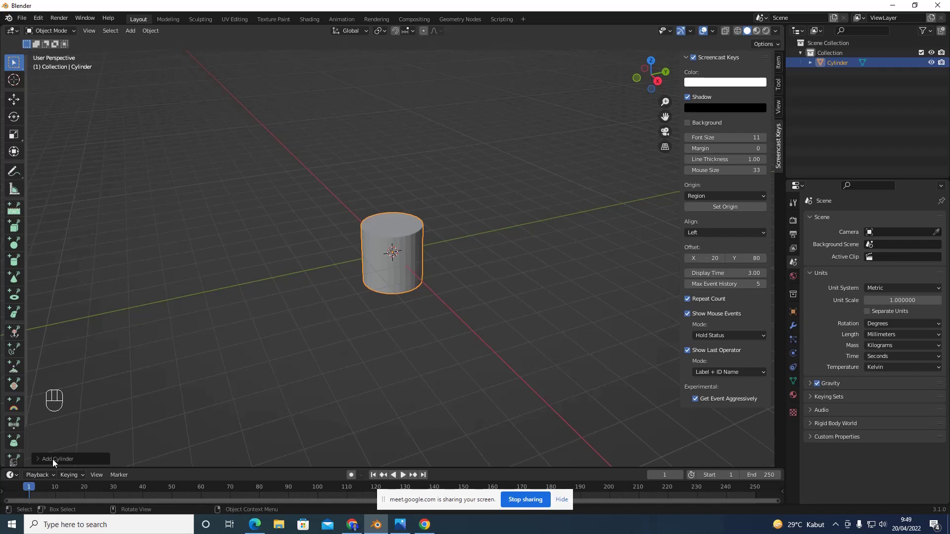
Set the Add Cylinder operator's Vertices to 8 and orbit to check the octagonal prism
click(56, 461)
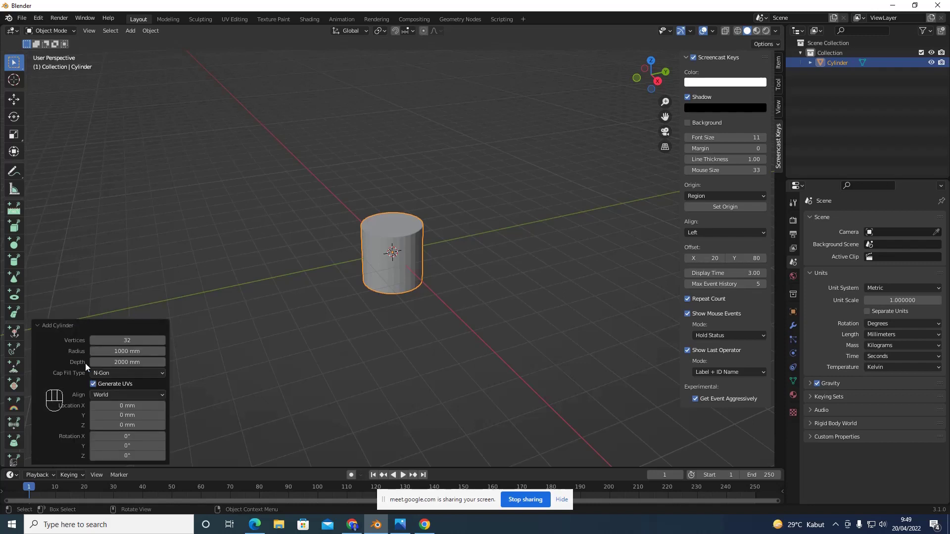
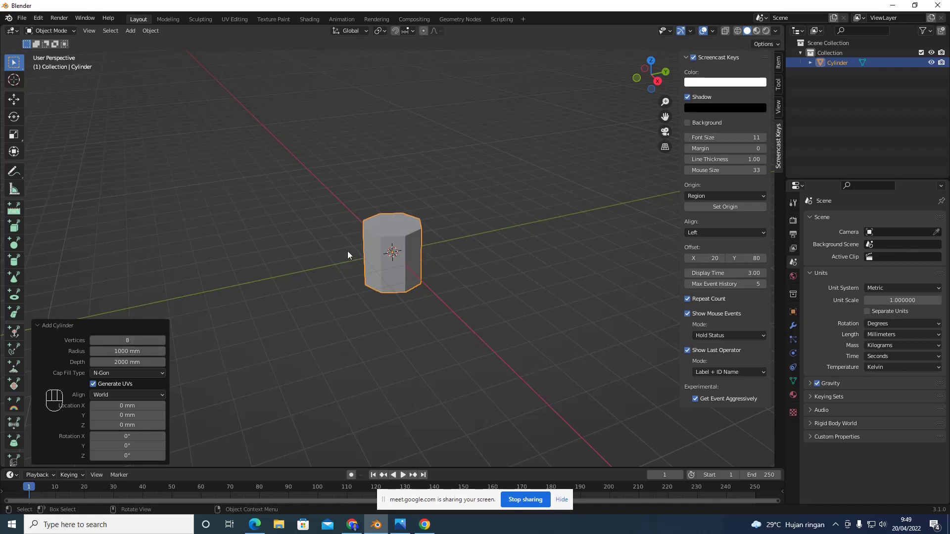
drag(458, 205, 467, 276)
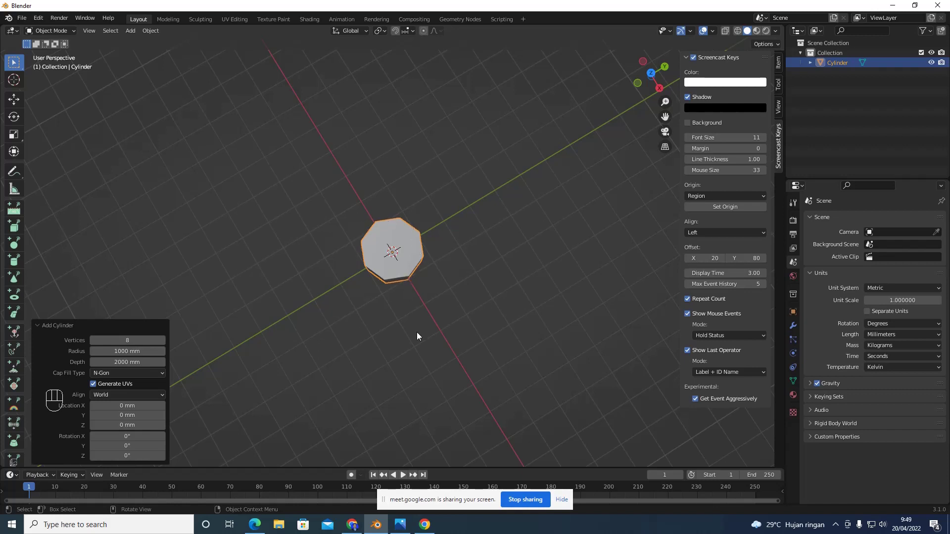
drag(421, 334, 418, 256)
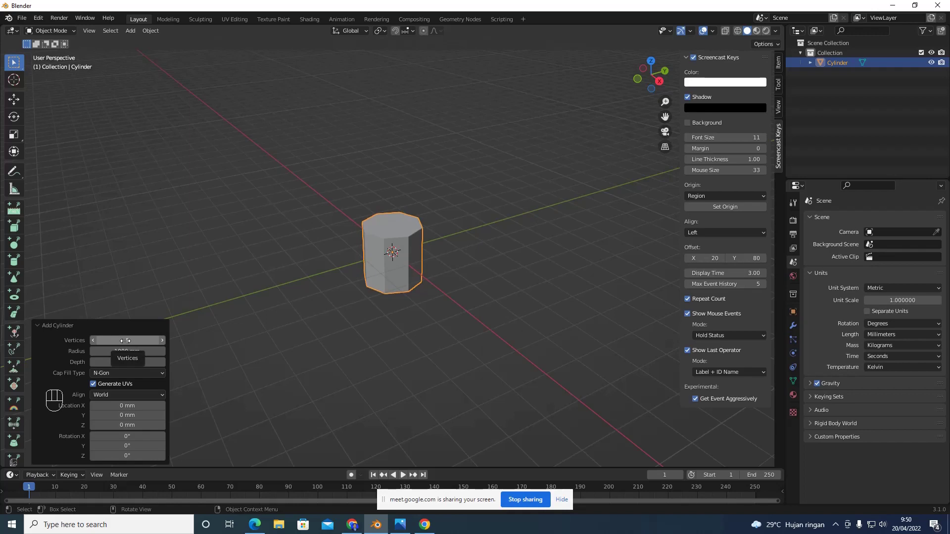
drag(475, 189, 478, 198)
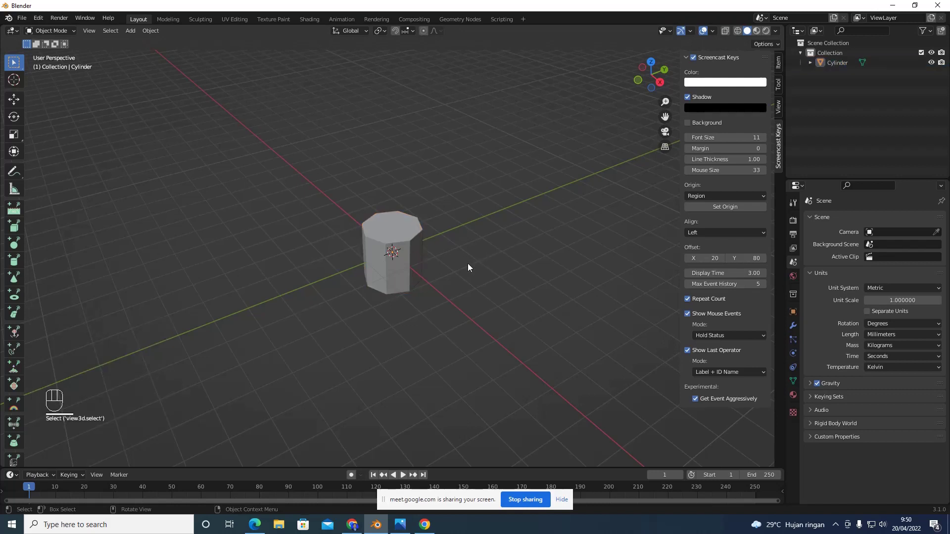
drag(468, 267, 473, 238)
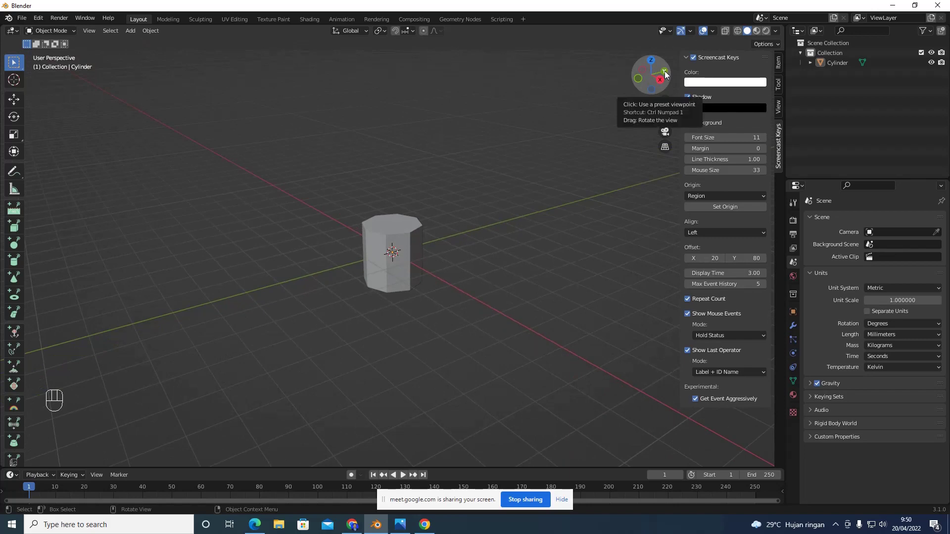
Select the cylinder in back view and show its Item transform values in the N-panel
click(668, 72)
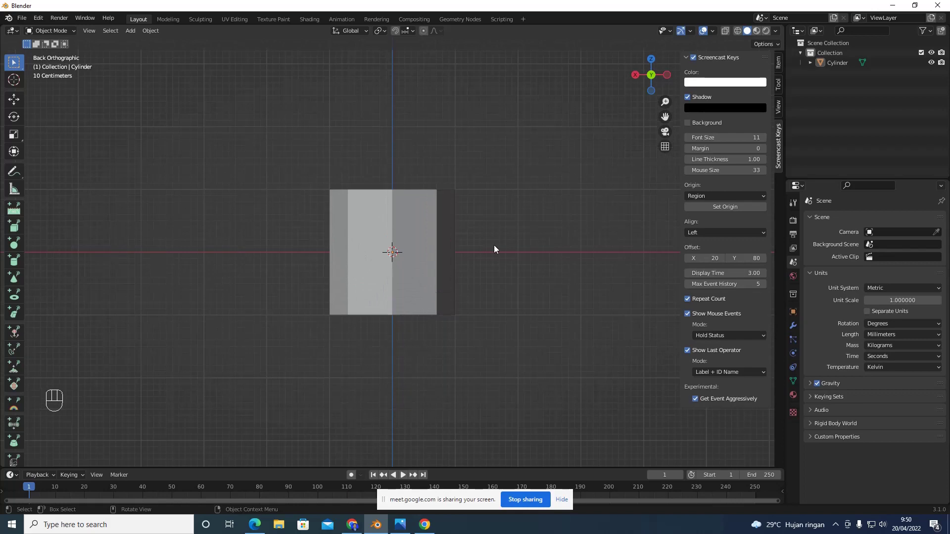
click(447, 214)
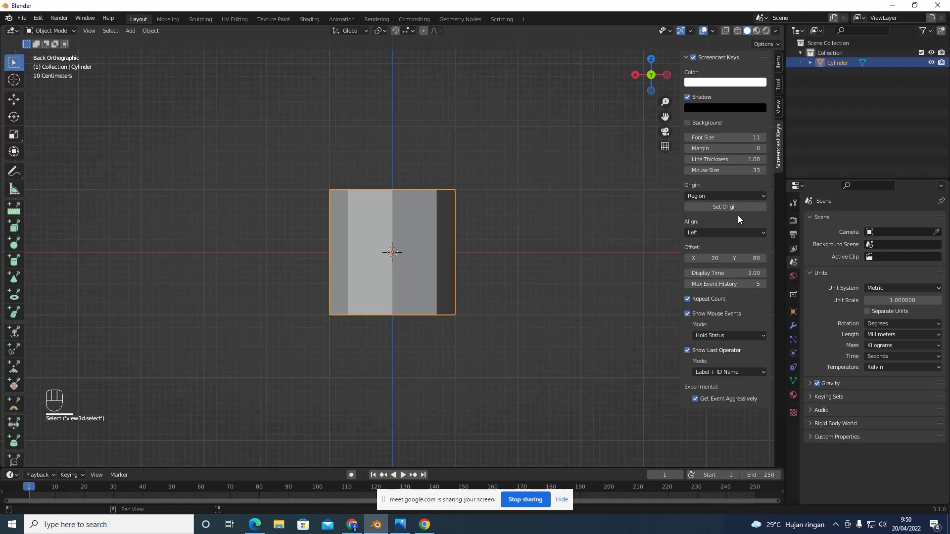
click(781, 61)
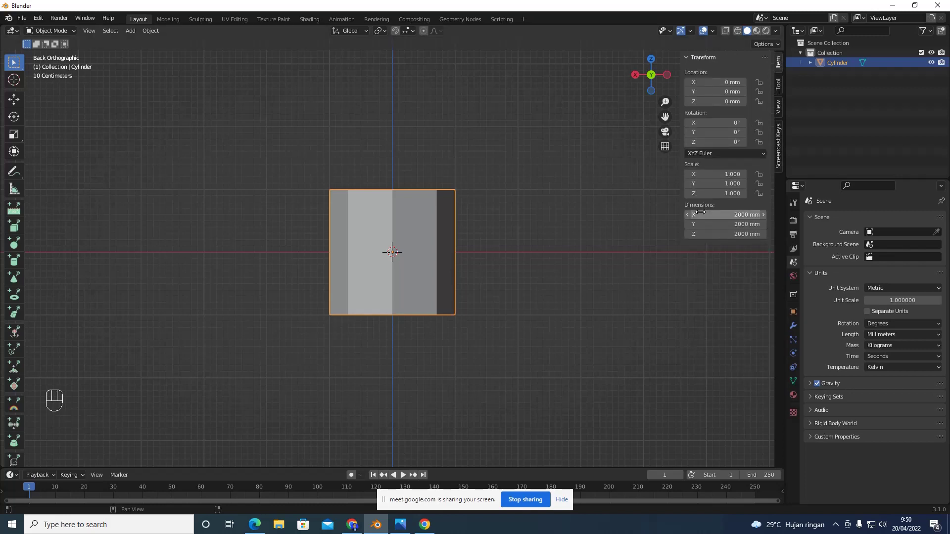
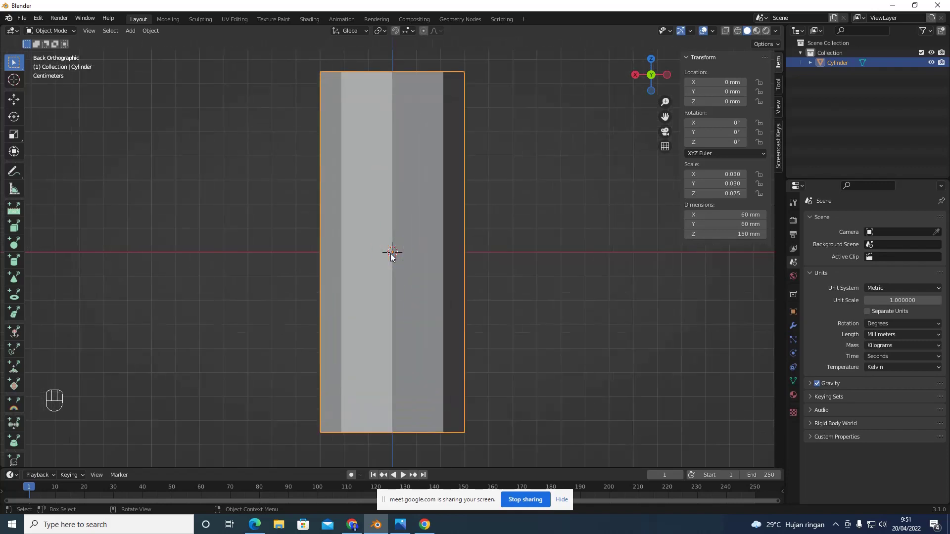
View the resized 60 × 150 mm cylinder straight from the back in orthographic
drag(527, 278, 544, 287)
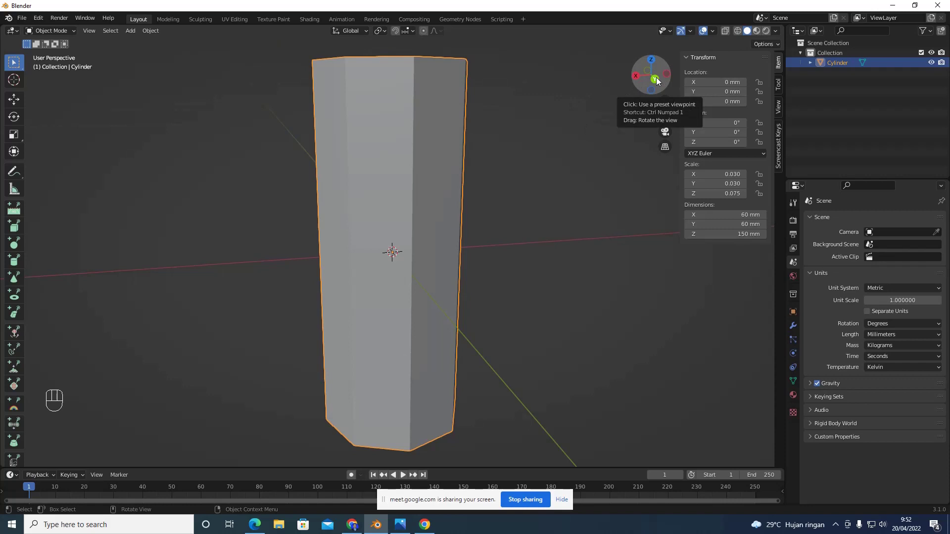
click(660, 78)
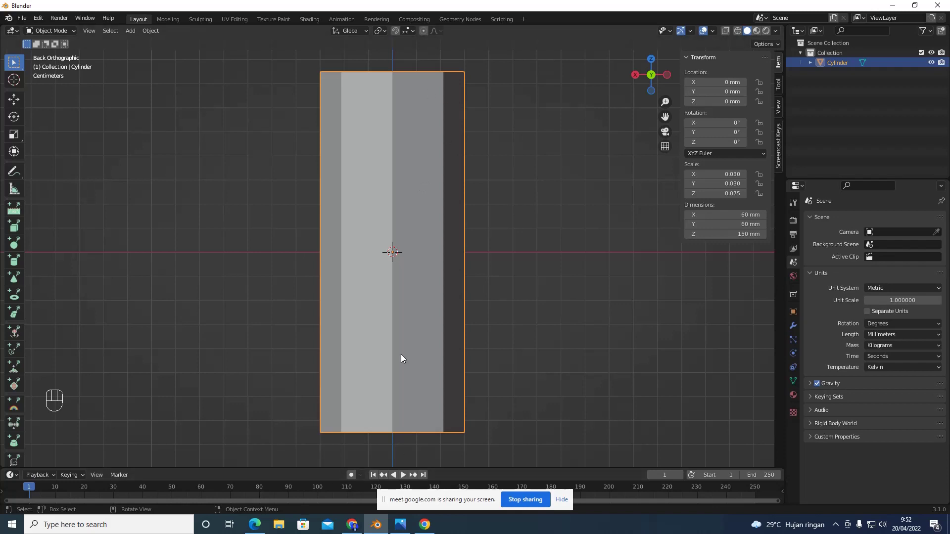
Enter Edit Mode on the cylinder and make the mesh see-through (X-ray) for editing
drag(75, 33, 55, 53)
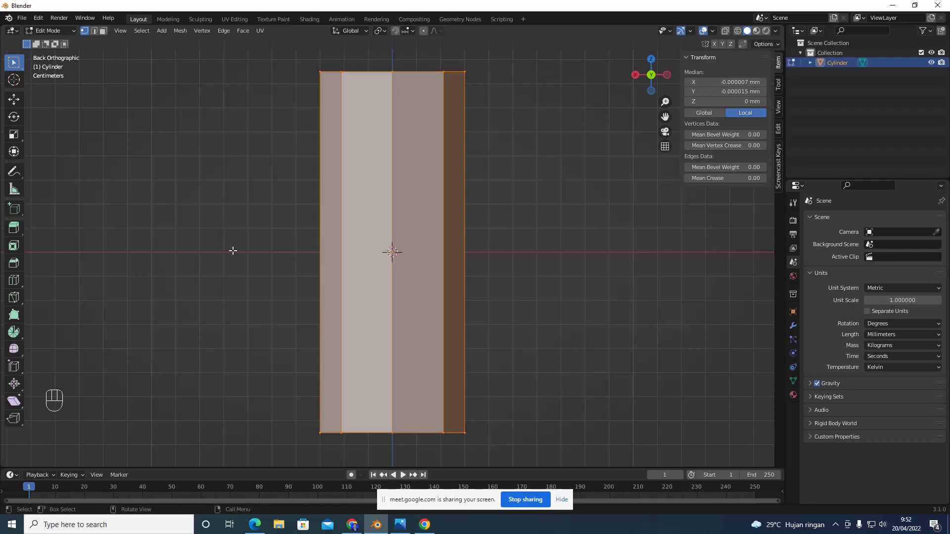
key(Tab)
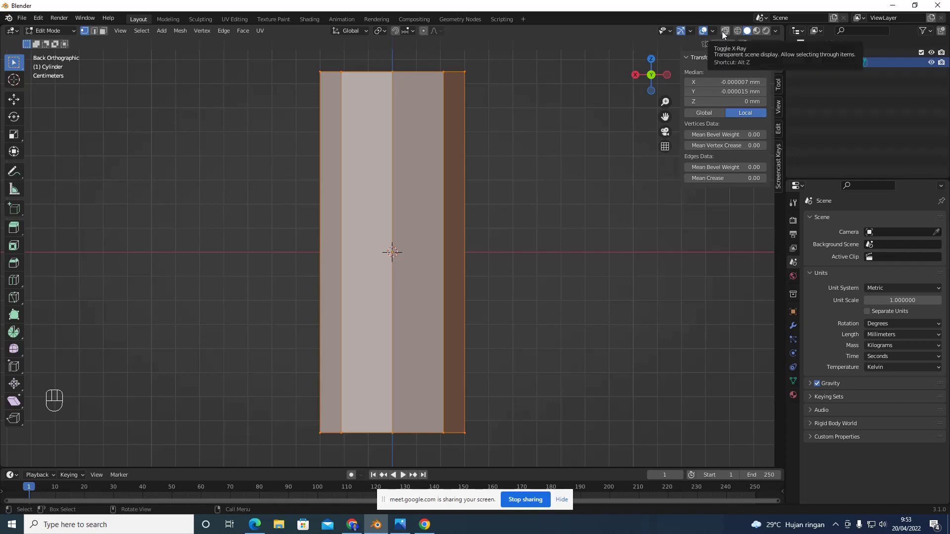
click(726, 32)
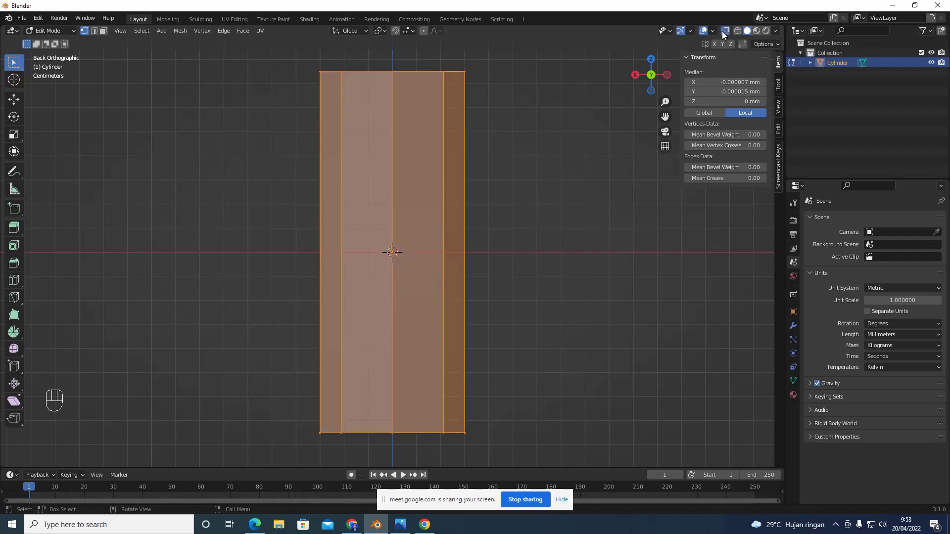
click(726, 32)
click(725, 33)
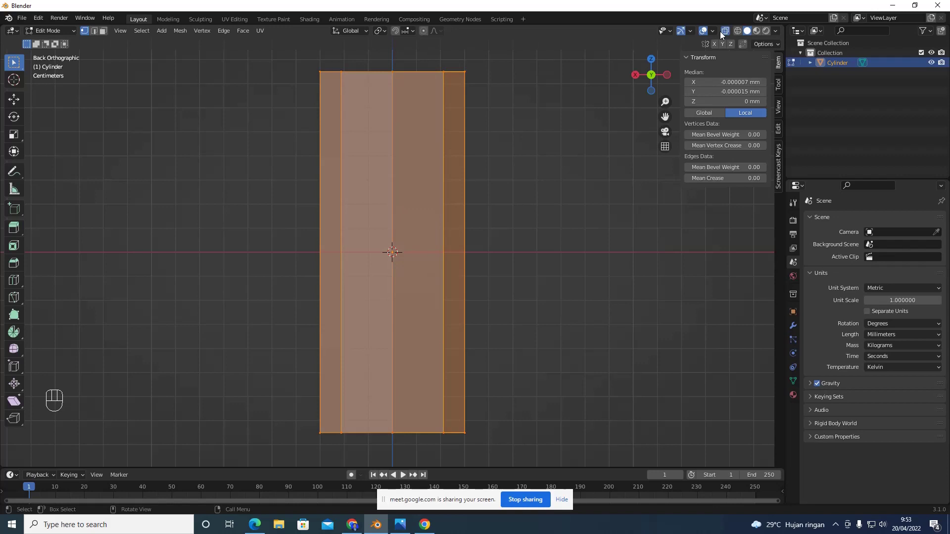
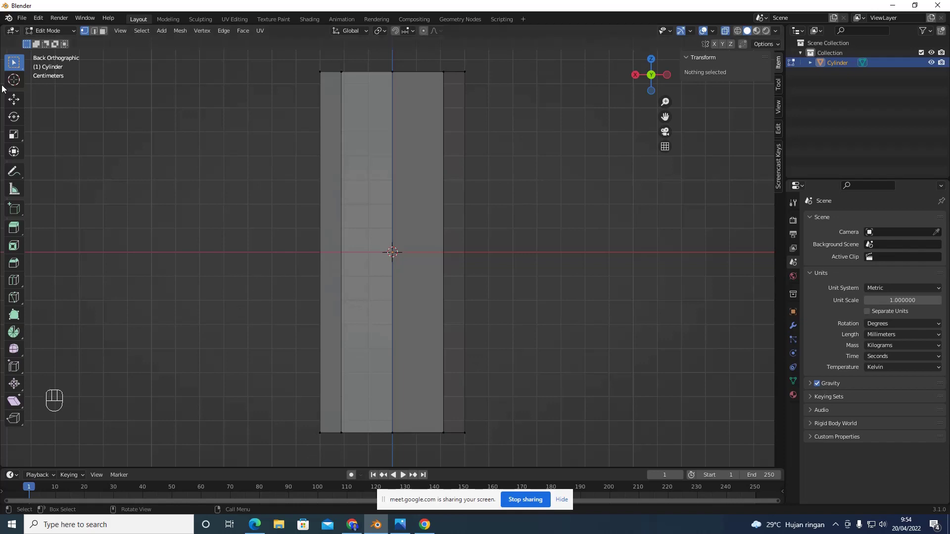
Insert a loop cut near the cylinder's top and return to the back orthographic view
click(17, 63)
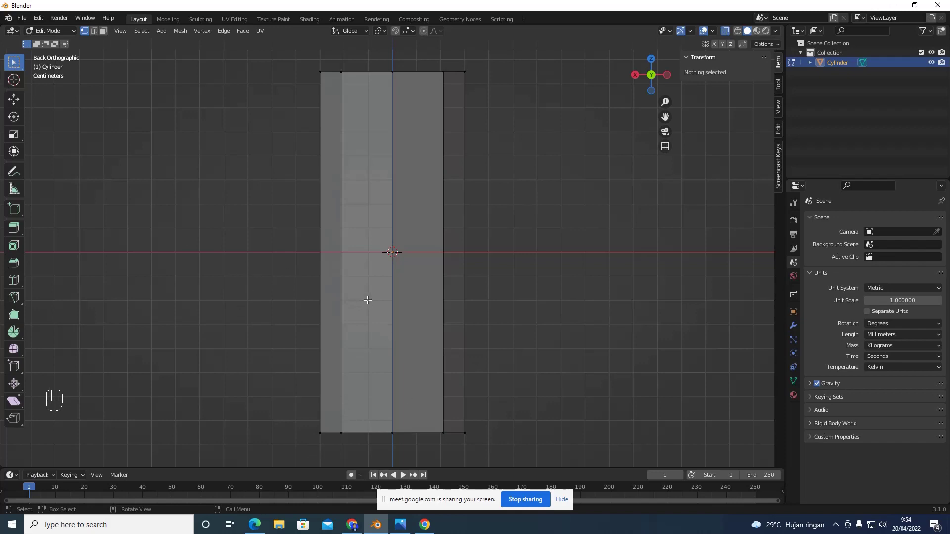
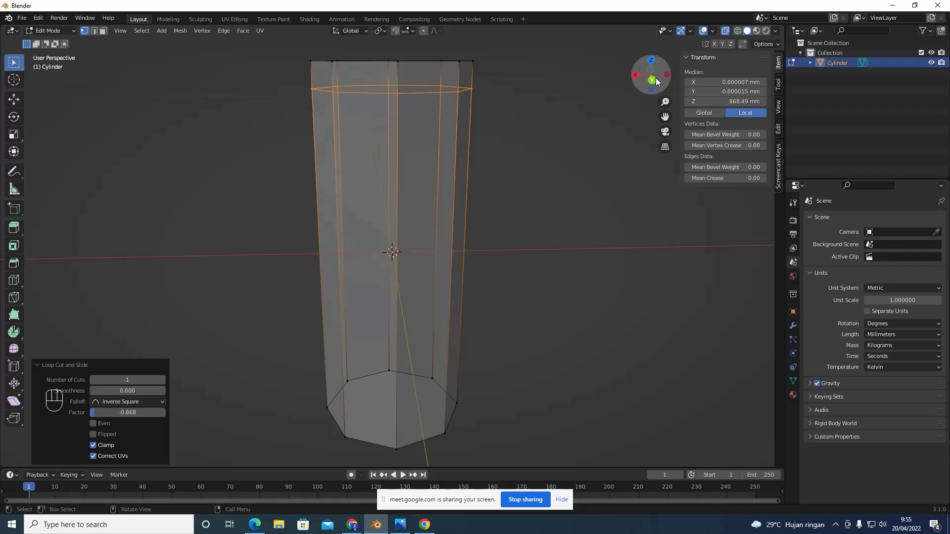
click(652, 83)
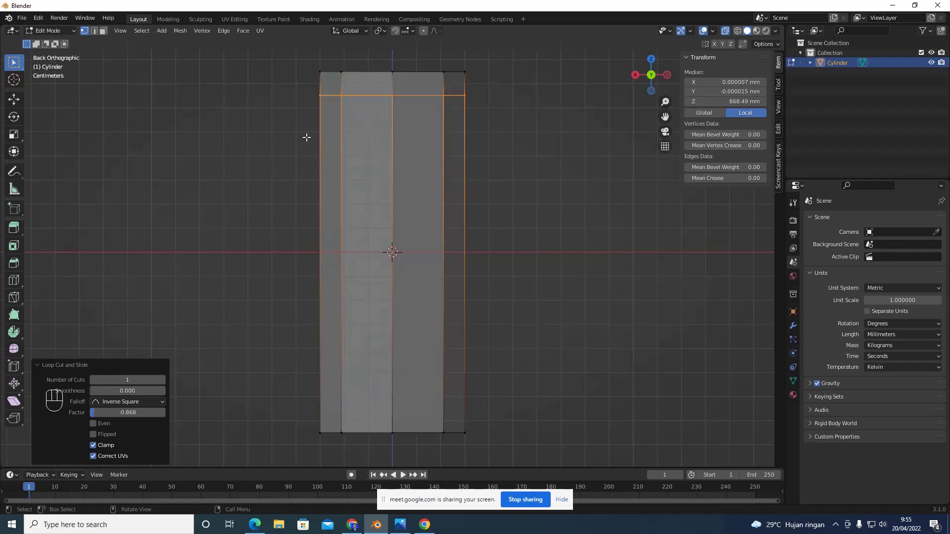
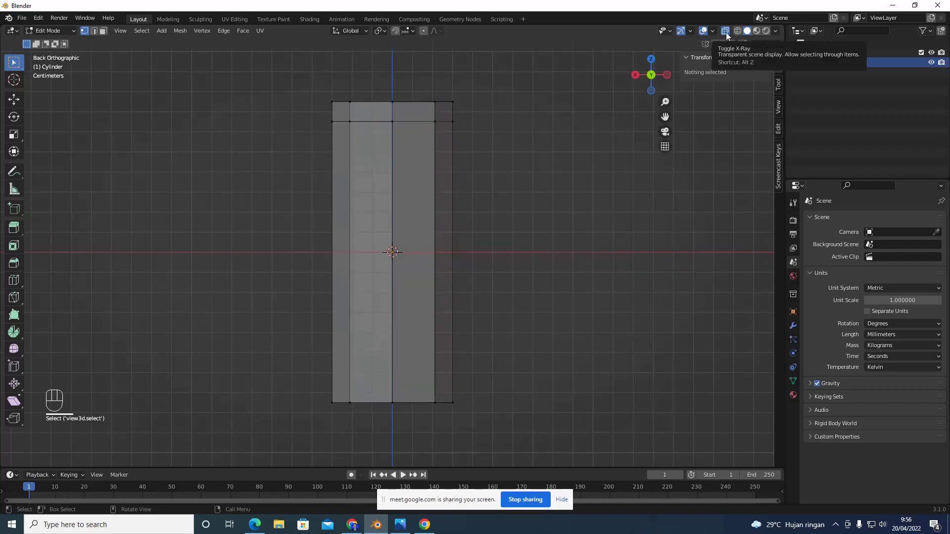
click(730, 34)
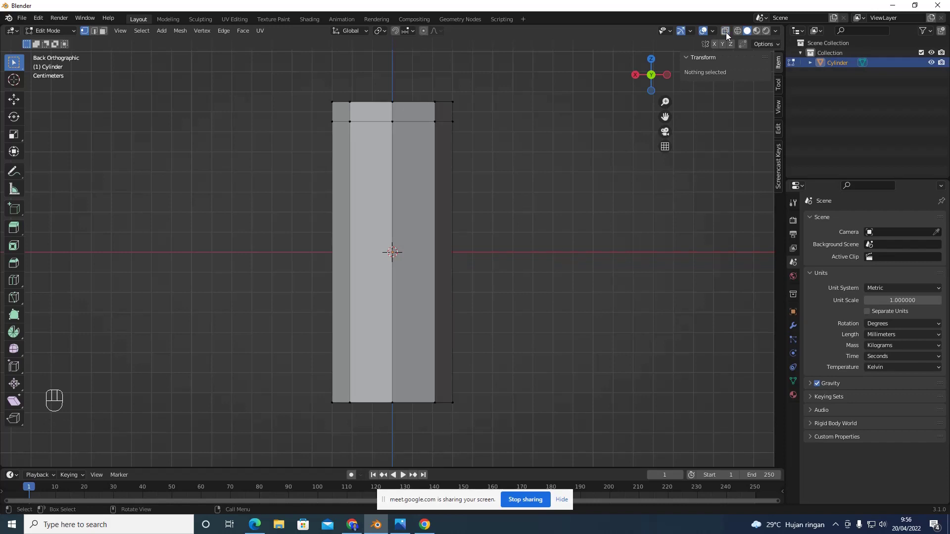
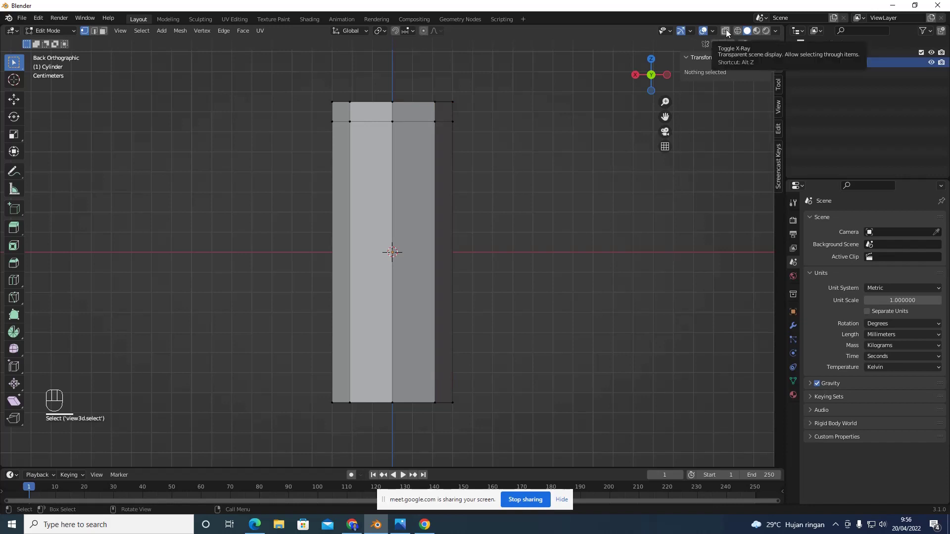
click(731, 31)
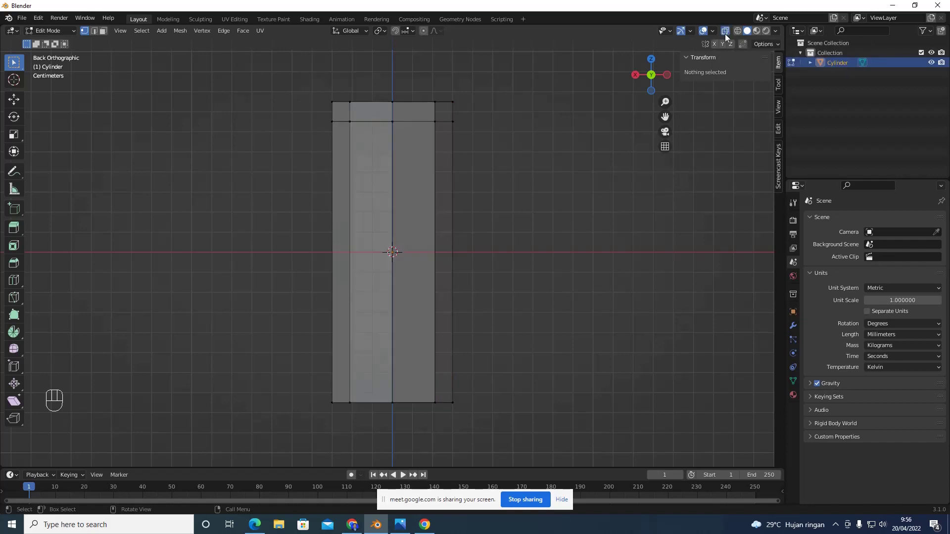
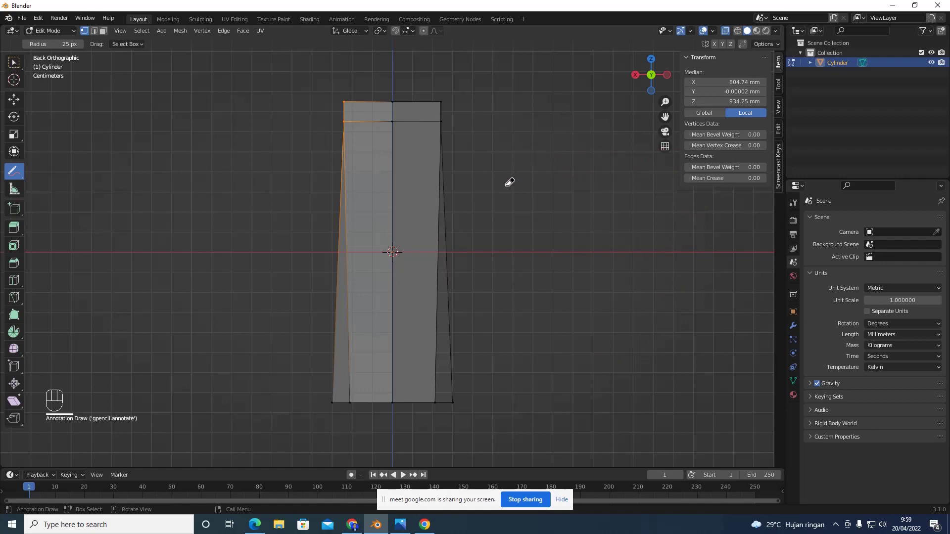
Switch to the Move tool to adjust the selected top vertices
click(13, 97)
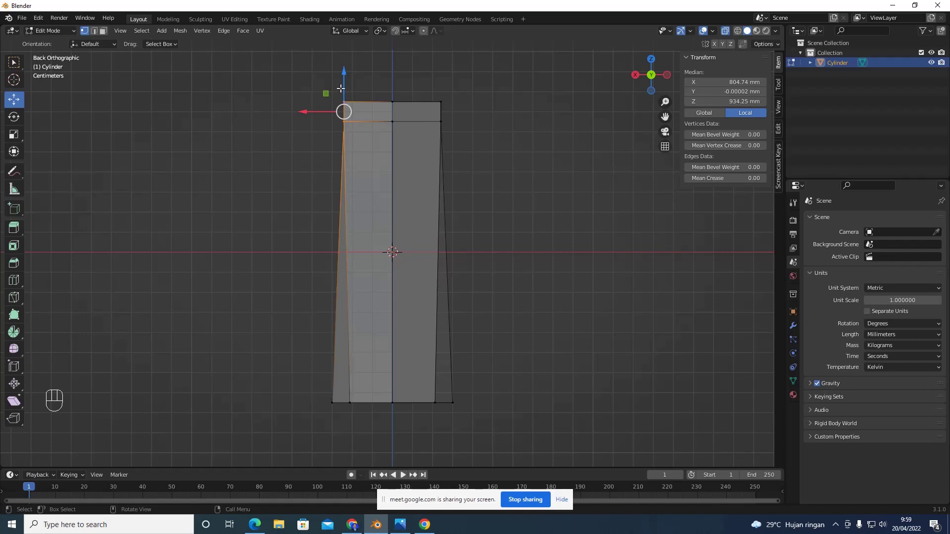
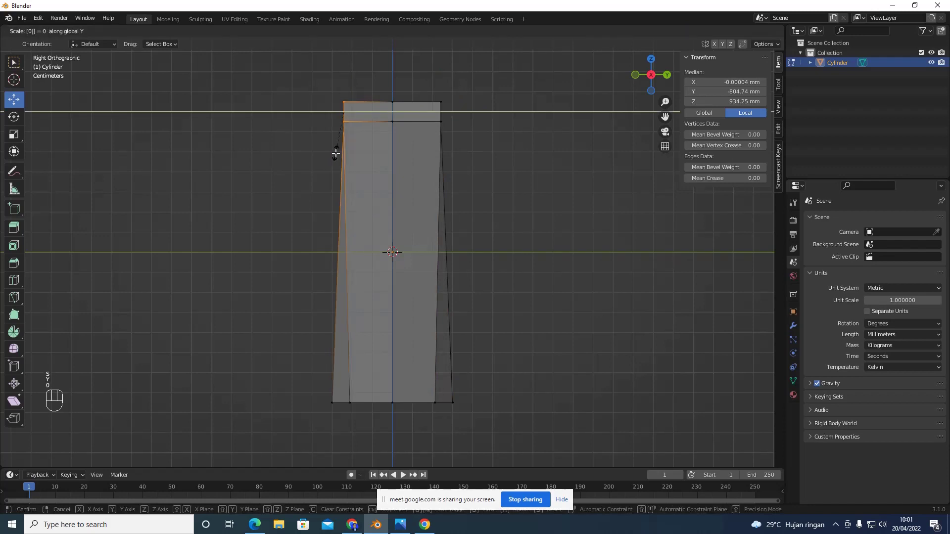
Confirm the top taper and toggle left/right orthographic views to check the profile
key(Return)
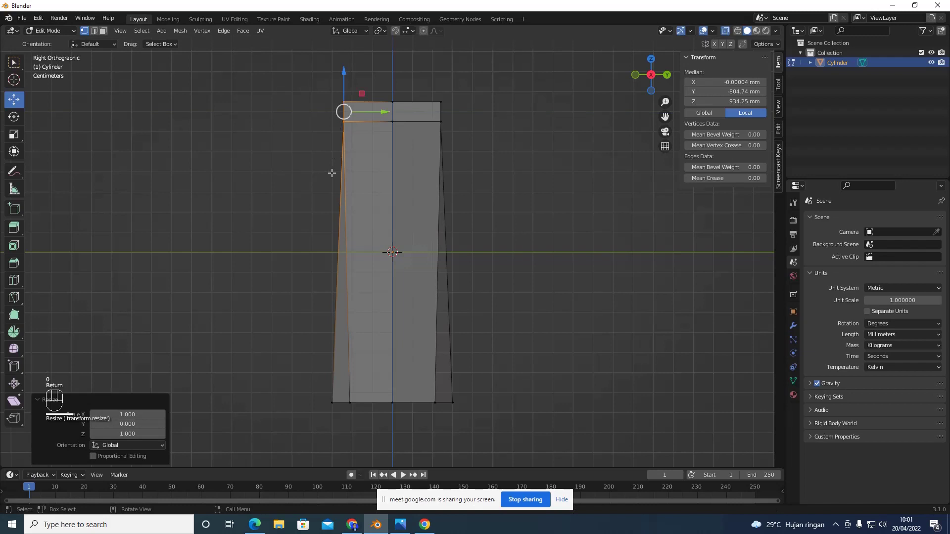
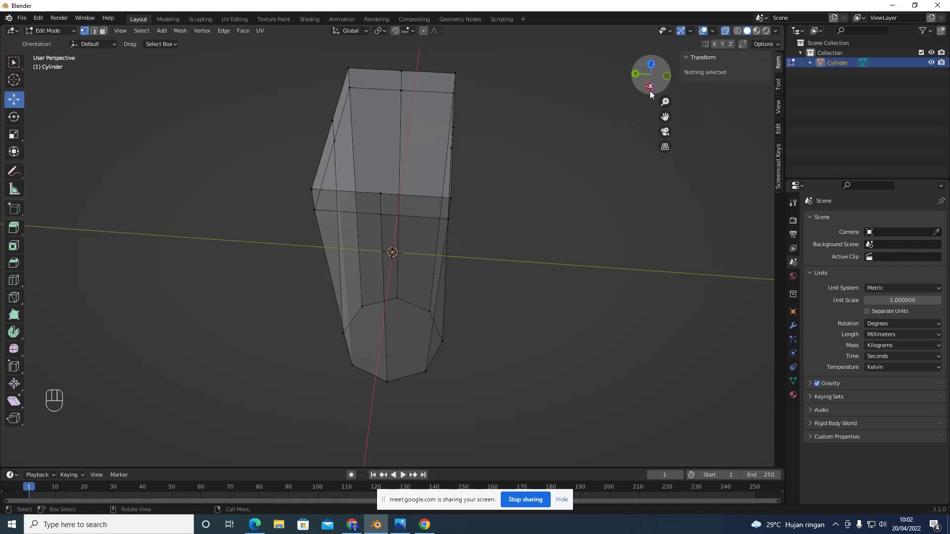
click(651, 93)
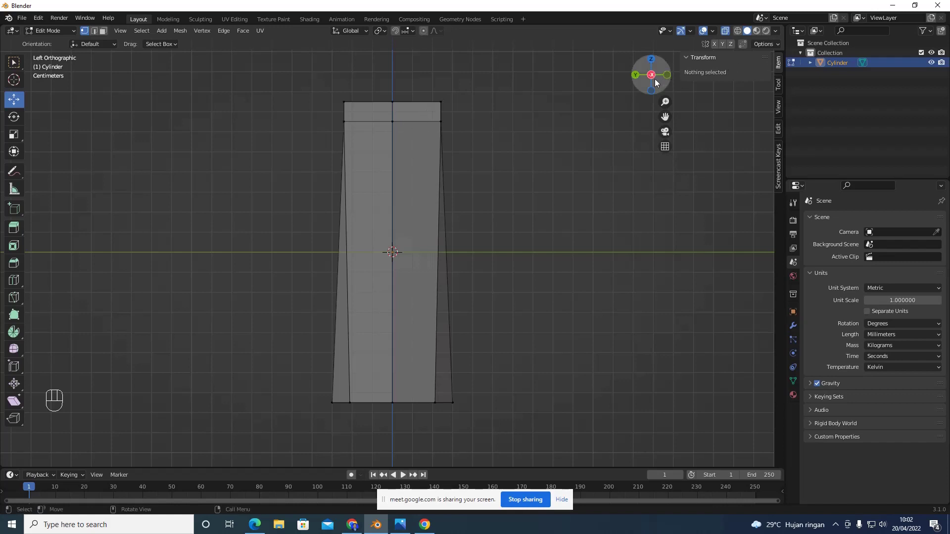
click(651, 76)
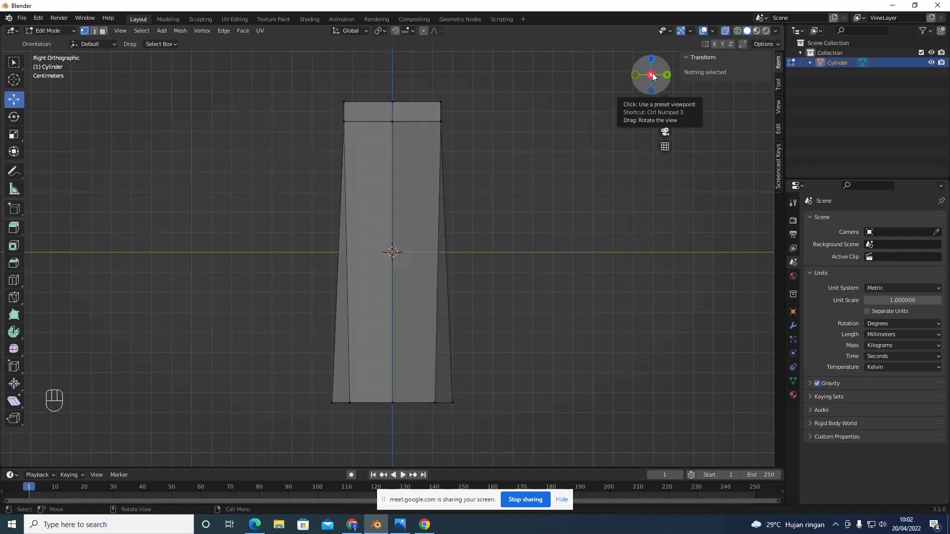
click(655, 74)
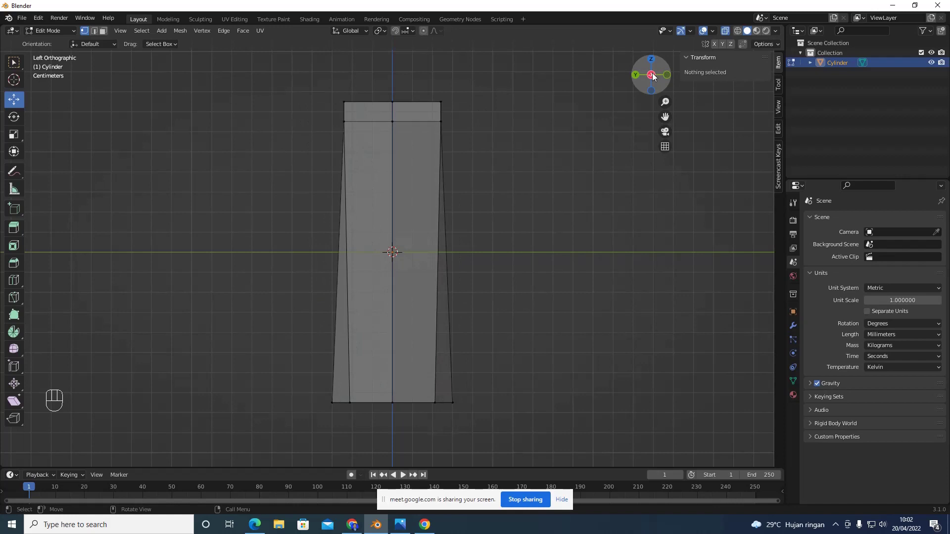
click(655, 74)
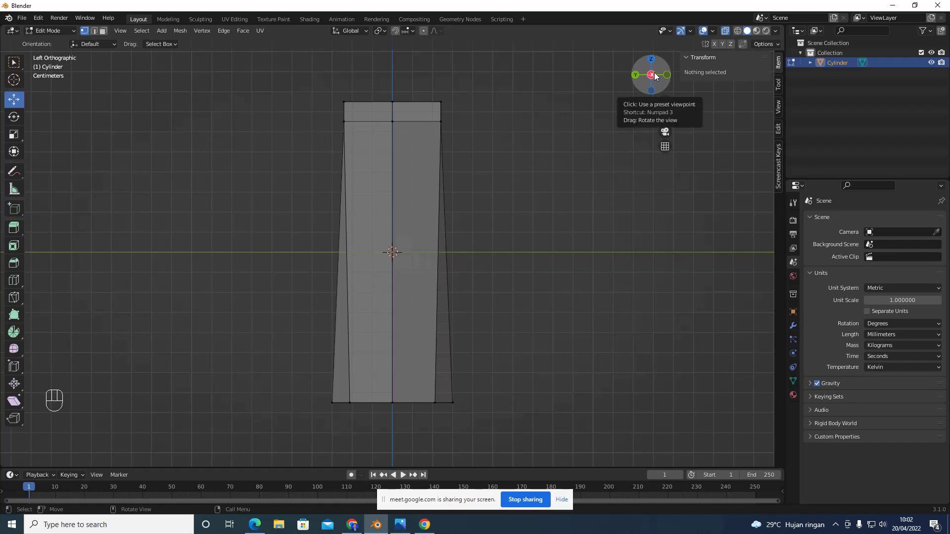
click(657, 74)
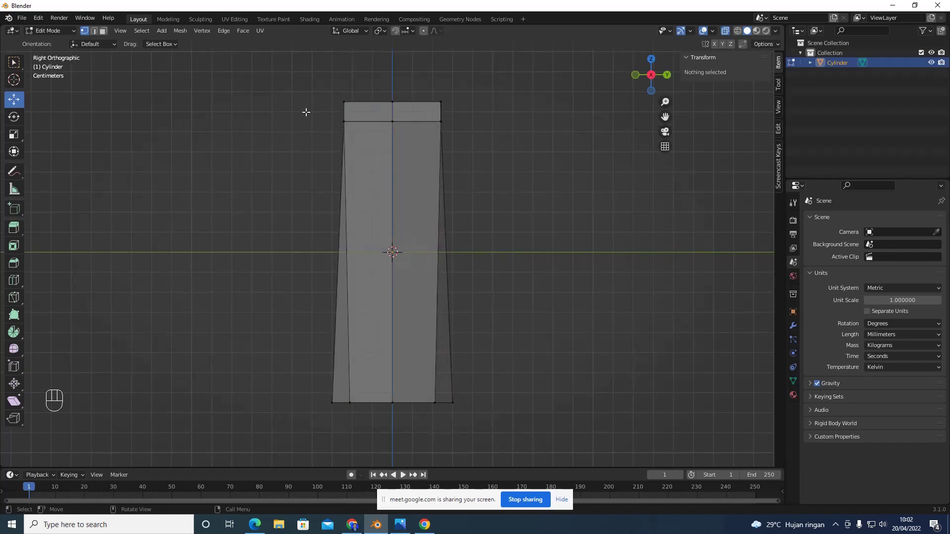
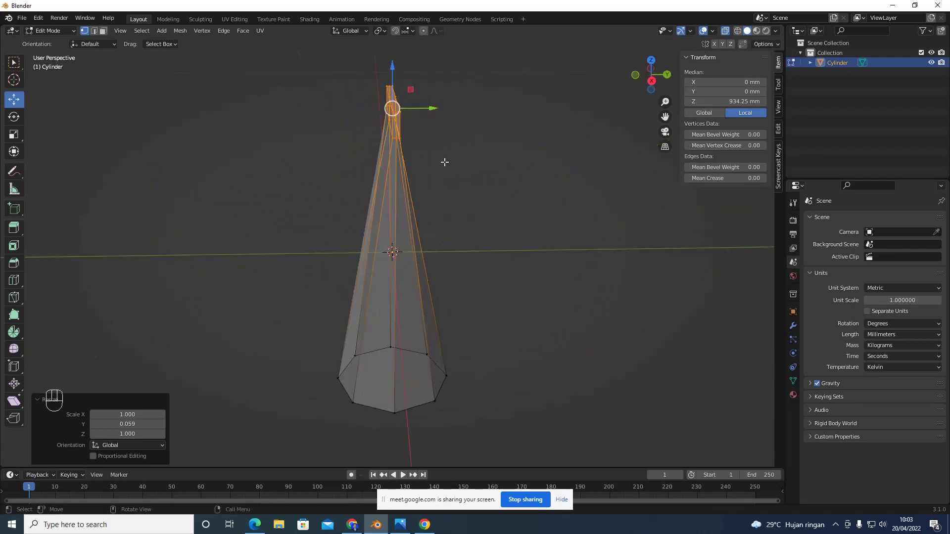
click(658, 83)
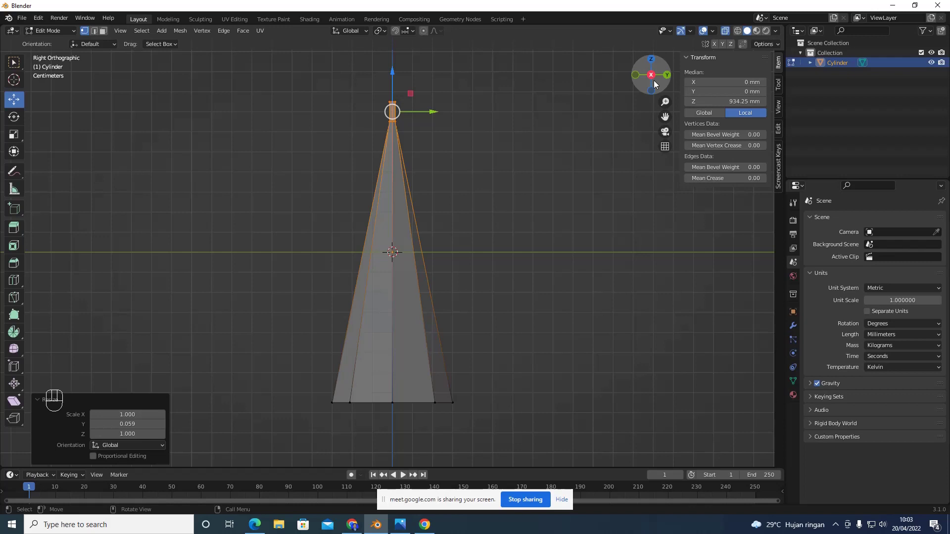
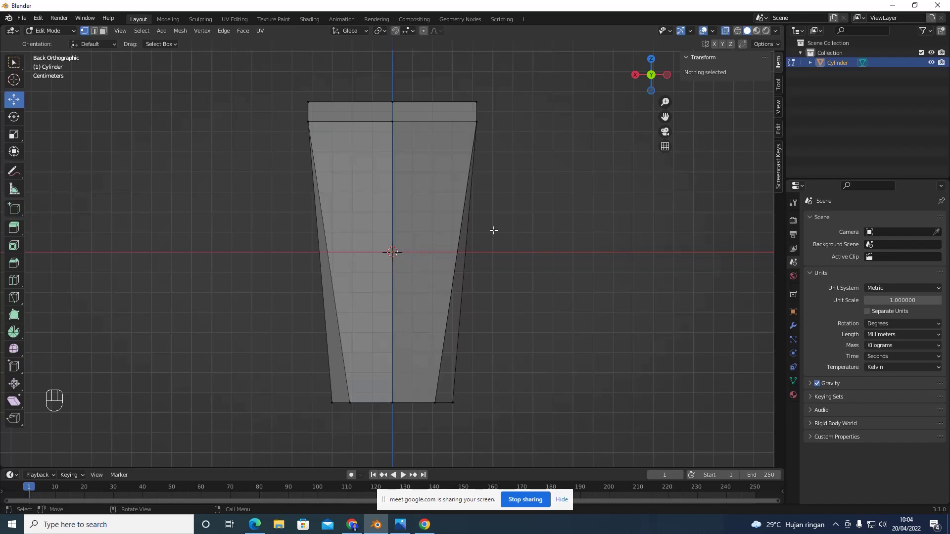
Switch to the Select Box tool to pick edge rings on the tapered body
click(18, 64)
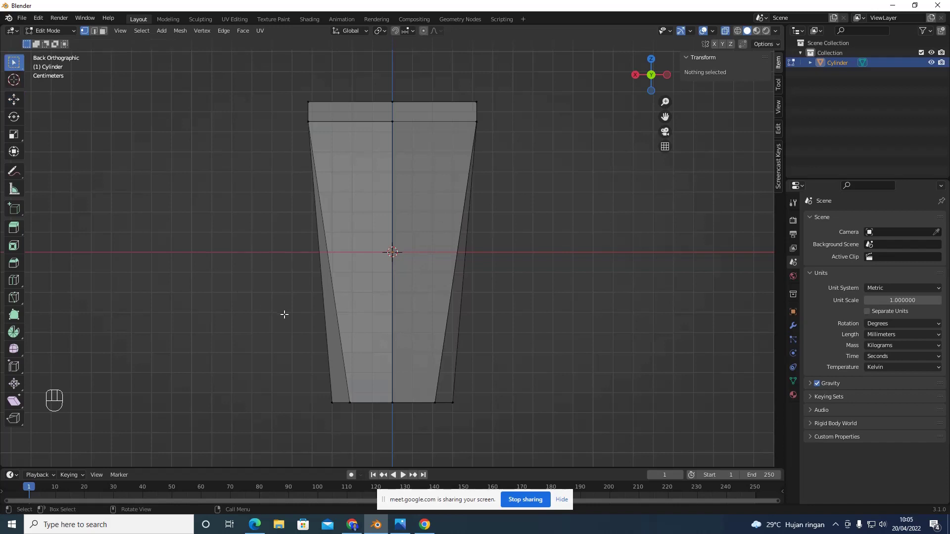
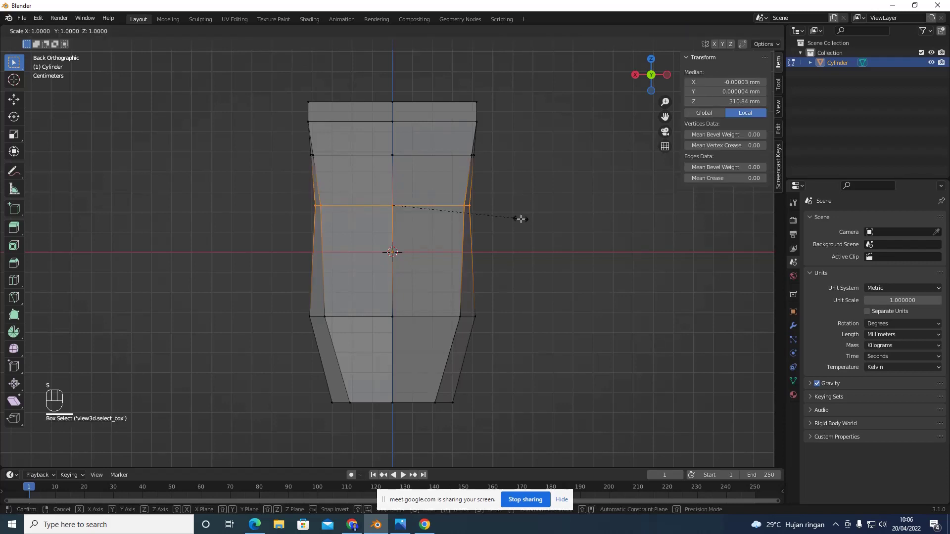
Constrain the selected ring's scaling to the X axis to shape the neck
key(x)
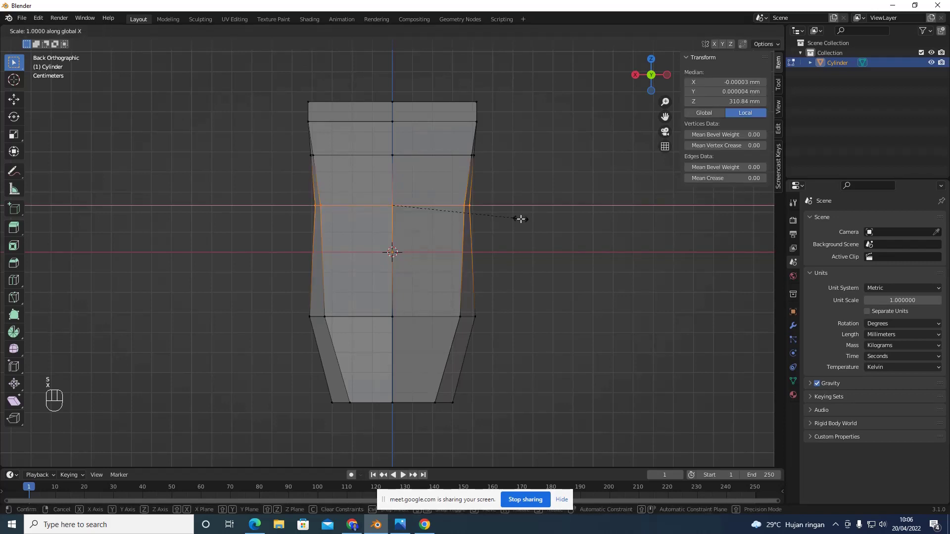
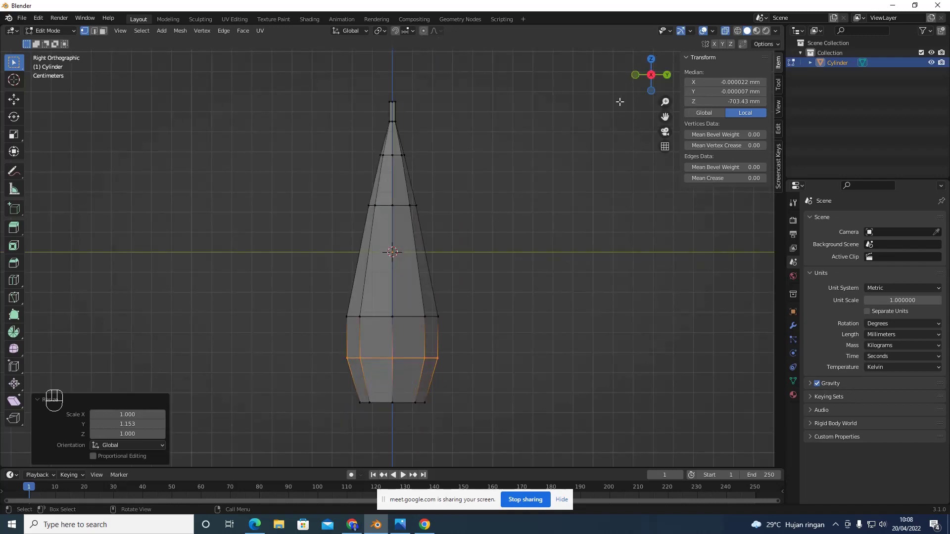
View the tapered body from the back and clear the vertex selection
click(657, 74)
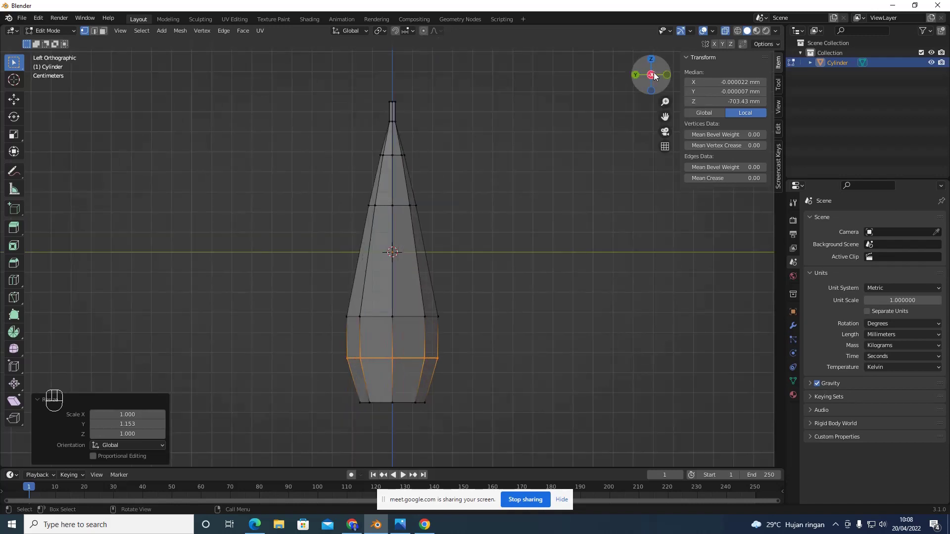
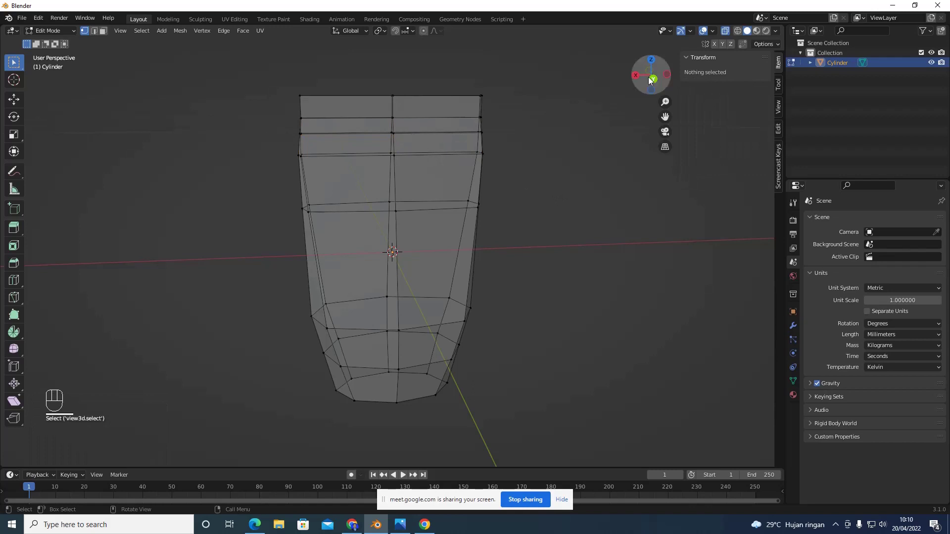
click(658, 79)
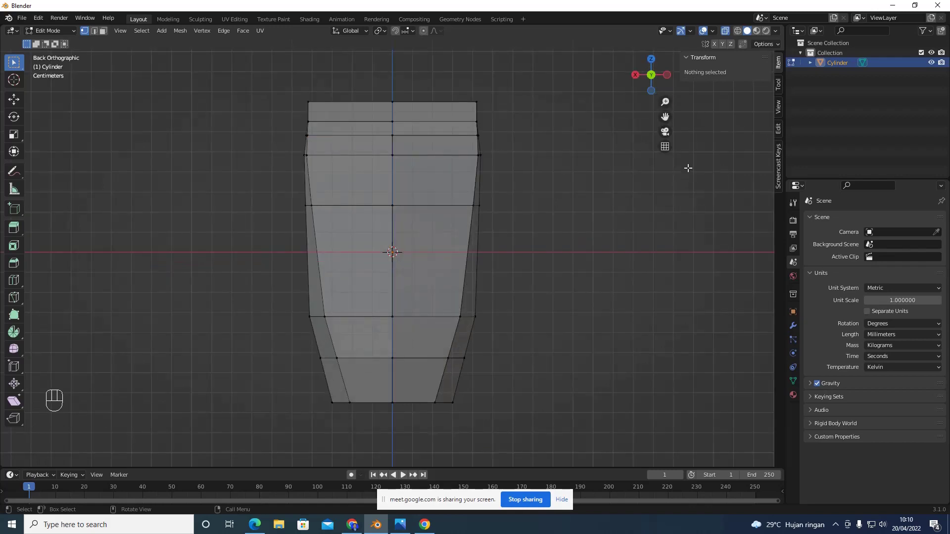
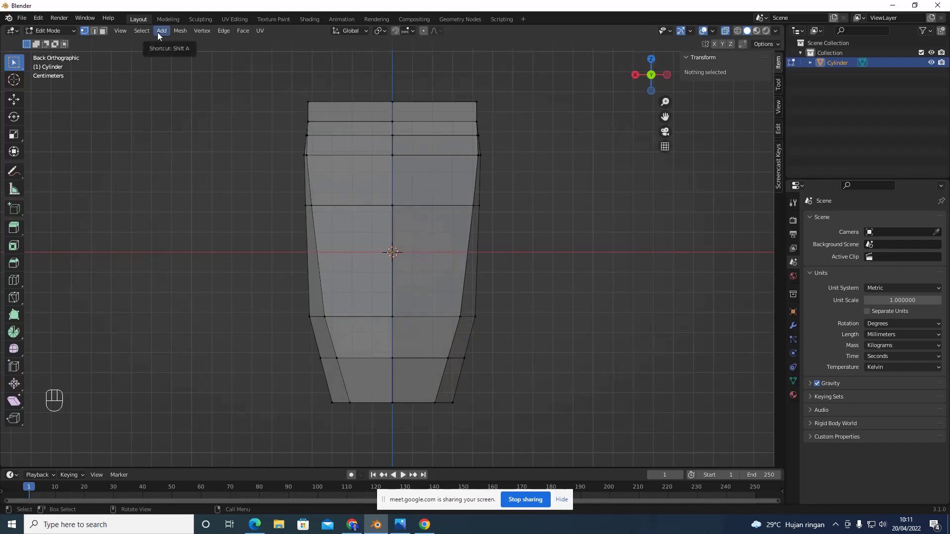
Switch to Object Mode and add a new cube at the world origin
click(68, 34)
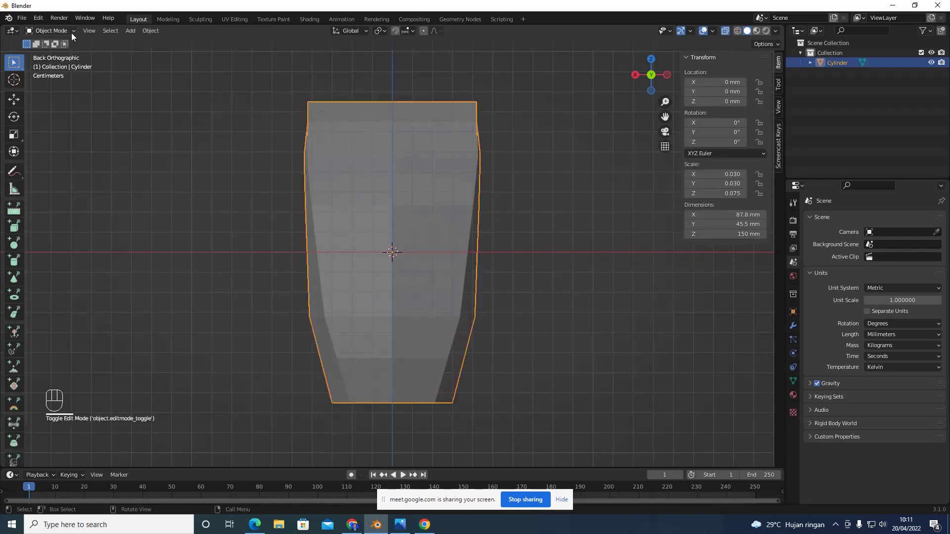
drag(74, 33, 92, 28)
drag(129, 36, 228, 59)
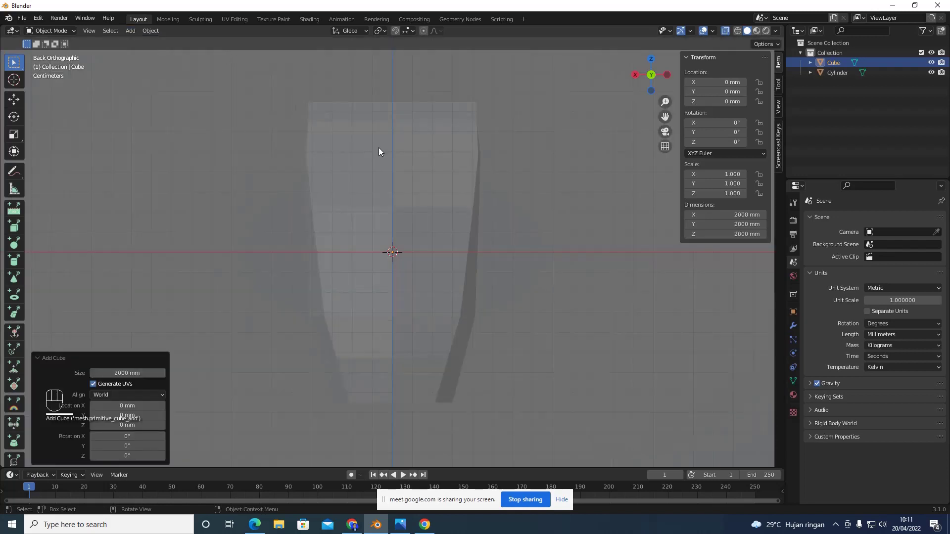
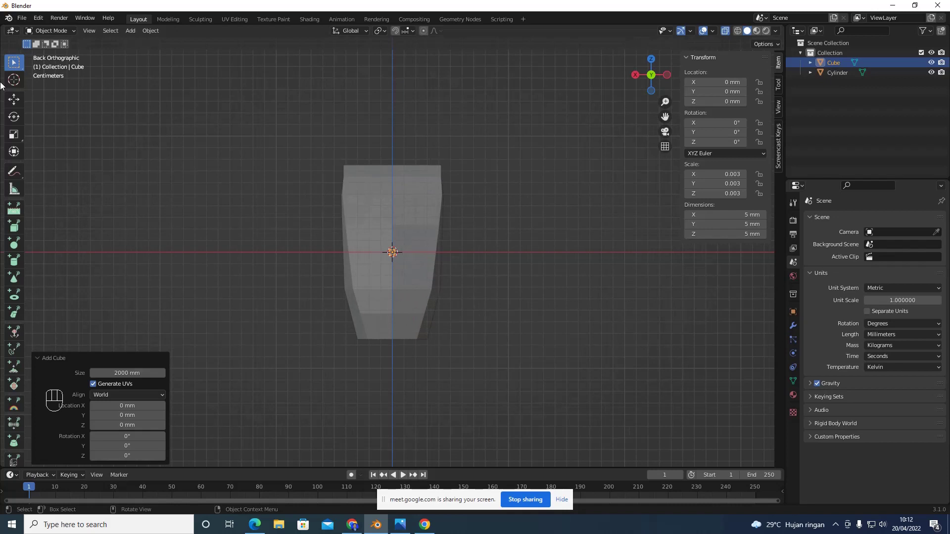
With the Move tool, raise the tiny cube to rest on the body's top edge
click(13, 103)
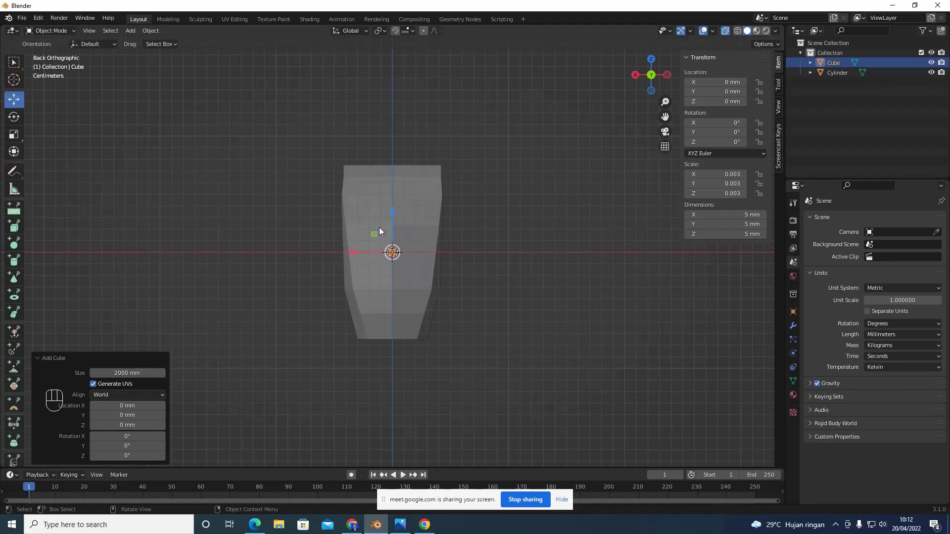
drag(396, 227, 391, 149)
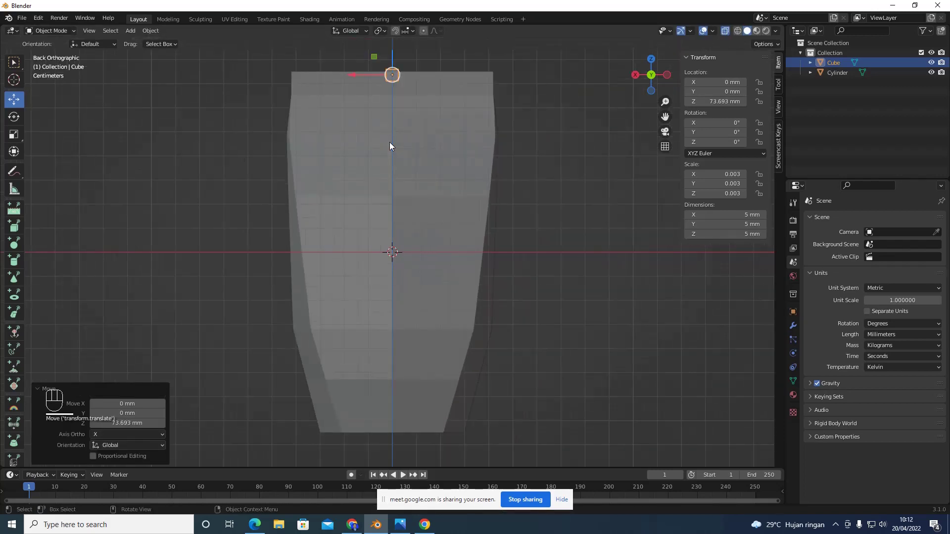
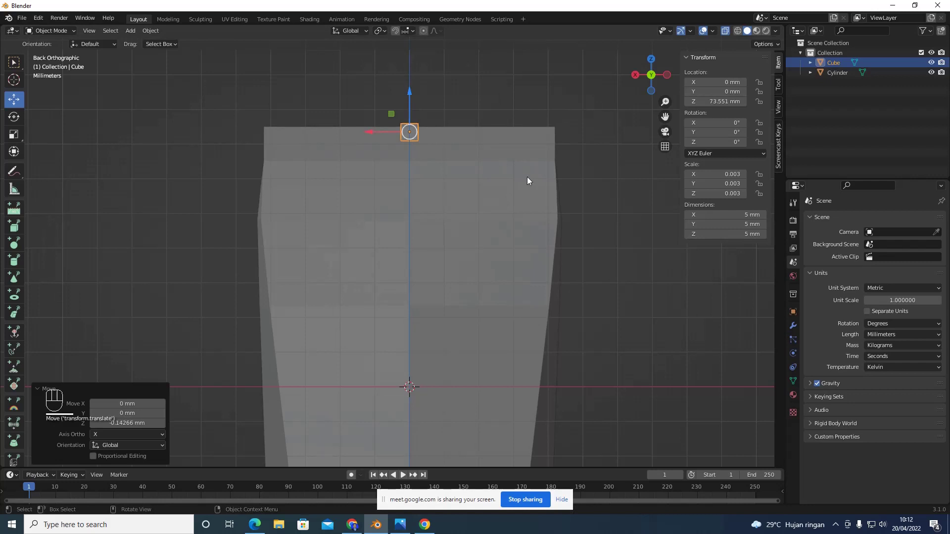
drag(474, 180, 430, 154)
Slide the cube along the top edge to sit at one end of it
drag(409, 107, 406, 109)
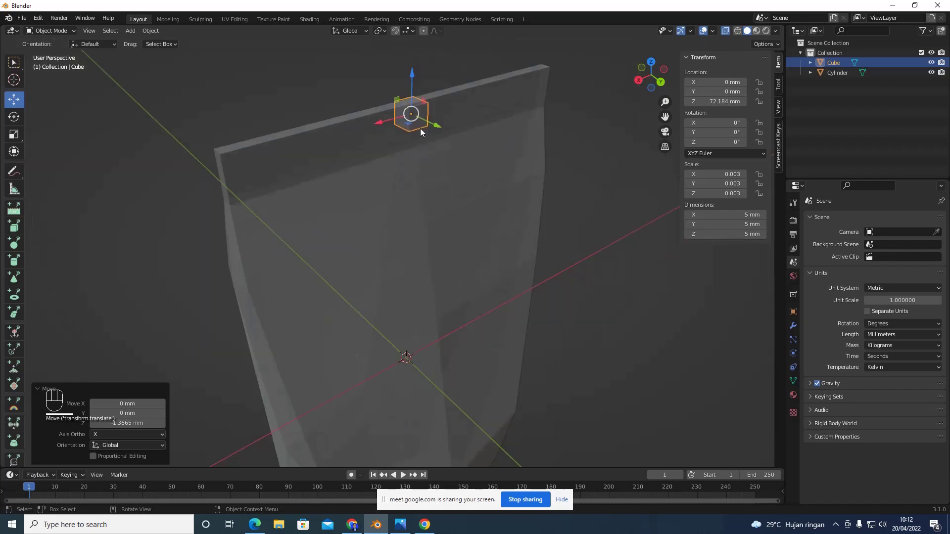
drag(387, 127, 239, 186)
drag(185, 216, 249, 217)
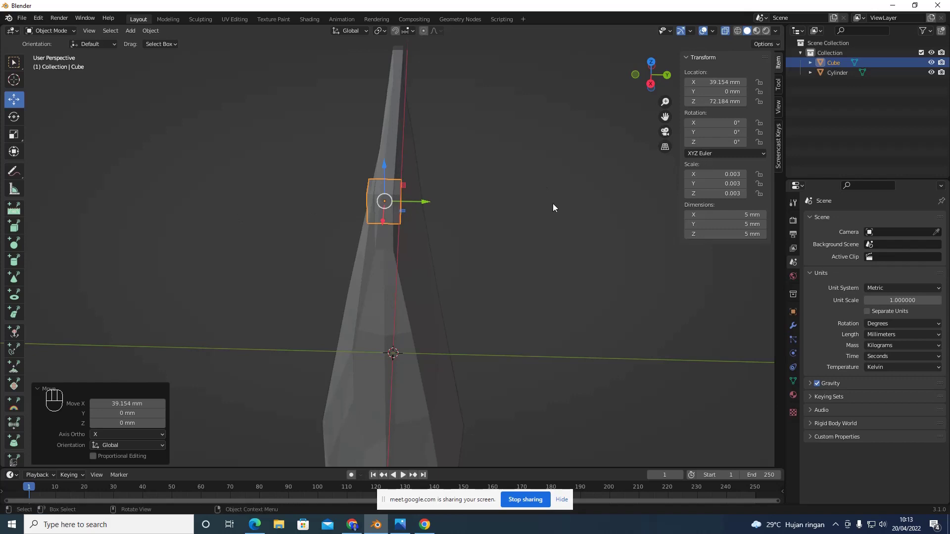
Orbit around the cube sitting at the end of the body's top edge
drag(545, 218, 650, 212)
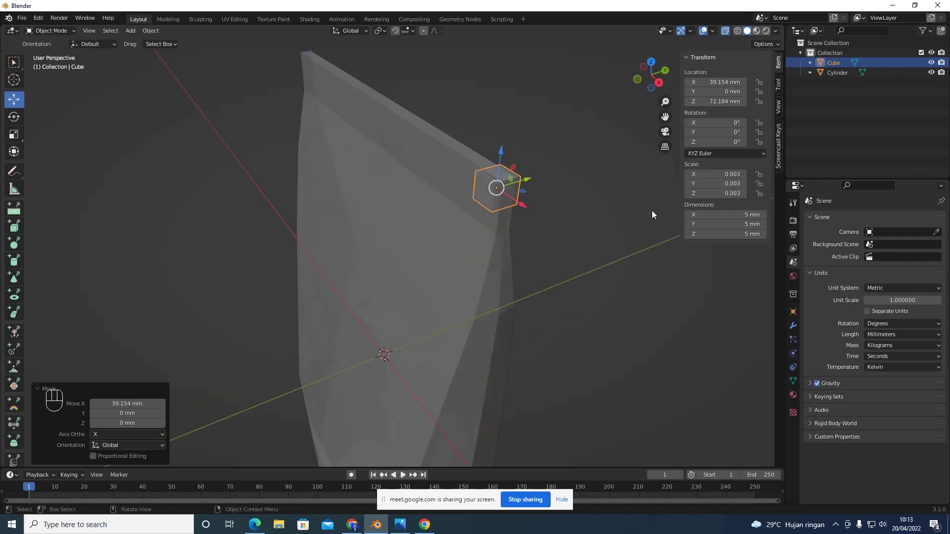
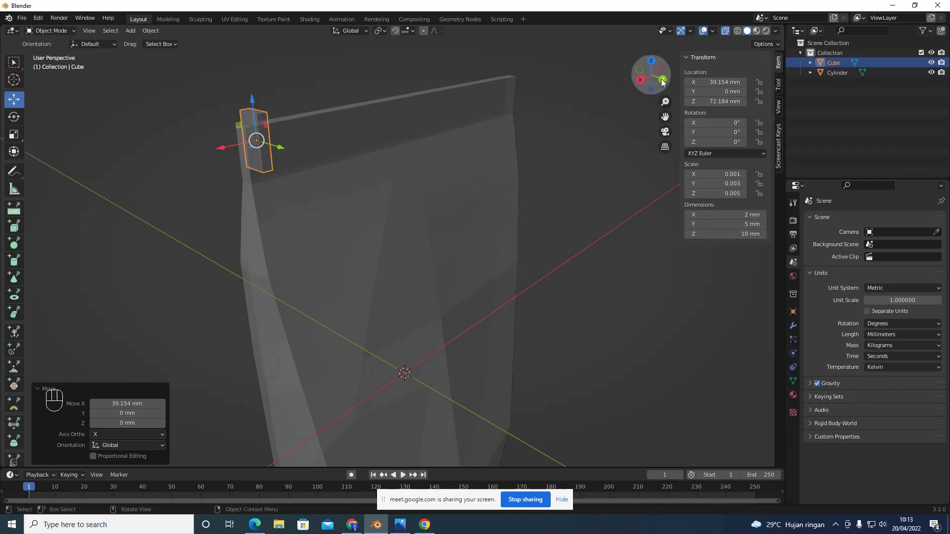
In back view, duplicate the tooth along X into a row of evenly spaced teeth
click(664, 82)
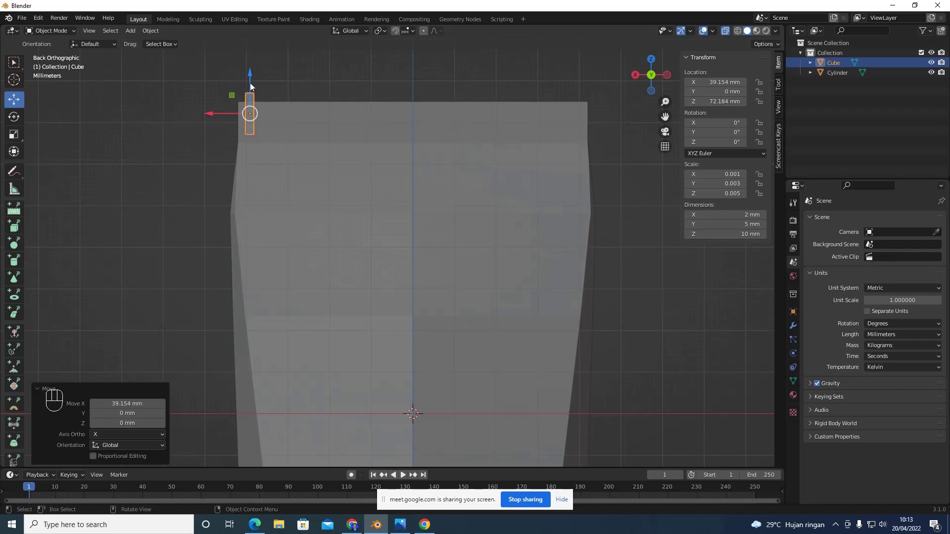
drag(252, 85, 261, 100)
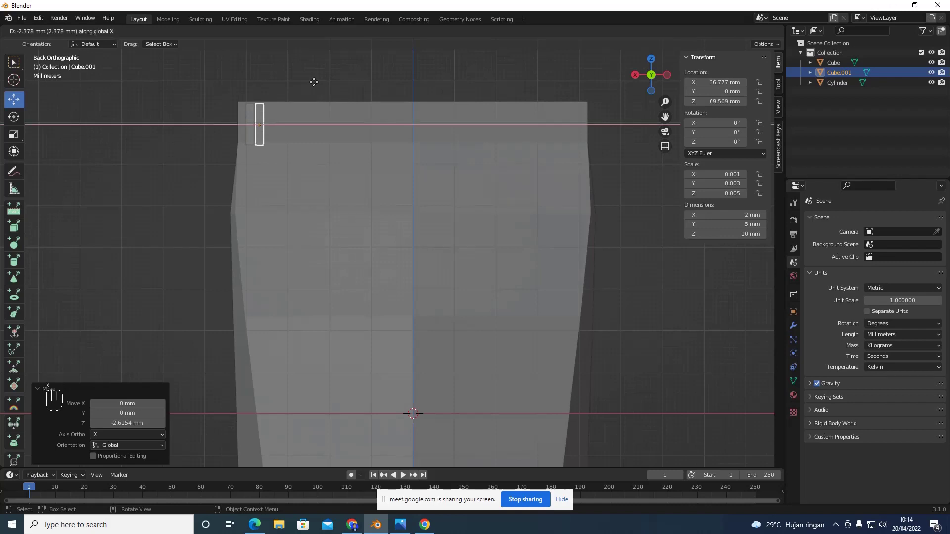
click(320, 85)
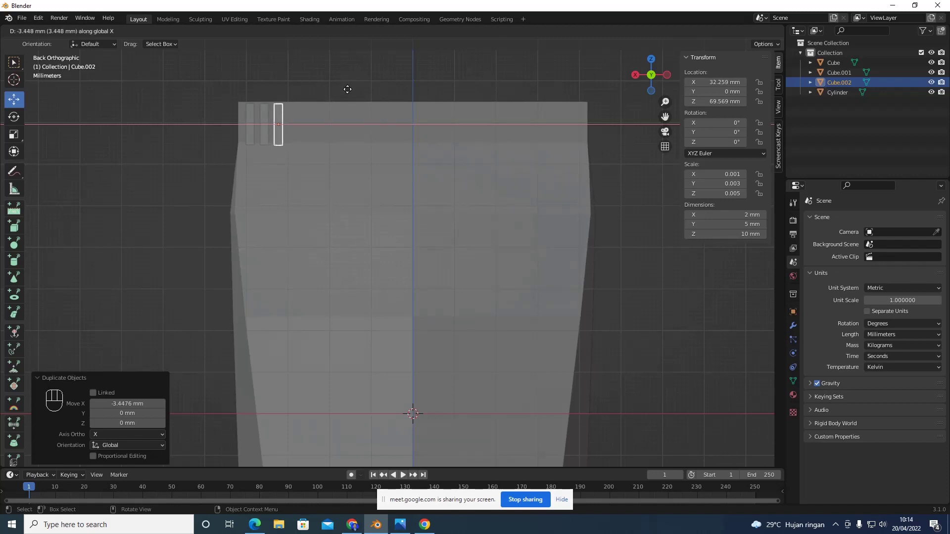
click(351, 92)
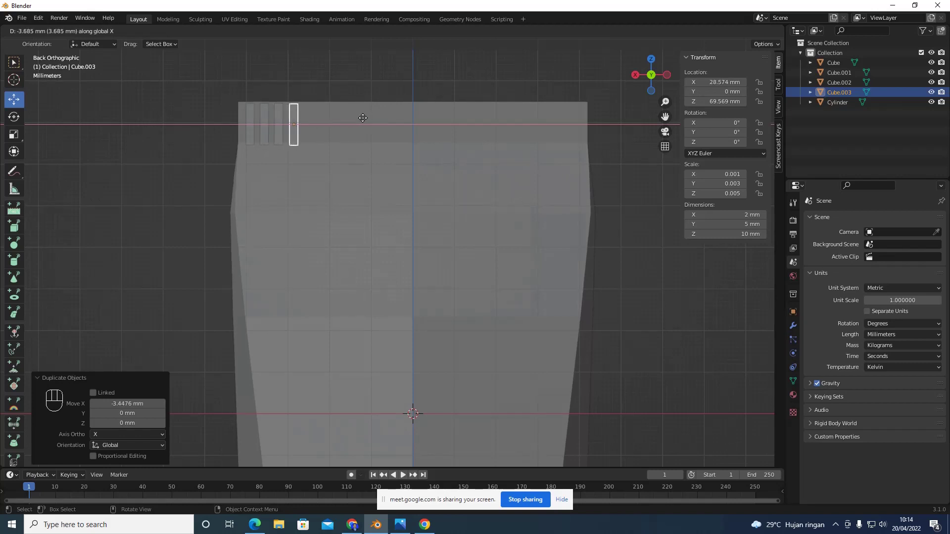
Duplicate further teeth with Shift+D to complete a row of six along the top edge
click(367, 120)
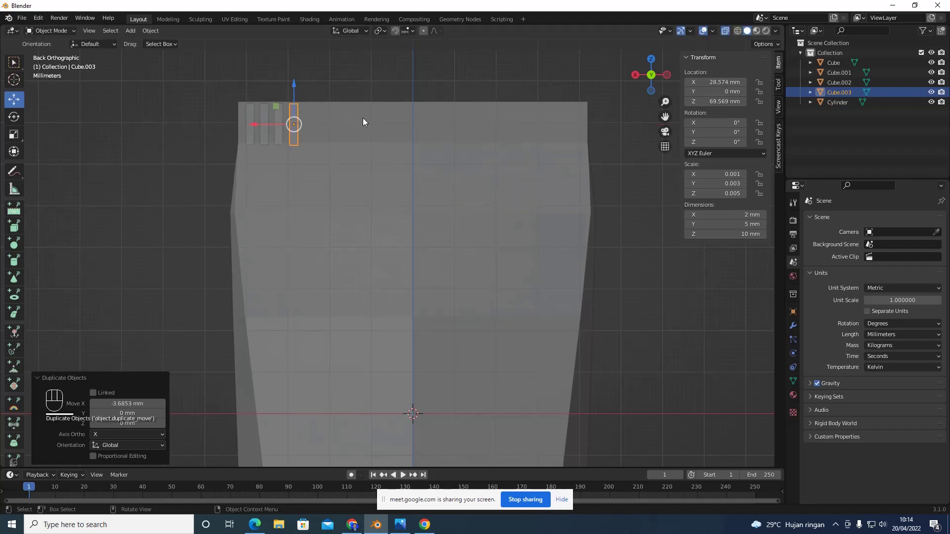
key(shift+d)
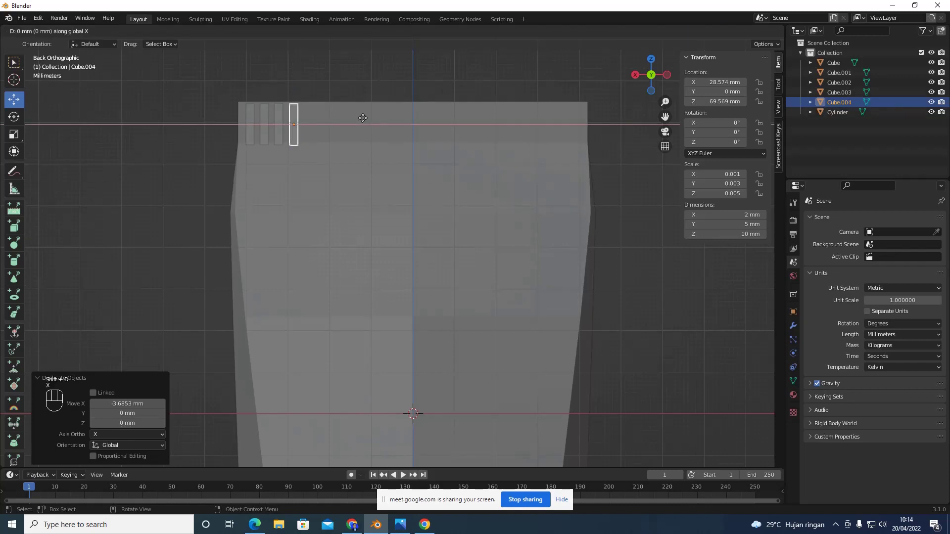
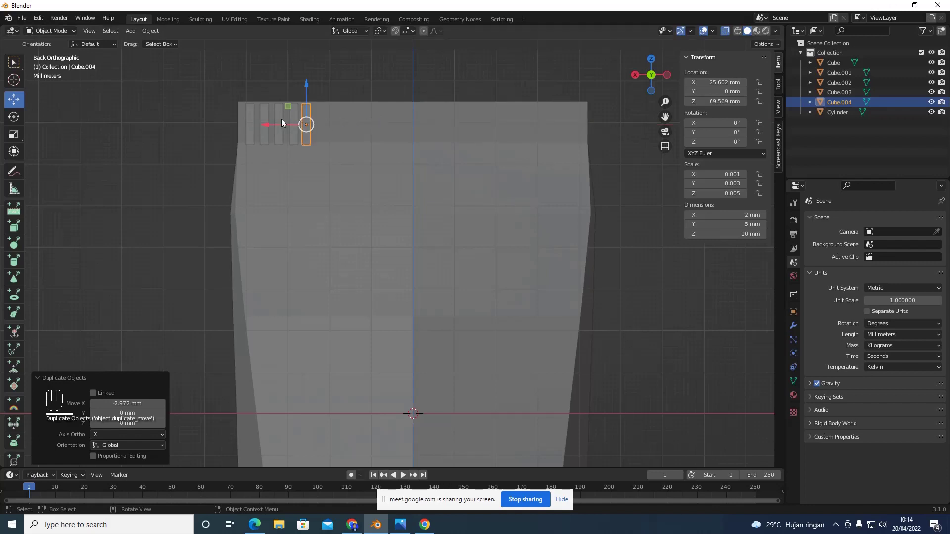
drag(281, 129, 290, 128)
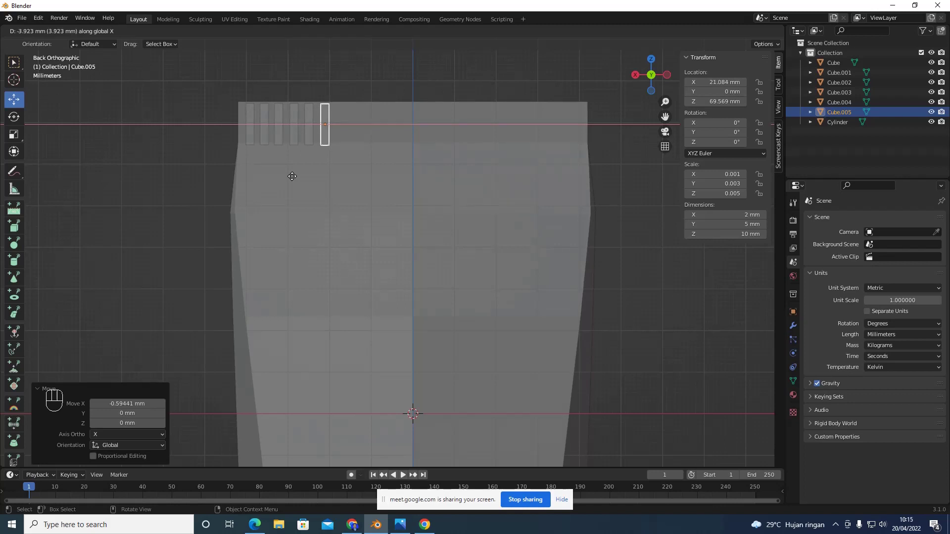
click(297, 171)
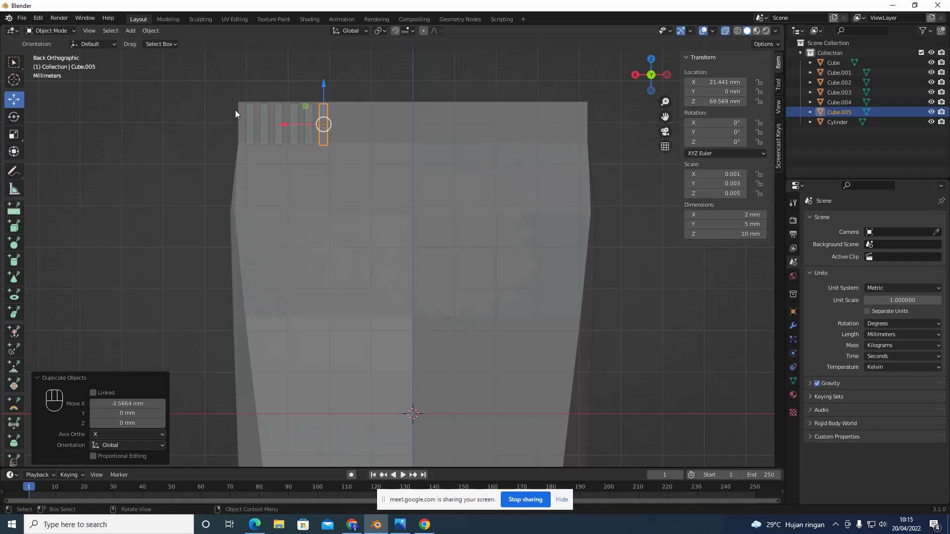
Select all six teeth together and face the comb top from the back
drag(308, 119, 220, 103)
drag(217, 103, 211, 114)
drag(211, 116, 270, 163)
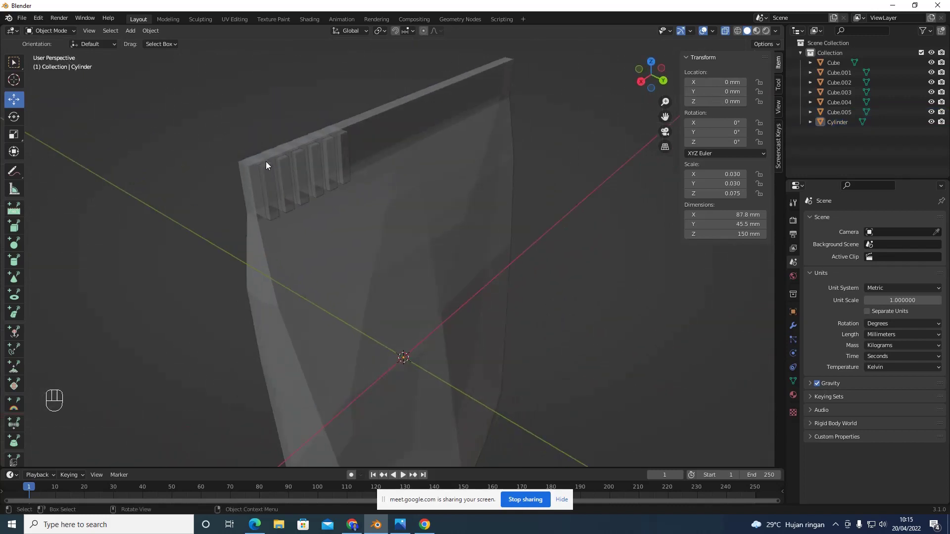
drag(269, 174, 281, 172)
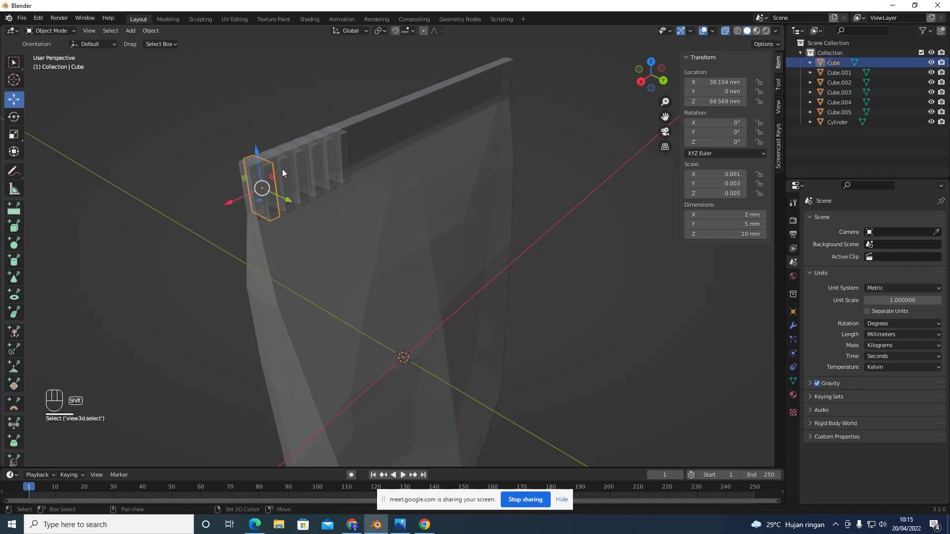
drag(283, 172, 297, 171)
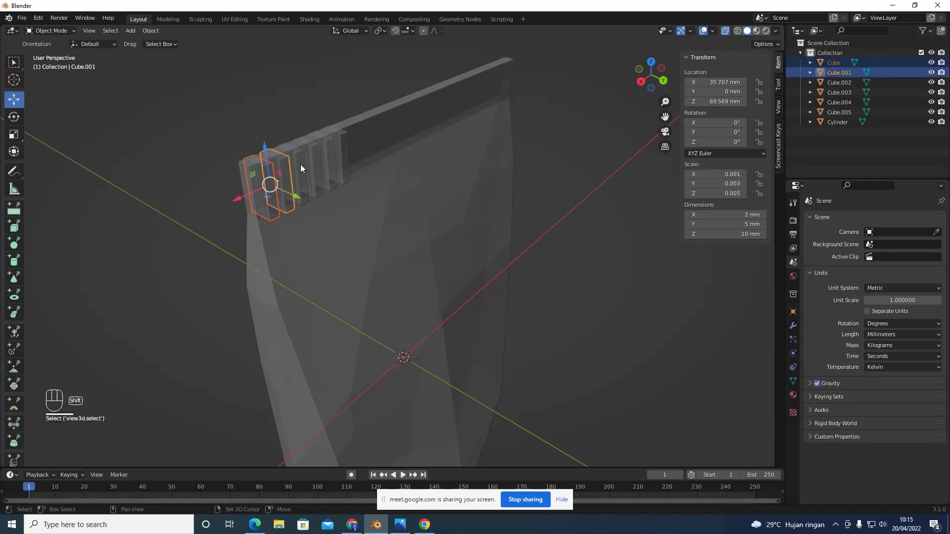
drag(301, 168, 317, 163)
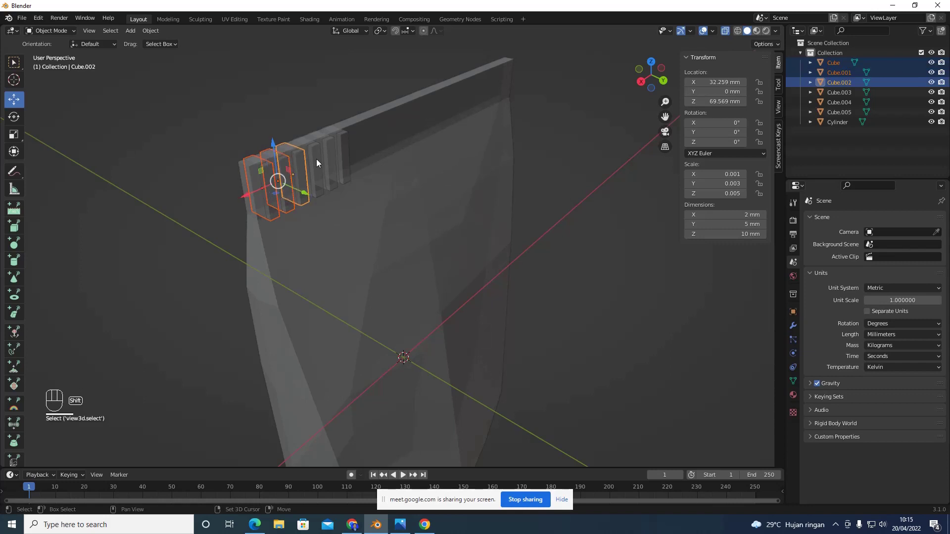
click(317, 163)
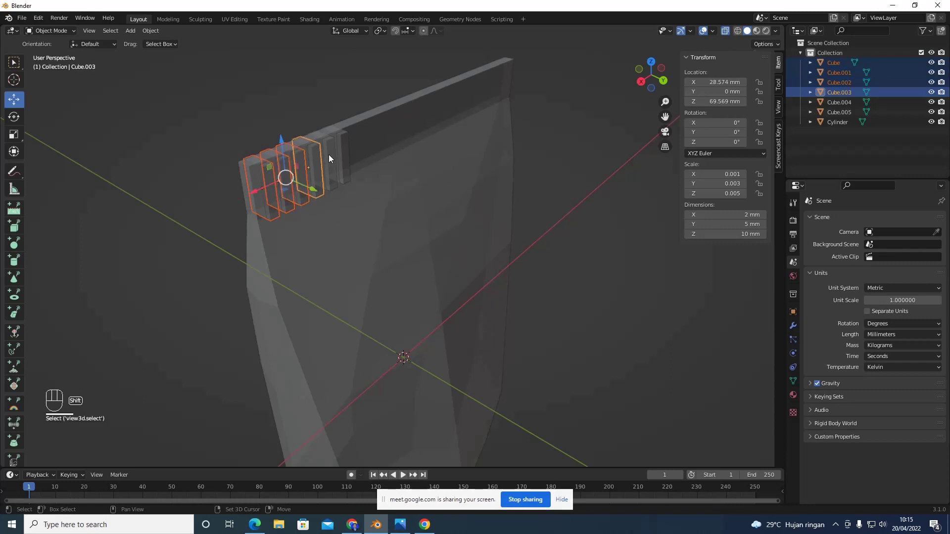
drag(330, 158, 344, 151)
click(344, 151)
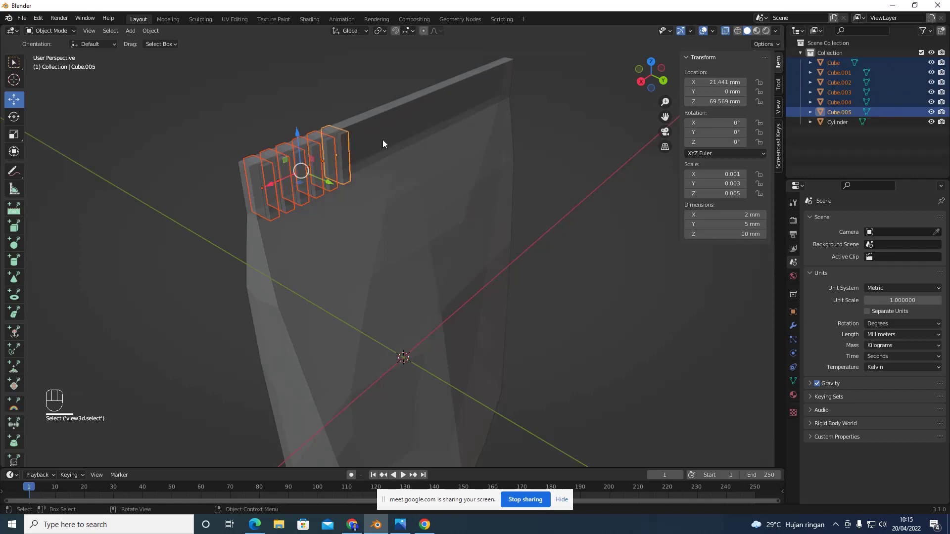
click(669, 80)
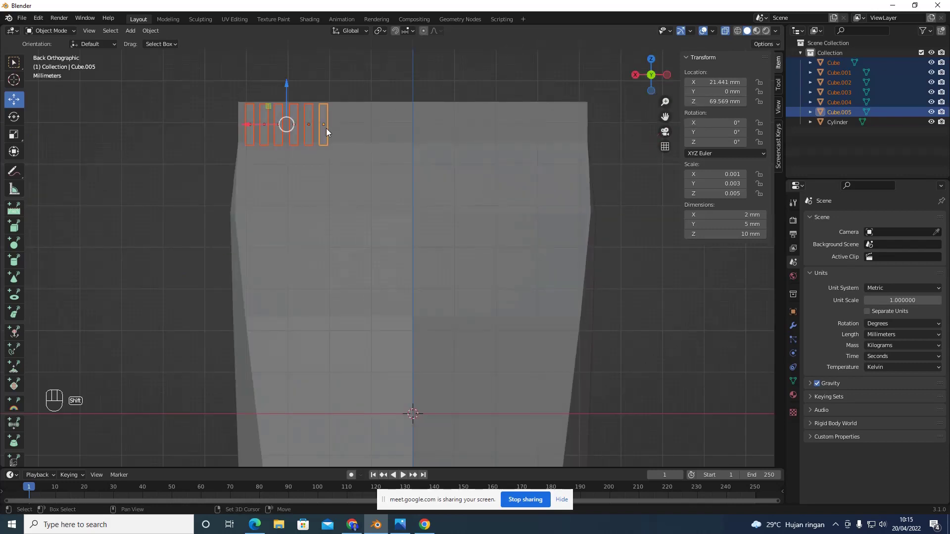
Copy the selected teeth along X across the top and align the last tooth with the edge
key(x)
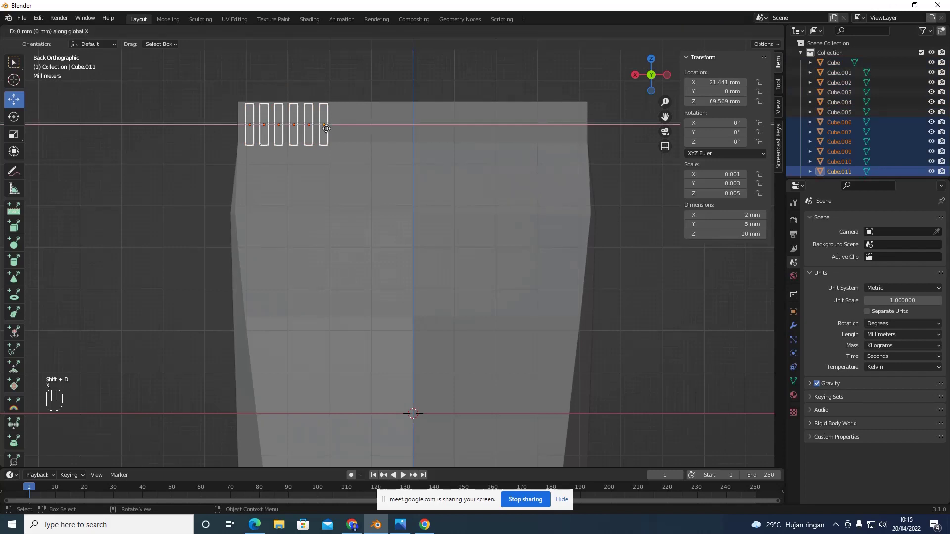
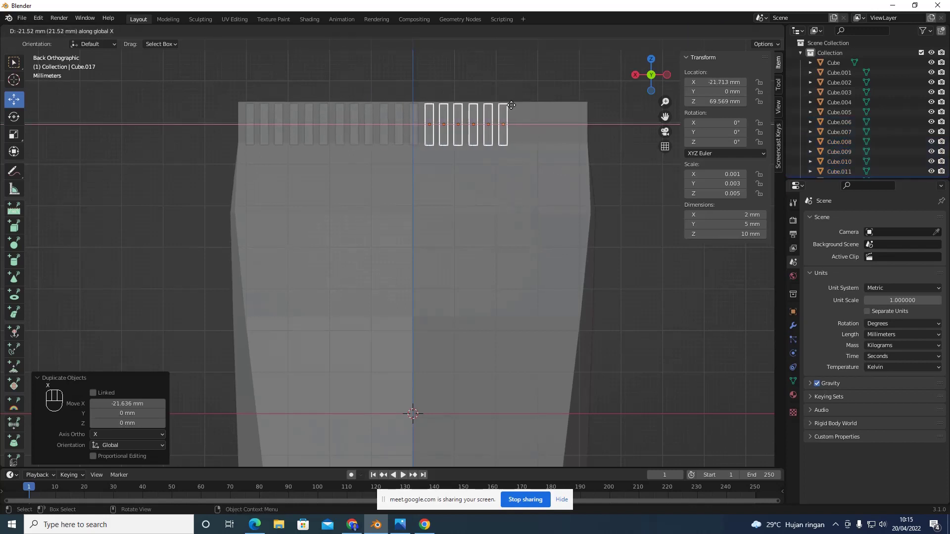
click(515, 107)
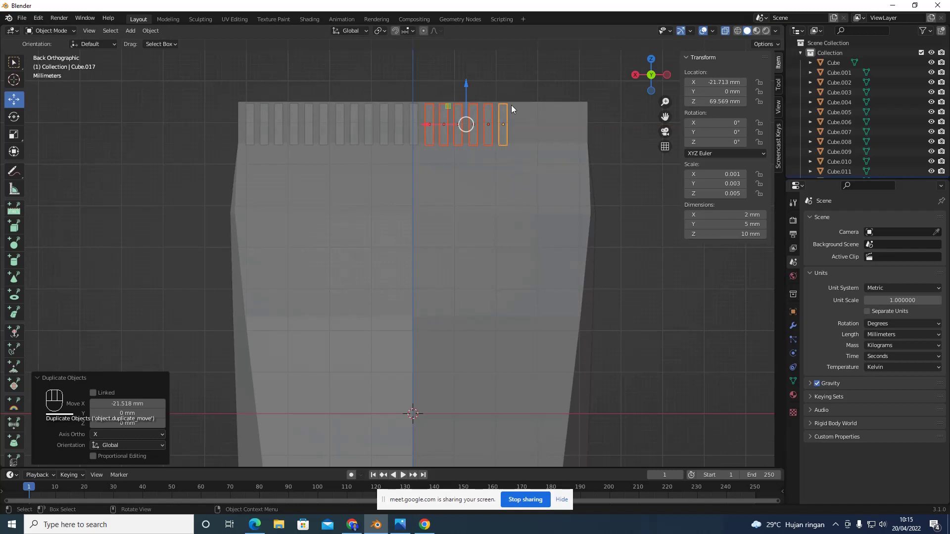
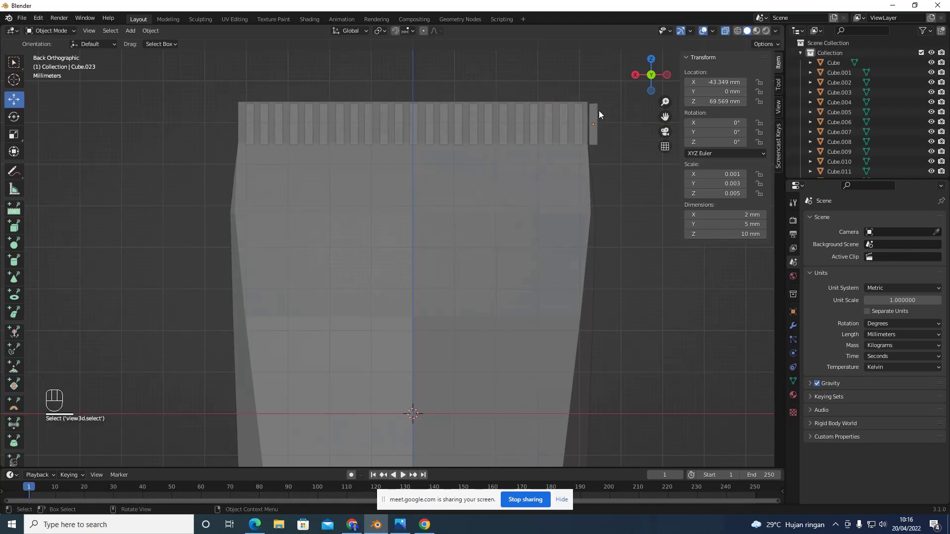
drag(594, 114, 612, 109)
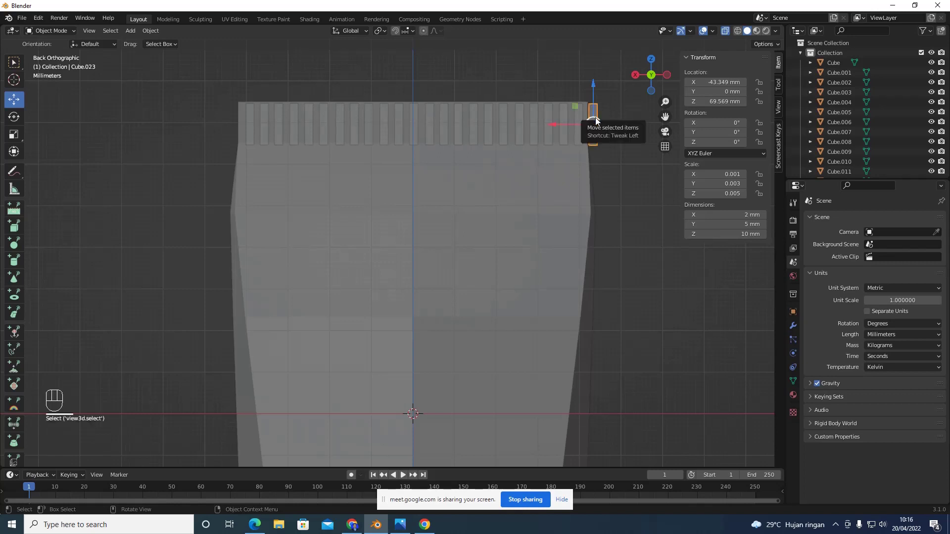
Deselect the teeth and orbit to inspect the finished comb-topped body, ending in back view
key(Delete)
drag(162, 176, 313, 182)
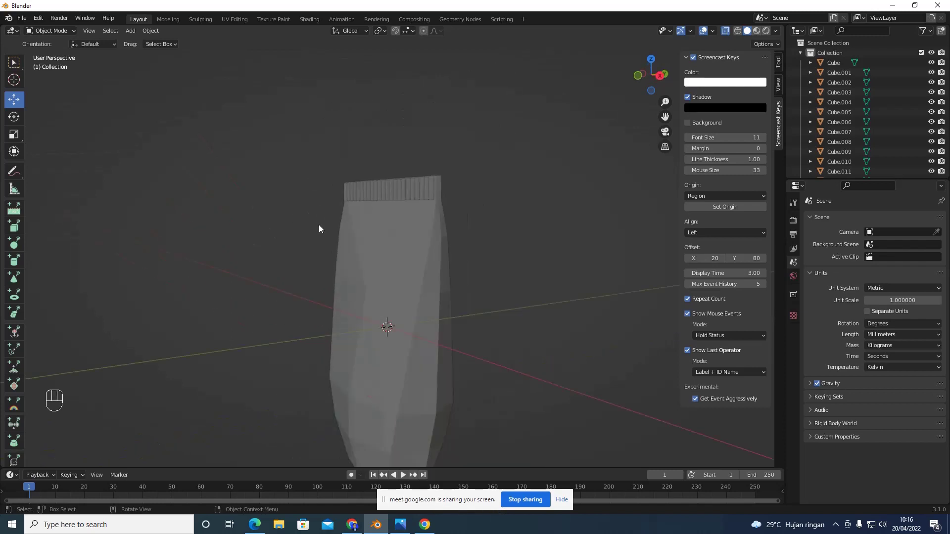
drag(376, 235, 391, 248)
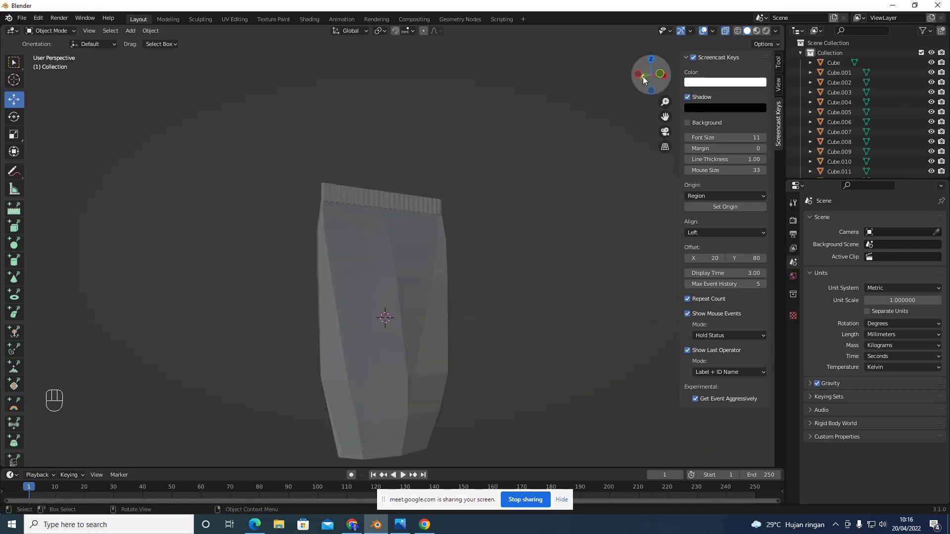
click(644, 80)
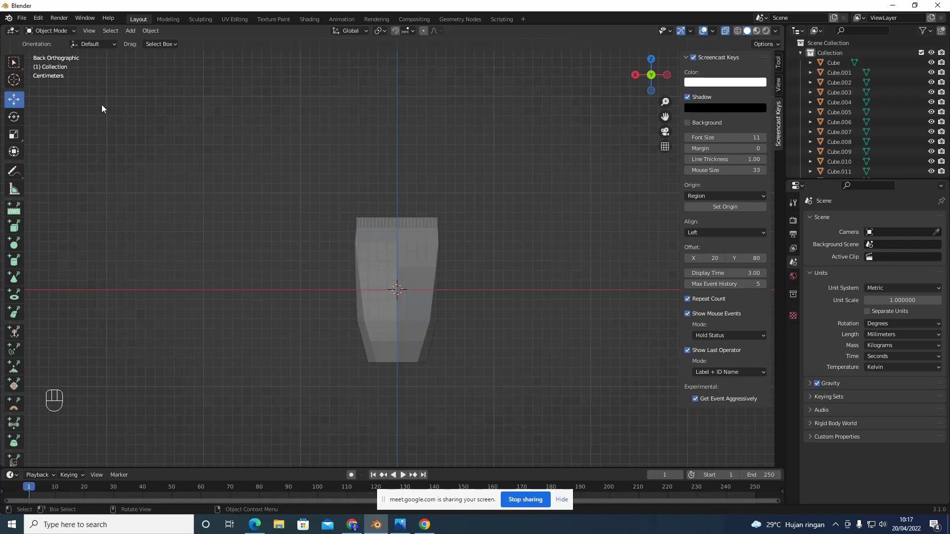
Add a new cylinder at the world origin for the handle
drag(132, 35, 235, 94)
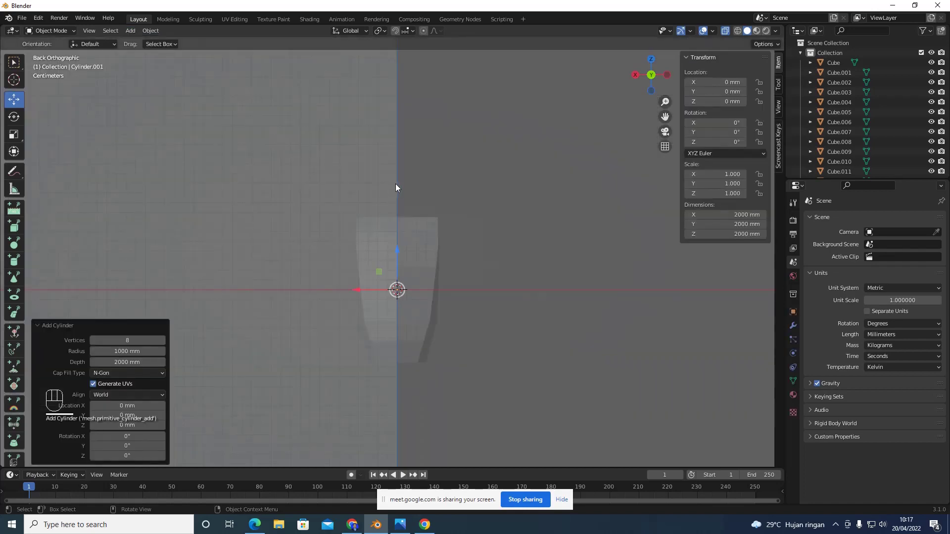
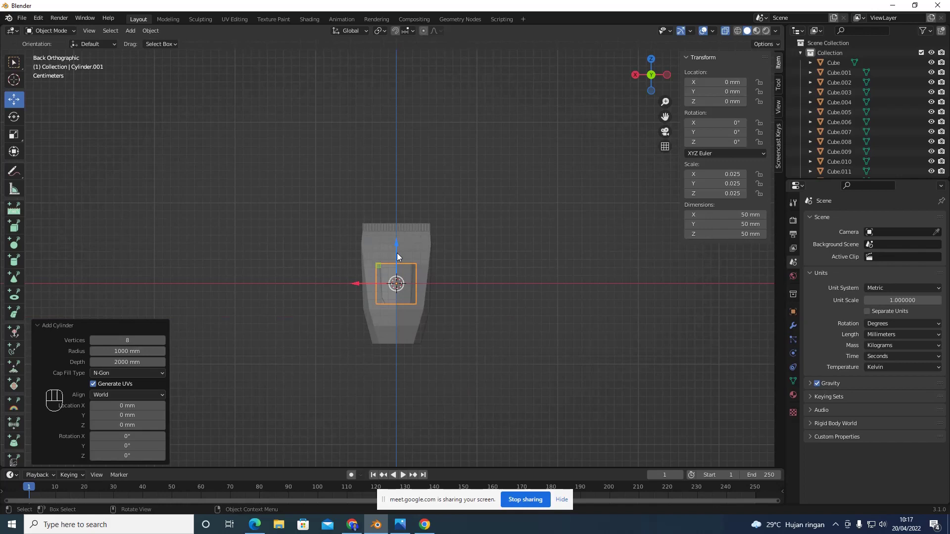
Move the cylinder down to Z −100.6 mm, just under the tapered body
drag(402, 255, 385, 353)
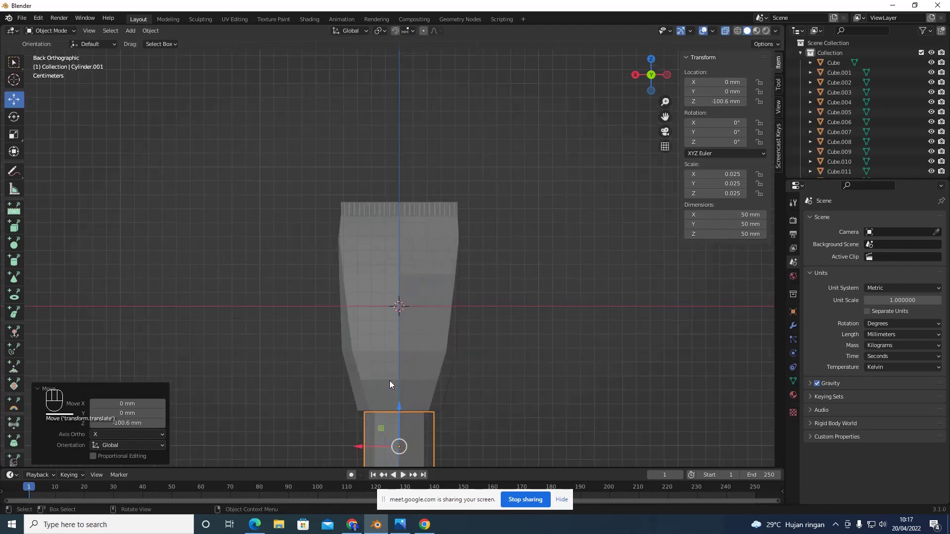
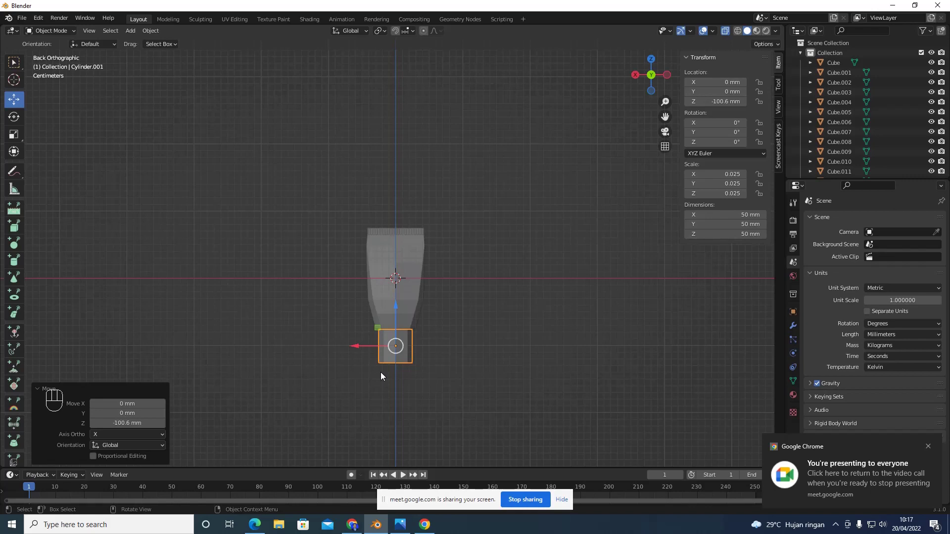
middle_click(462, 416)
drag(464, 335, 659, 66)
click(651, 76)
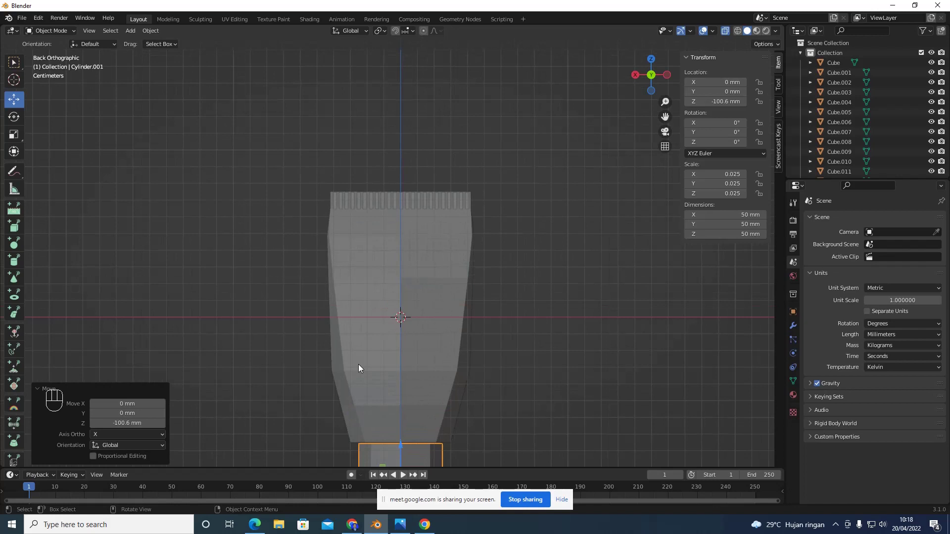
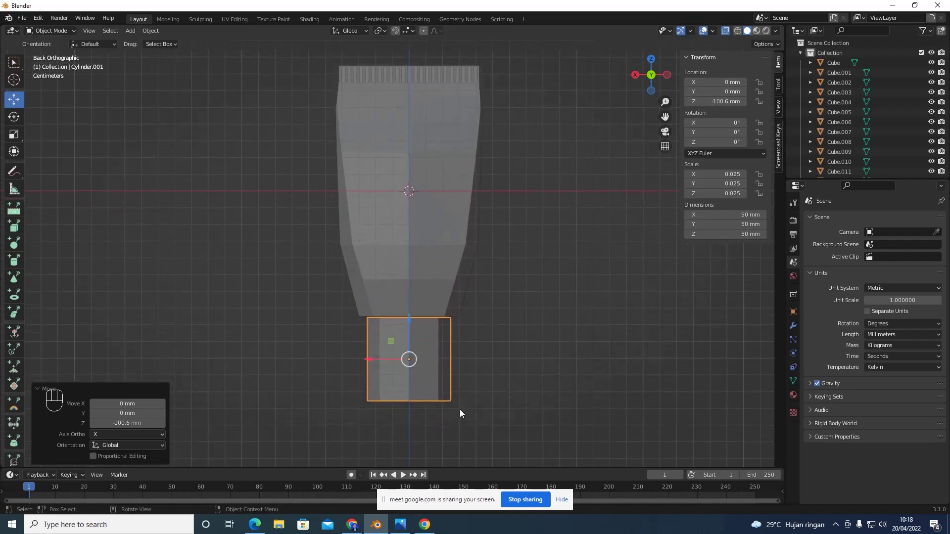
Check the handle's fit in perspective, return to back view and reselect the cylinder
drag(463, 412, 575, 198)
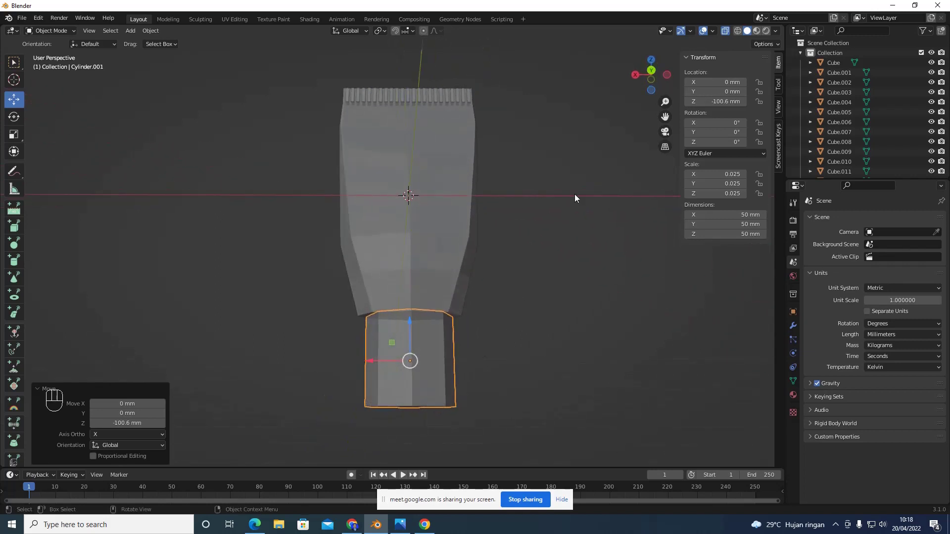
click(654, 70)
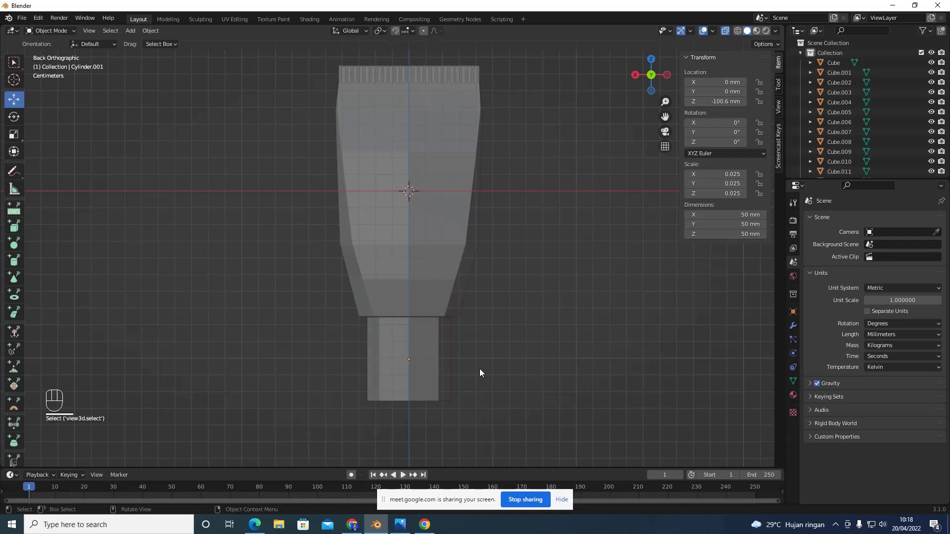
click(429, 367)
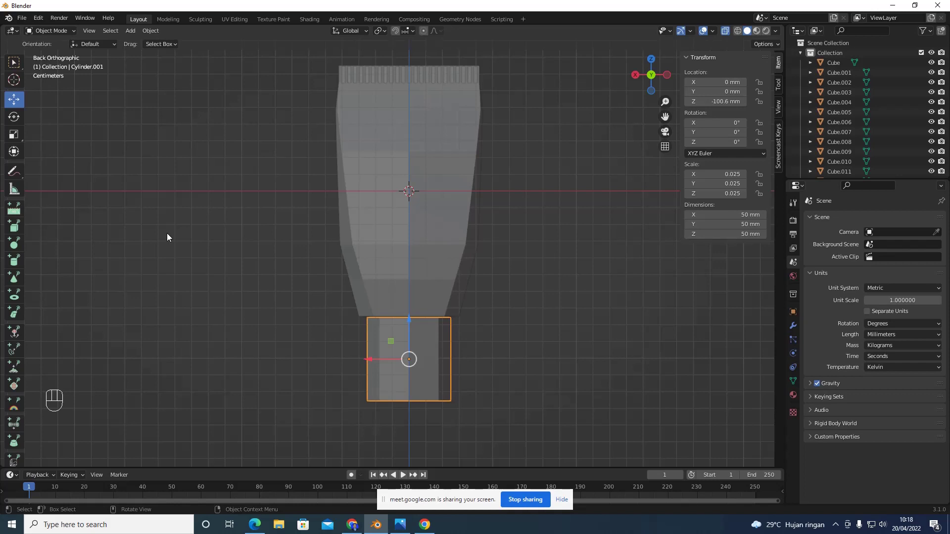
Scale the middle edge ring of Cylinder.001 outward along X into a barrel bulge
key(Tab)
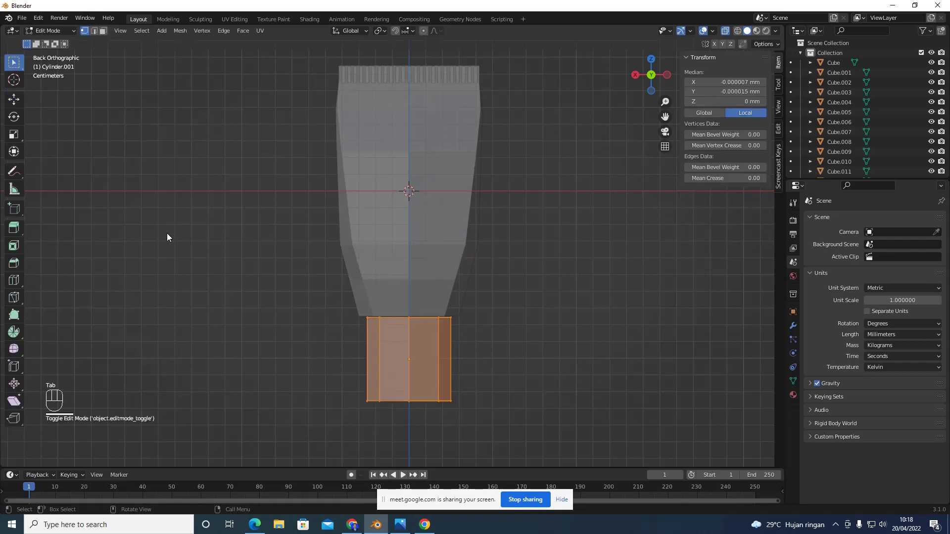
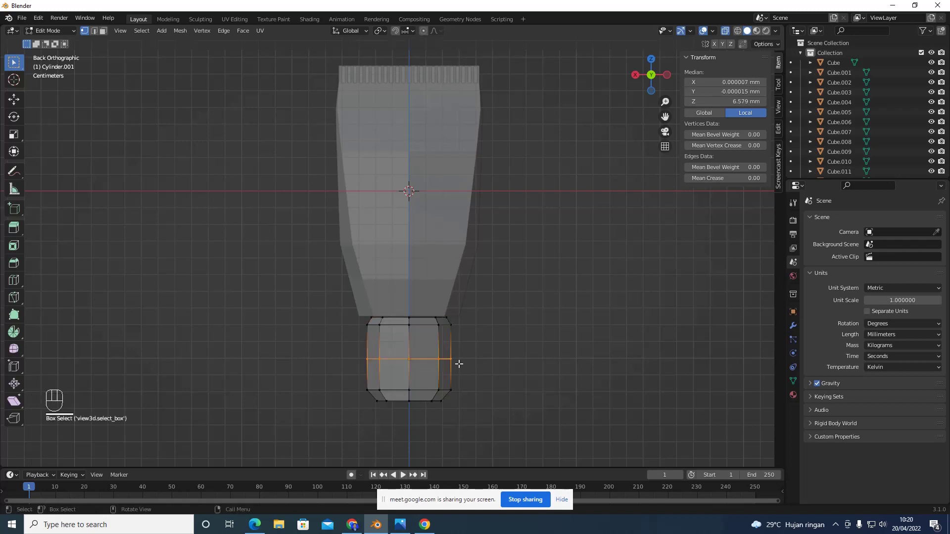
key(x)
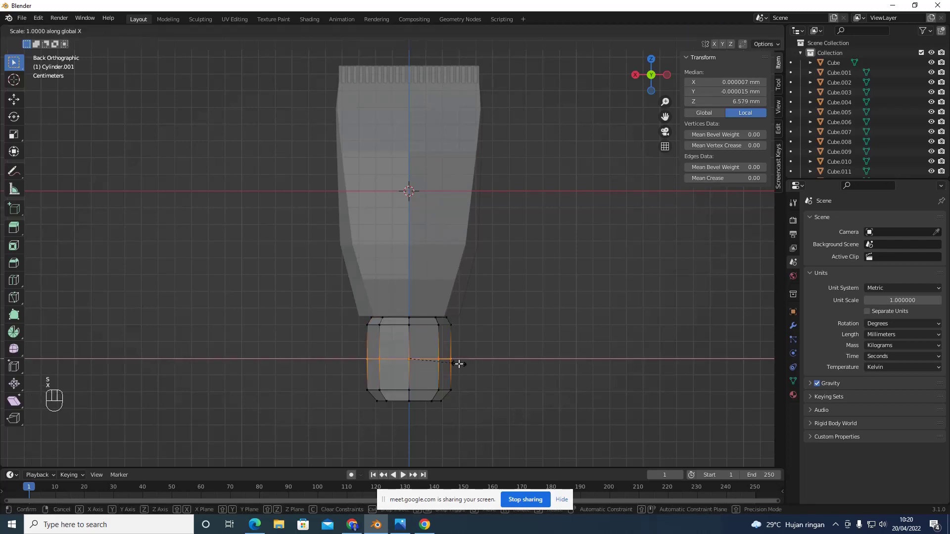
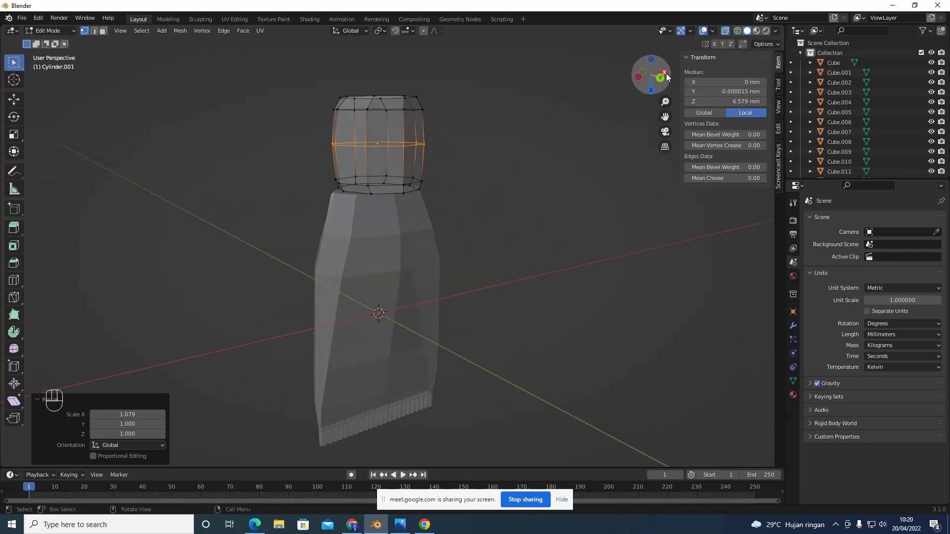
Check the bulged cylinder from the back and side orthographic views
click(669, 73)
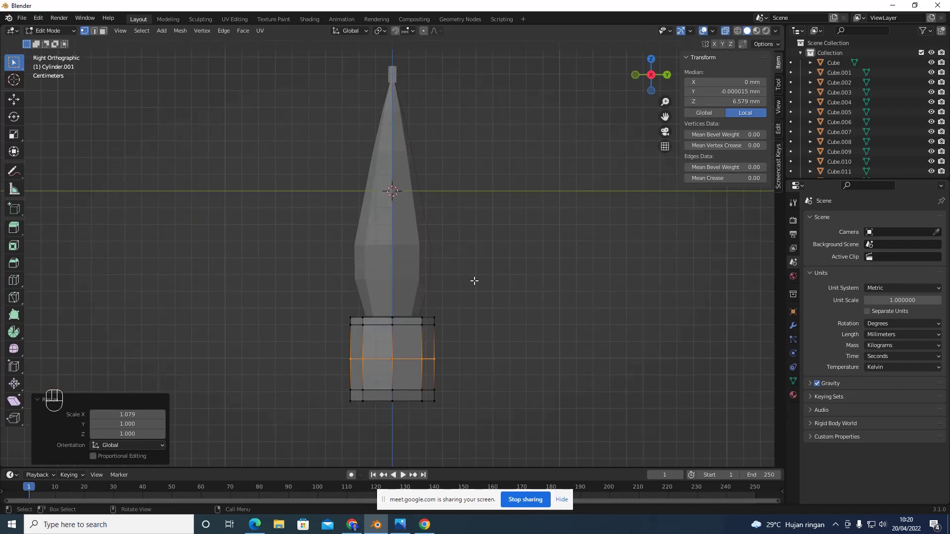
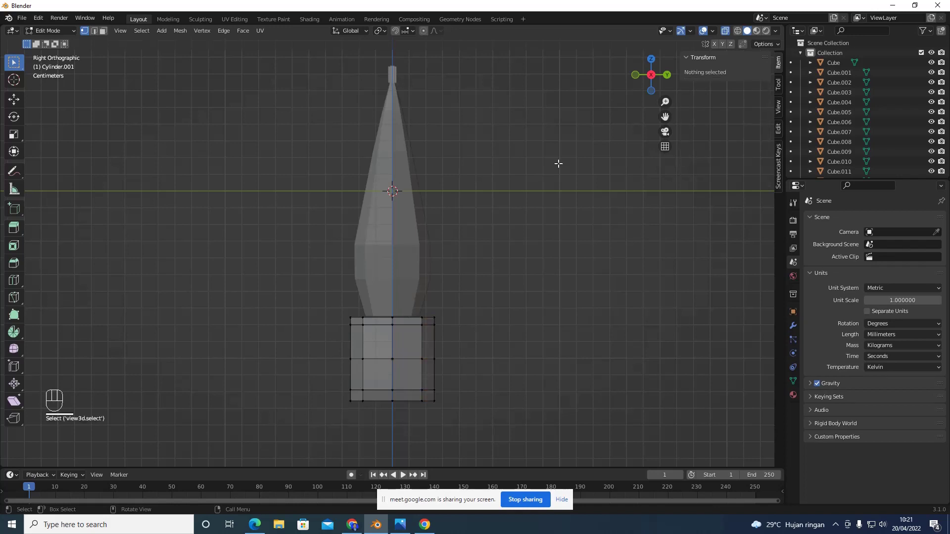
click(672, 76)
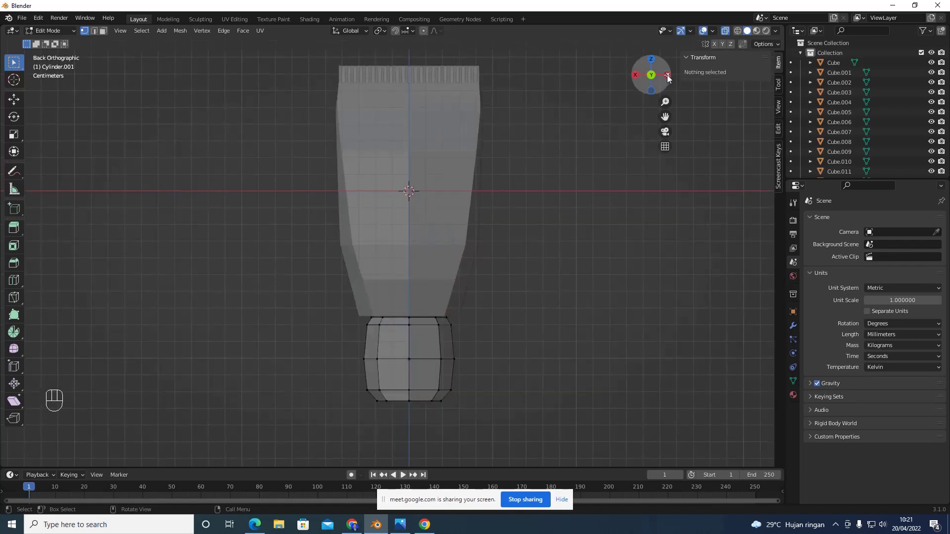
click(639, 79)
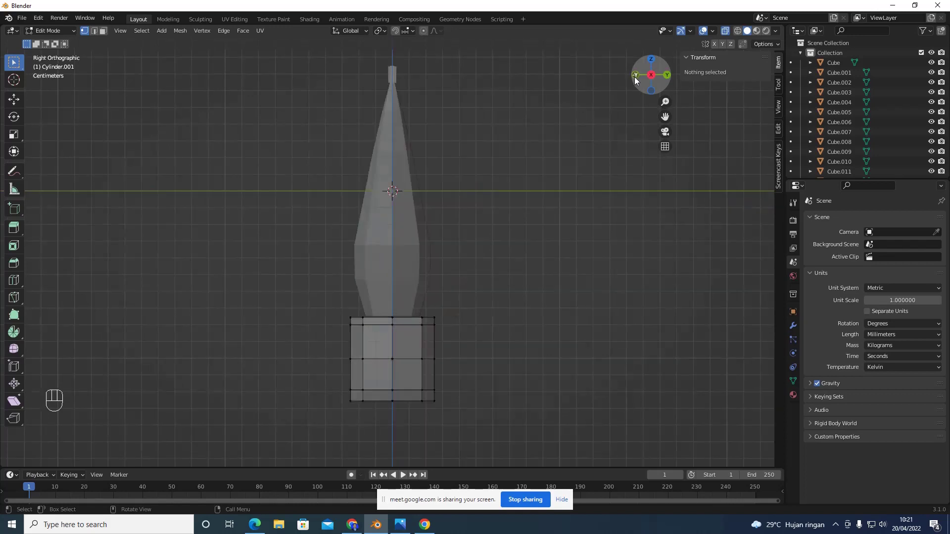
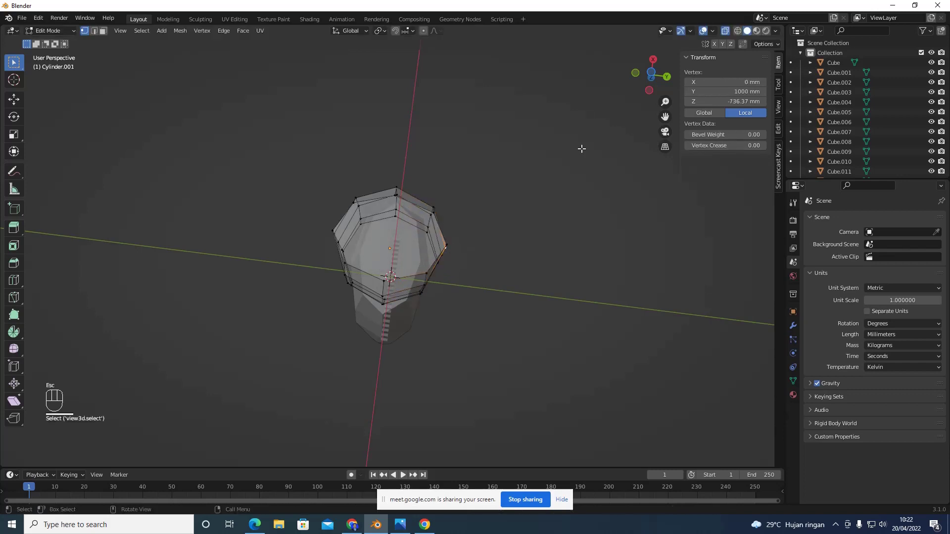
Inspect the cylinder's profile and undo the pointed pull so its end stays flat
click(669, 76)
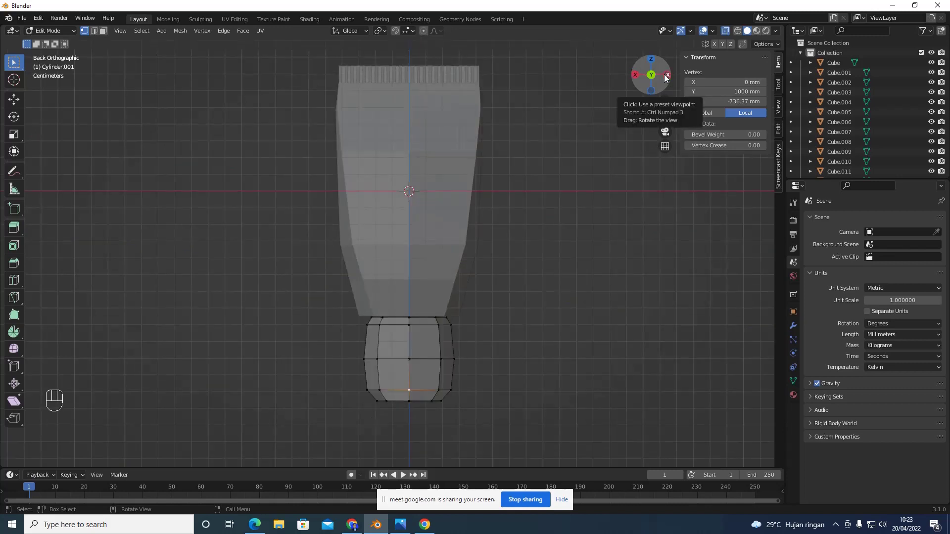
click(639, 75)
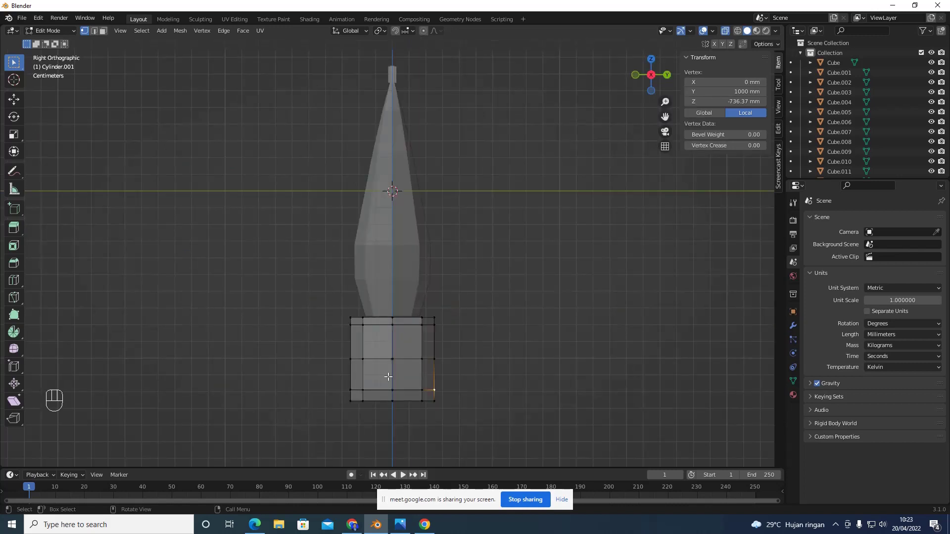
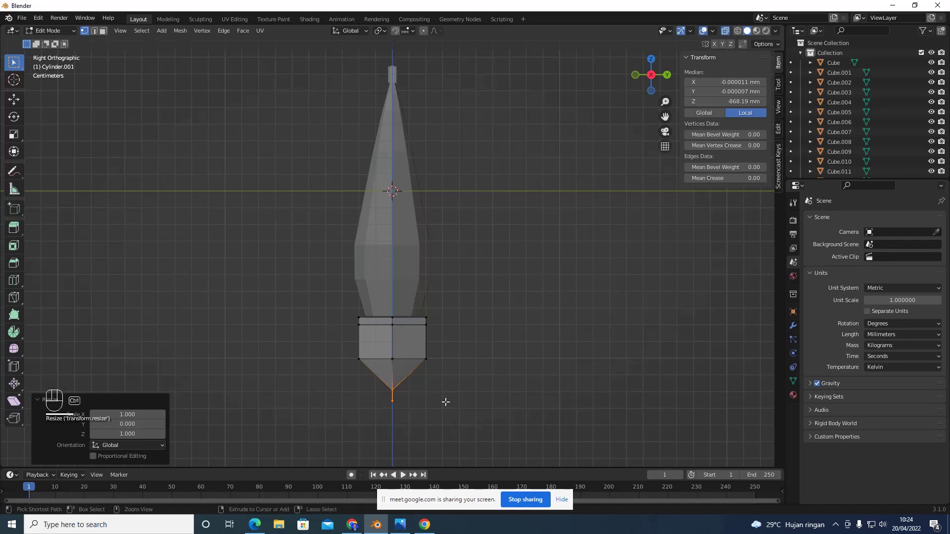
key(ctrl+z)
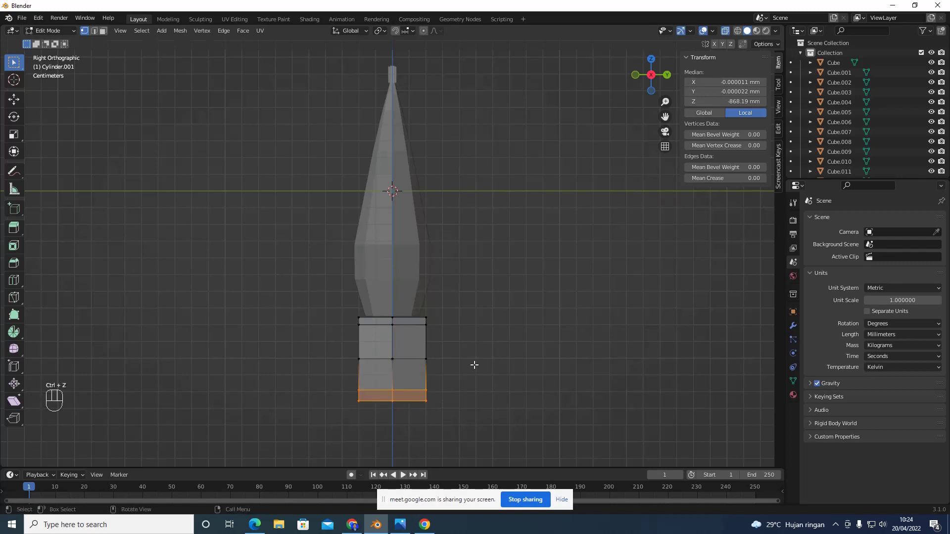
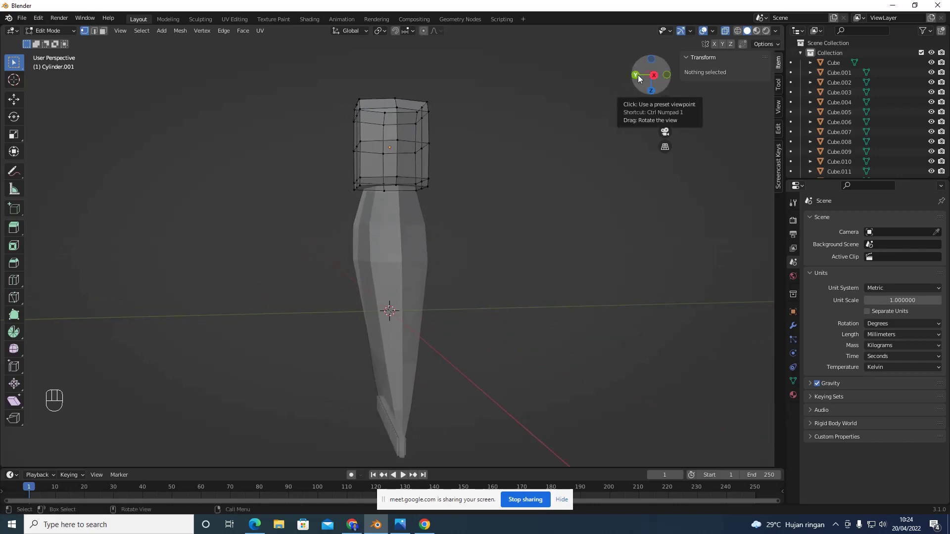
View the cylinder's rim from the back and side before bevelling it with Ctrl+B
click(639, 79)
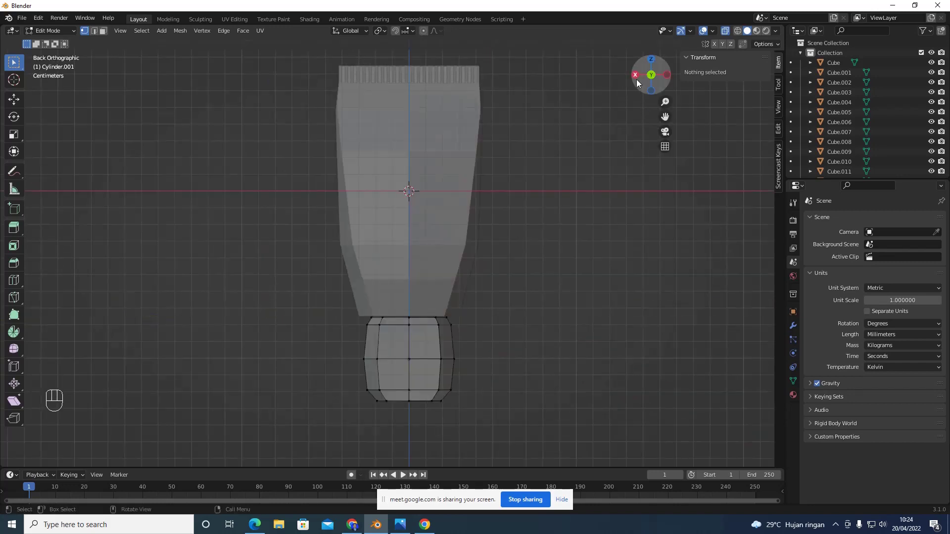
click(641, 80)
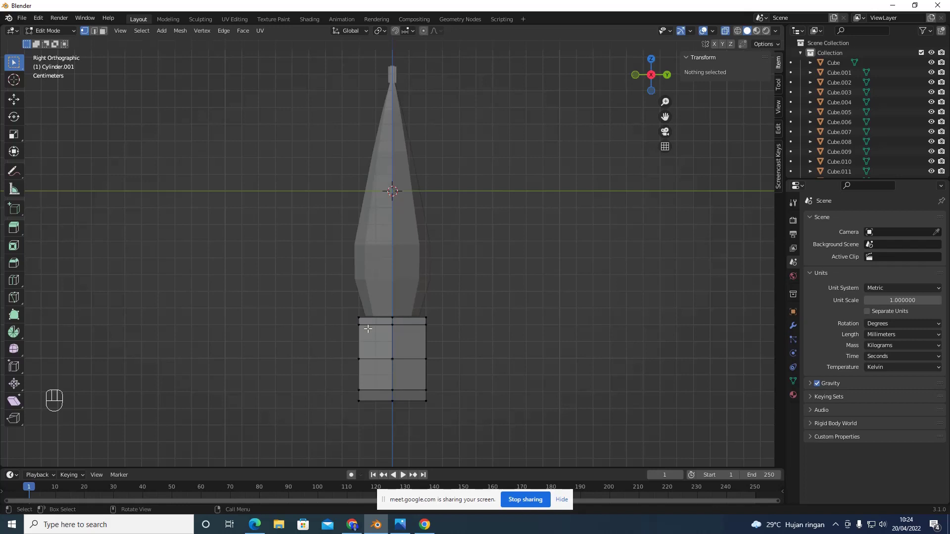
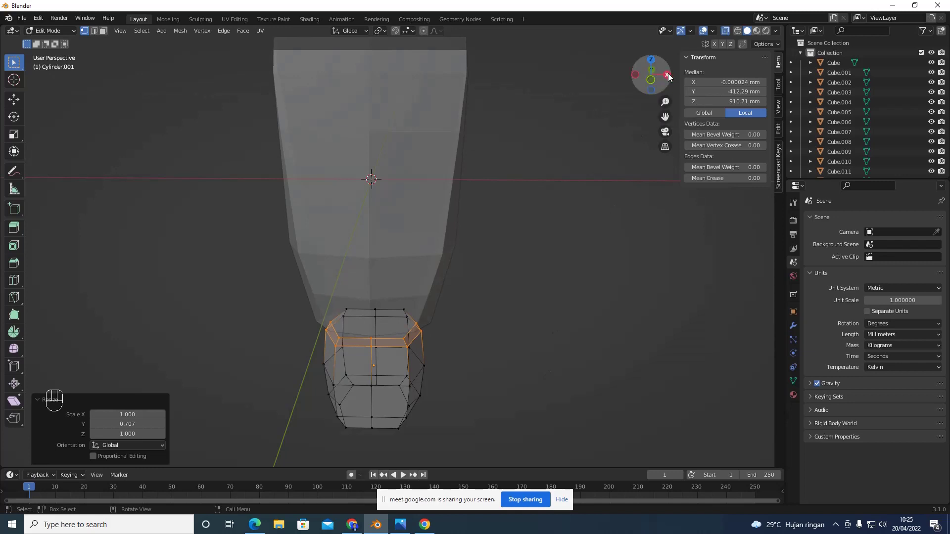
Review the rounded rim of the cap from the side and back views
click(671, 74)
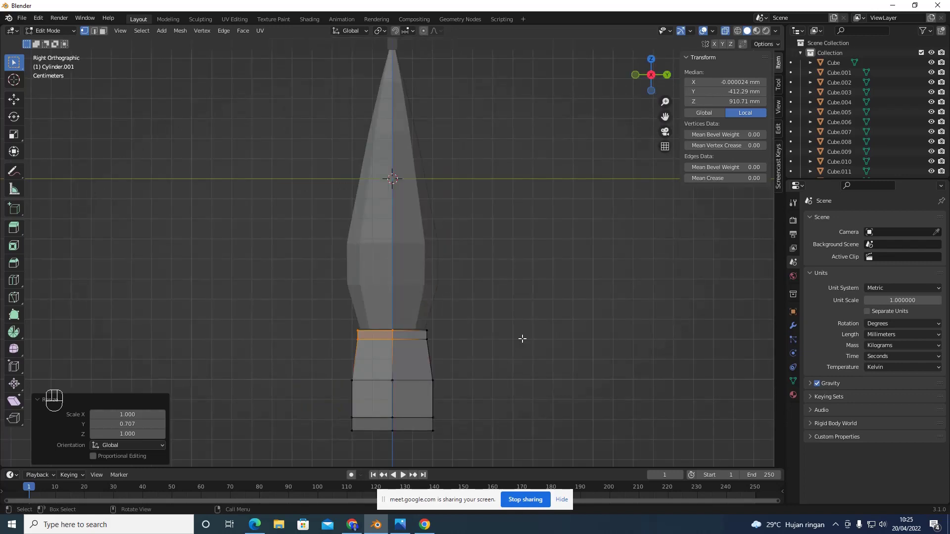
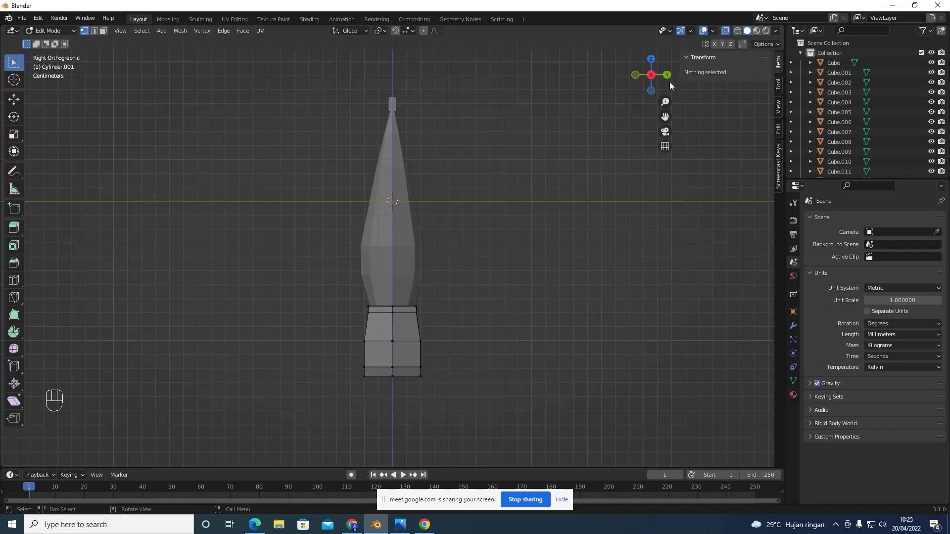
click(674, 75)
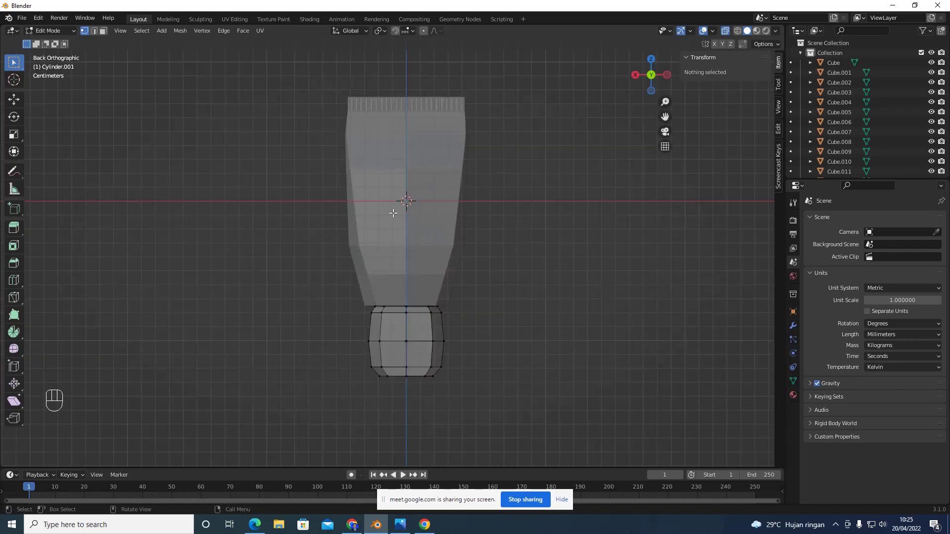
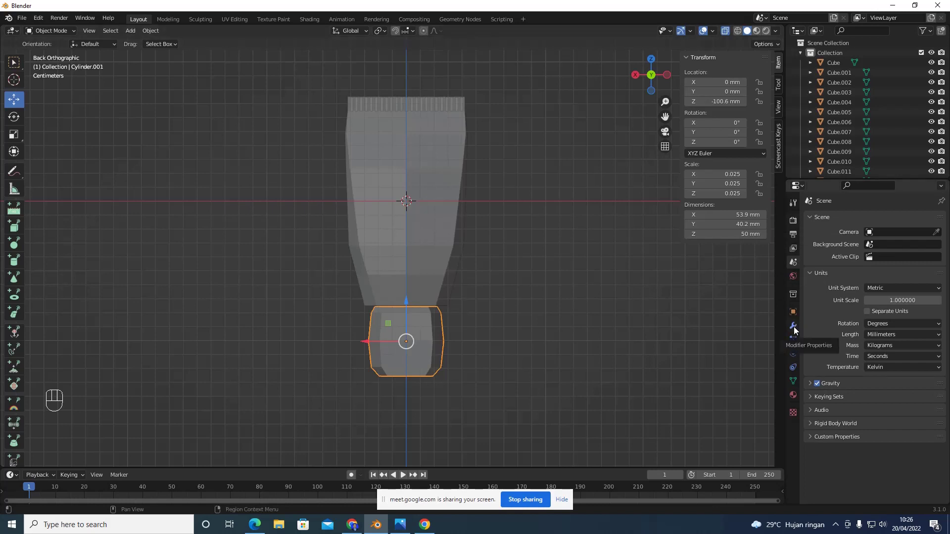
Add a level-3 Subdivision Surface modifier to the tapered comb-topped body
click(798, 328)
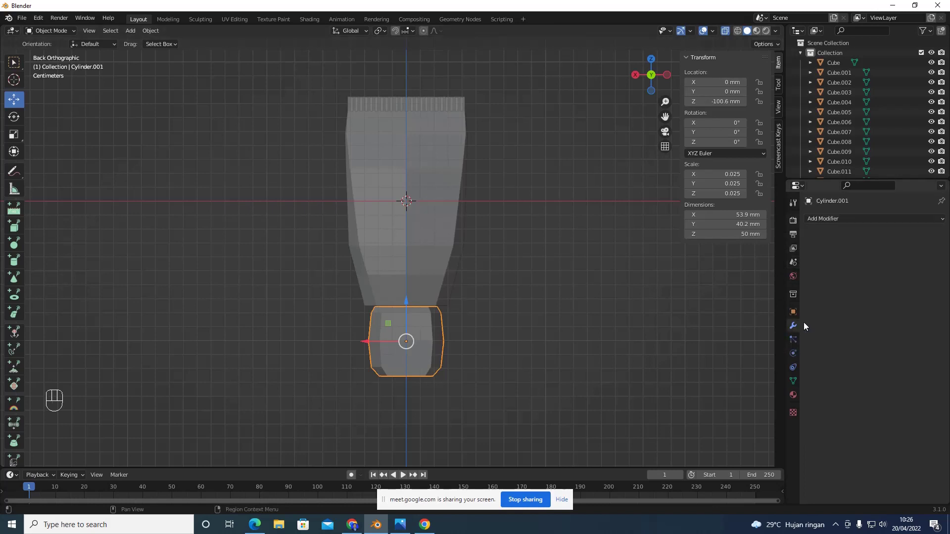
drag(850, 218, 742, 403)
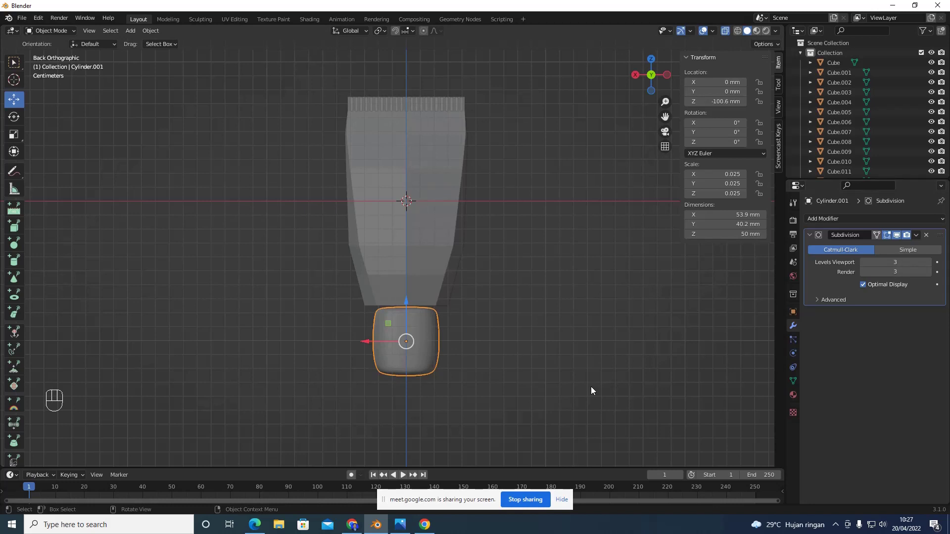
drag(452, 362, 585, 146)
click(668, 74)
drag(436, 160, 448, 181)
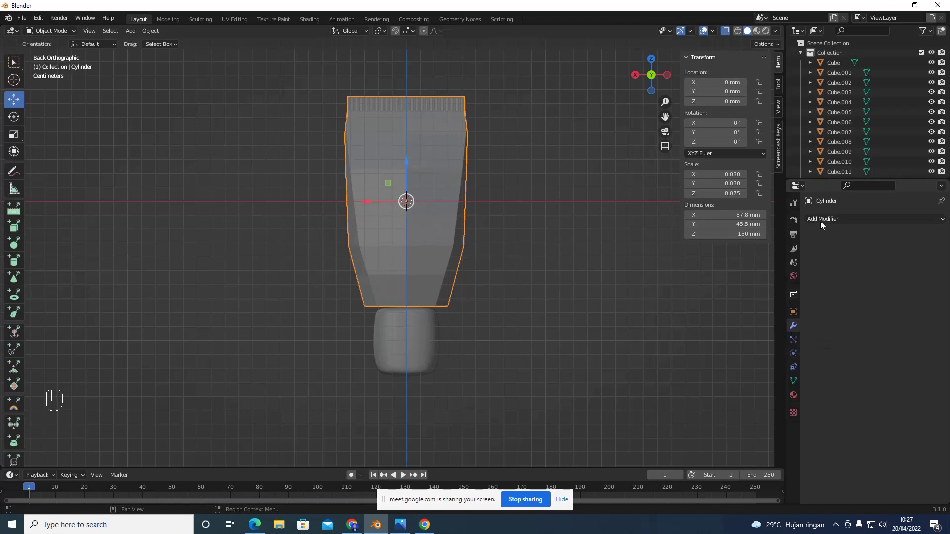
drag(821, 225, 741, 401)
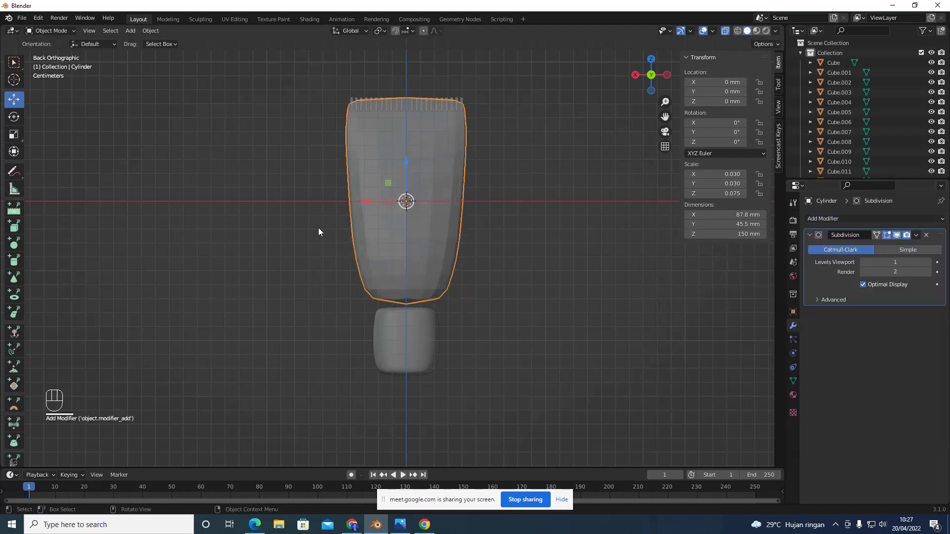
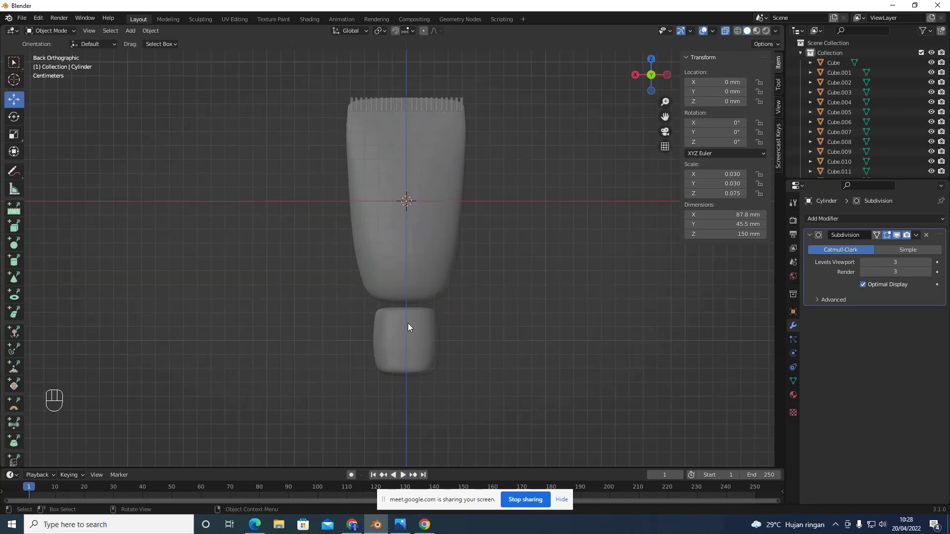
Move Cylinder.001 up along Z to about -91.7 mm, snug beneath the body
drag(410, 328, 422, 325)
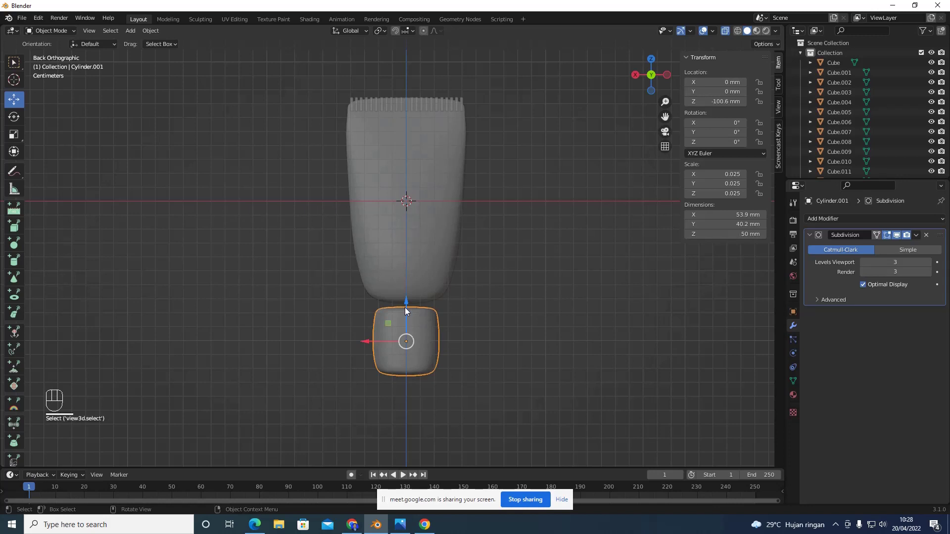
drag(411, 309, 431, 287)
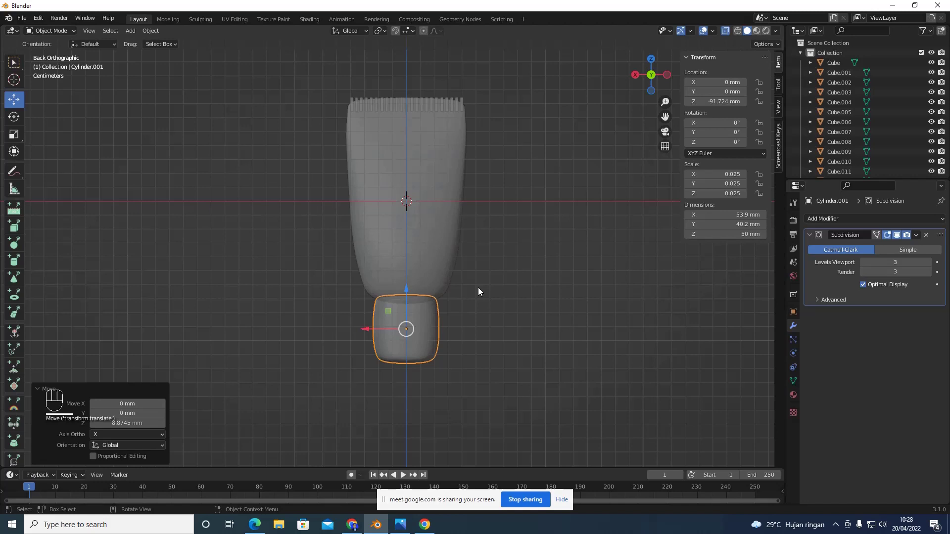
drag(503, 294, 523, 251)
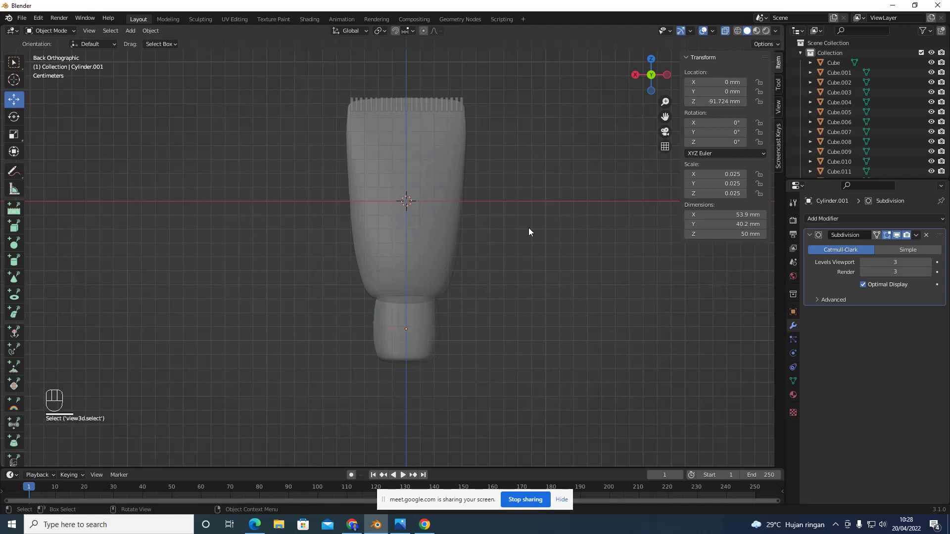
Orbit into a perspective view looking down at the row of comb teeth
drag(536, 214, 439, 193)
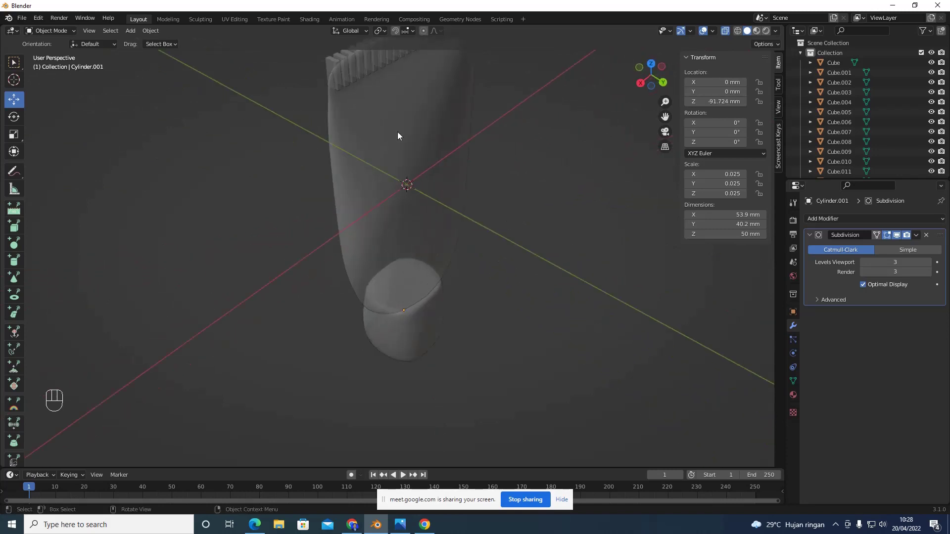
drag(427, 152, 371, 154)
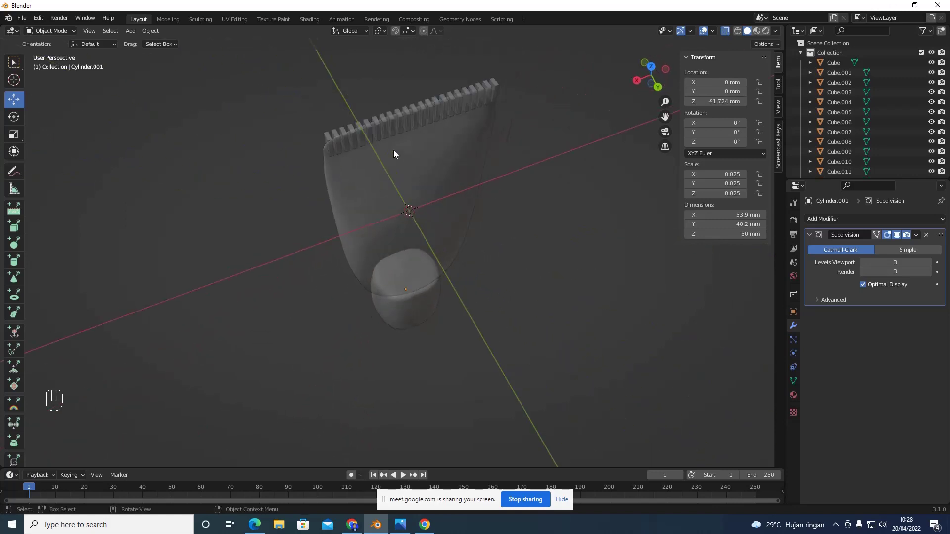
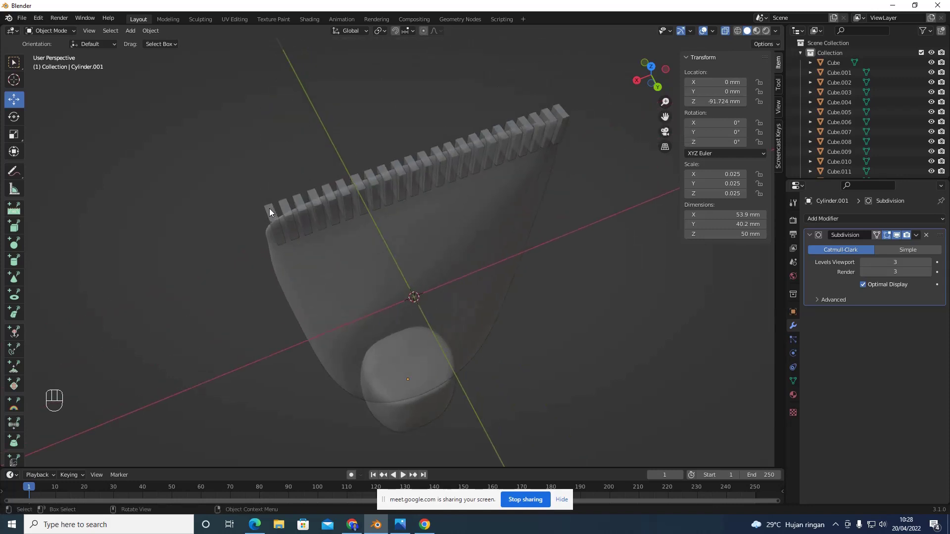
click(271, 212)
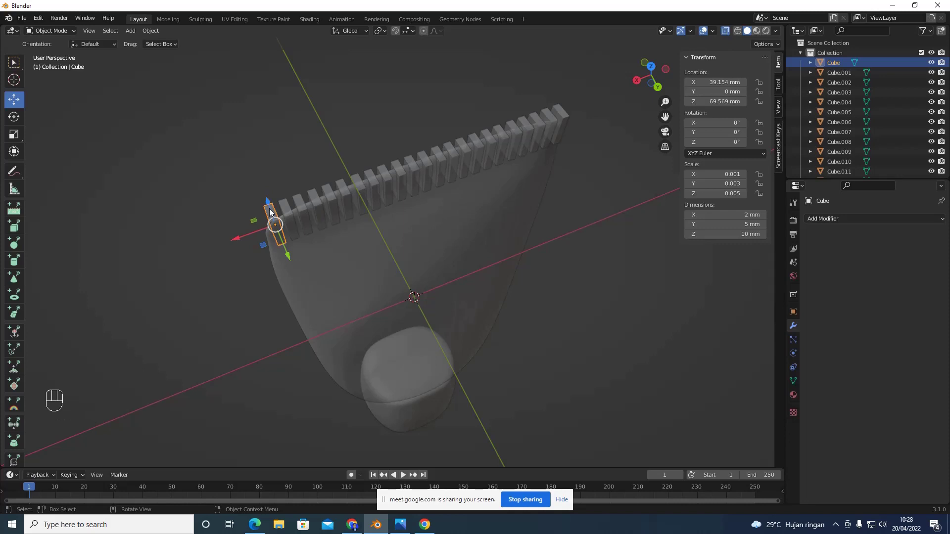
drag(285, 211, 298, 205)
click(308, 202)
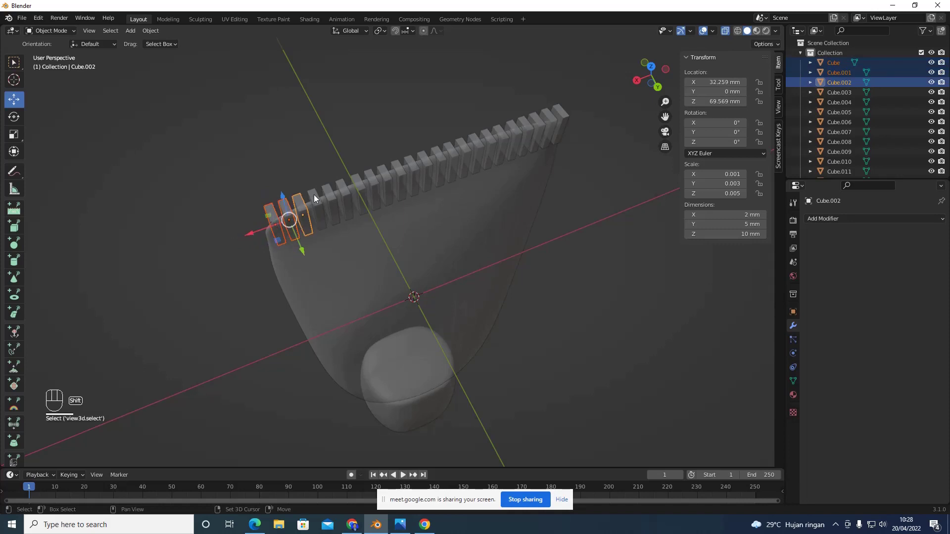
drag(320, 196, 329, 195)
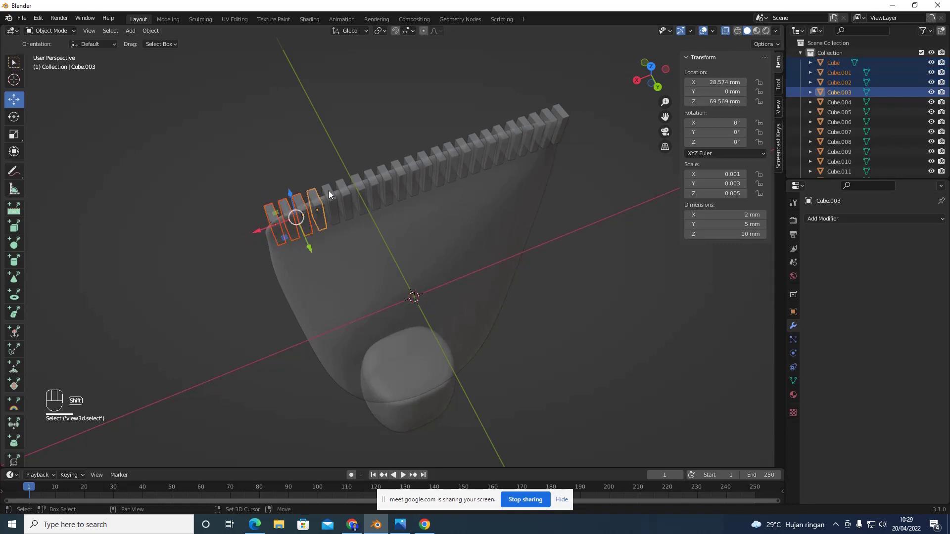
drag(329, 195, 344, 189)
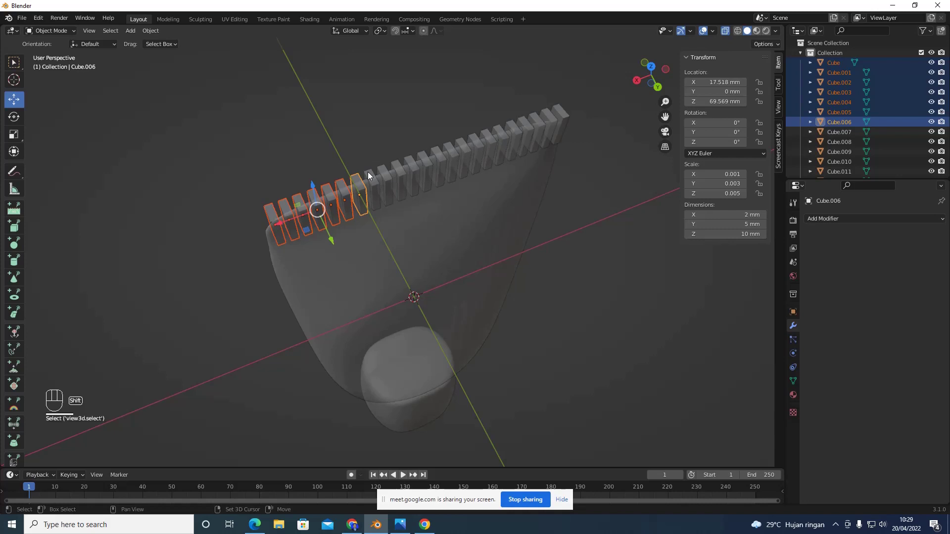
drag(371, 176, 383, 172)
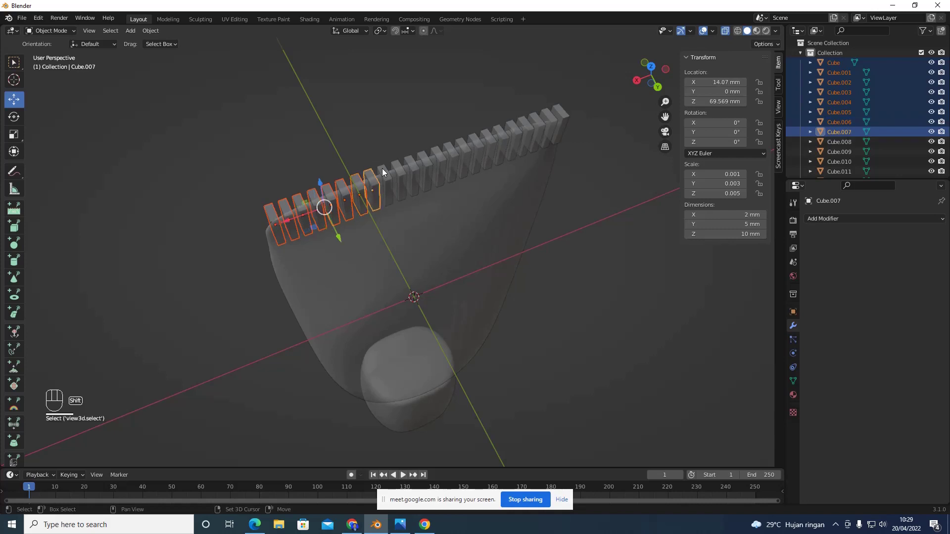
drag(383, 172, 397, 168)
drag(398, 168, 411, 164)
click(410, 165)
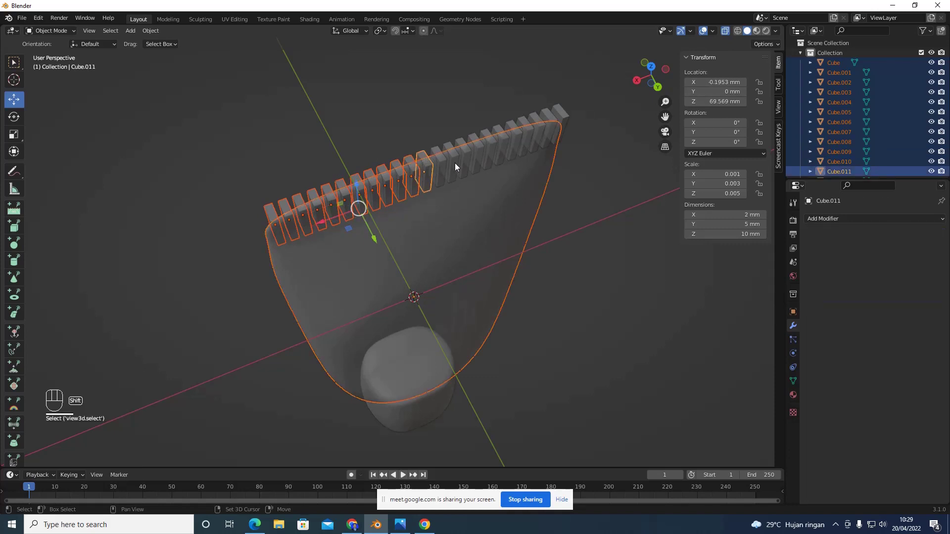
click(551, 185)
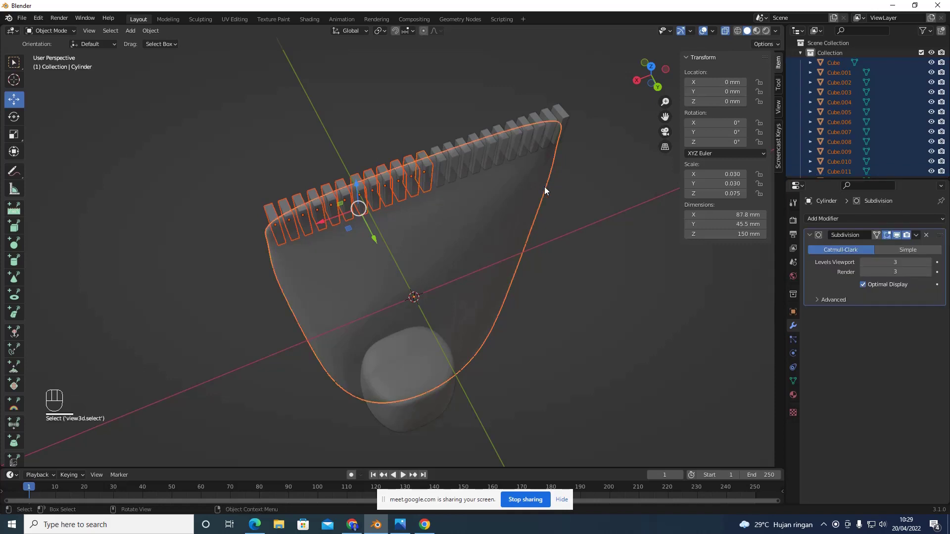
click(548, 189)
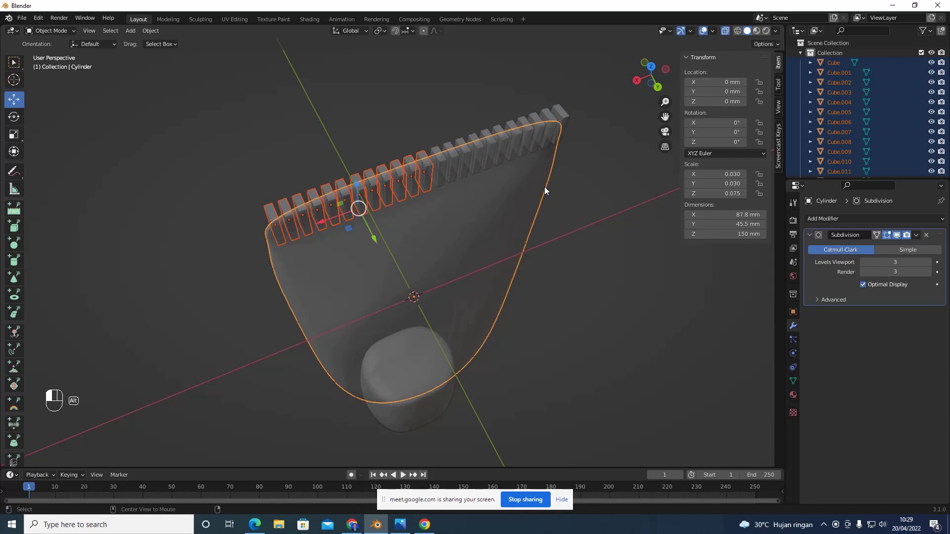
Select all the comb teeth together with the body, making the body the active object
drag(560, 179, 298, 173)
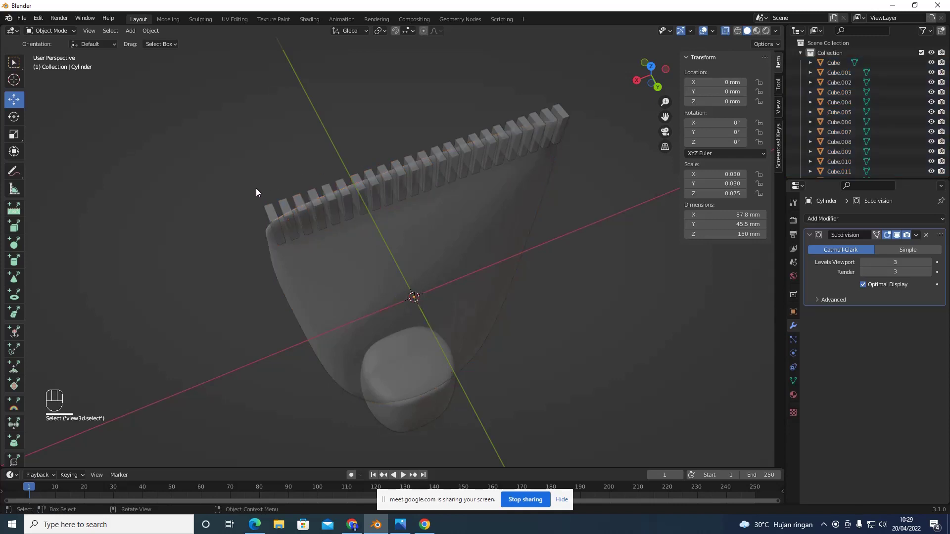
drag(374, 173, 171, 67)
click(171, 66)
drag(580, 155, 277, 119)
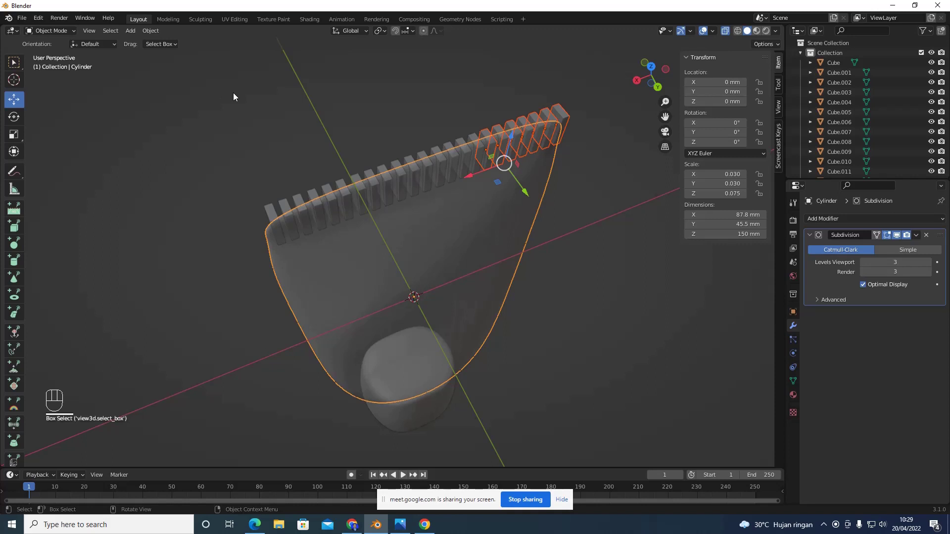
drag(555, 134, 585, 259)
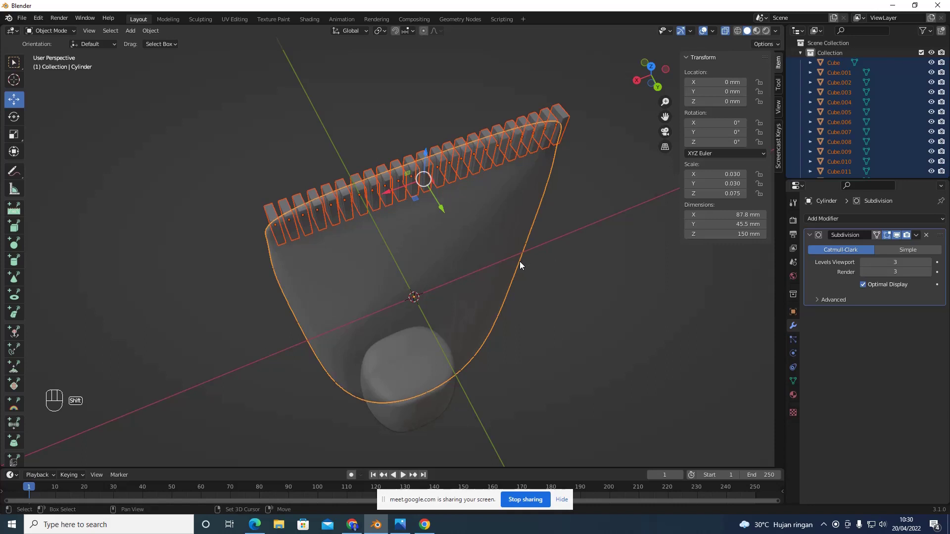
click(524, 263)
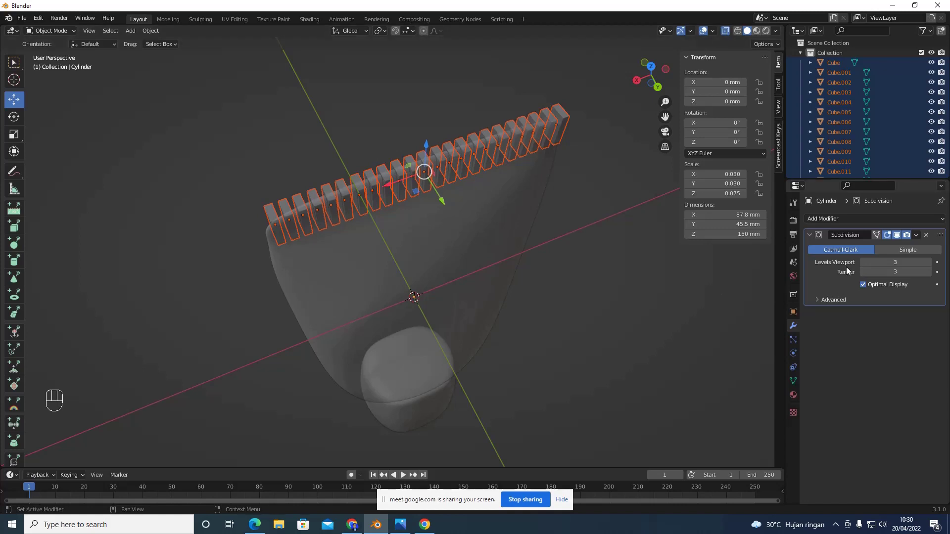
Review the body's level-3 subdivision options and select all the comb tooth pieces
click(796, 327)
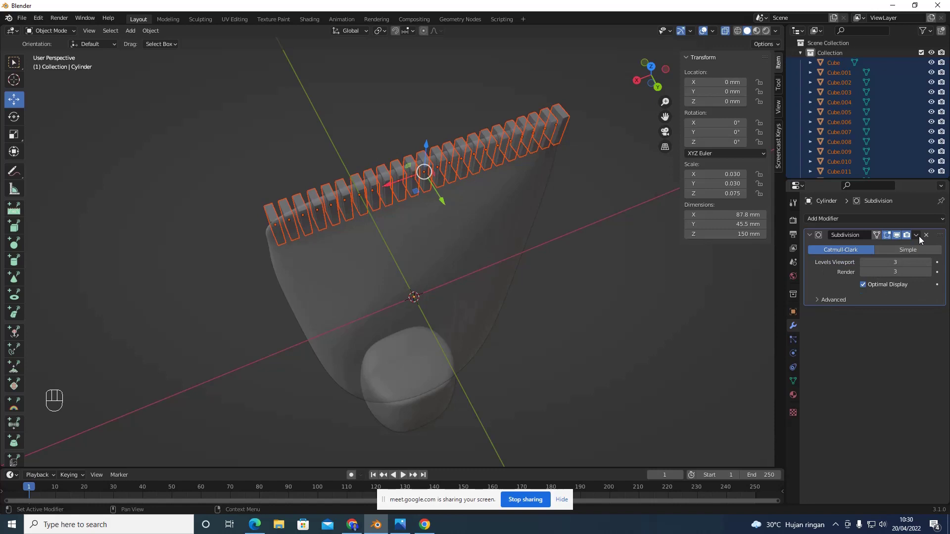
click(919, 236)
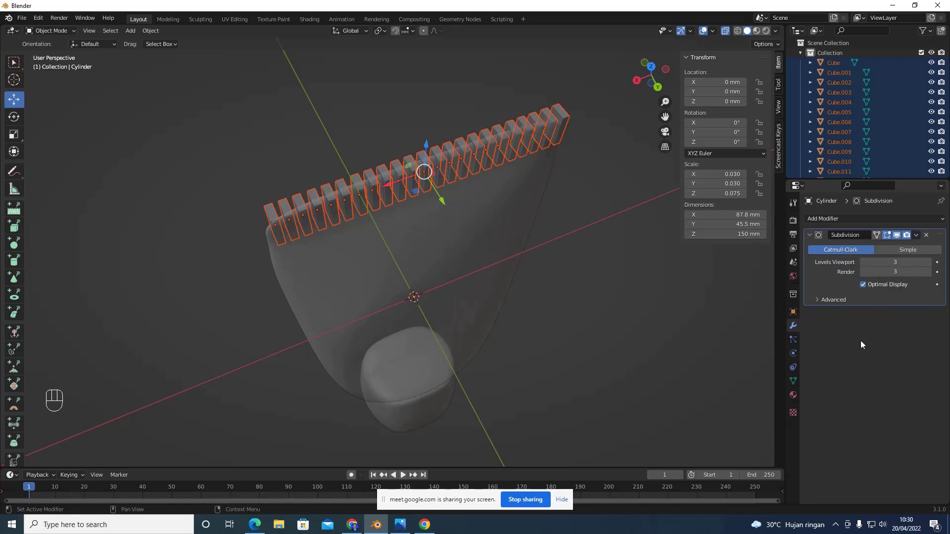
click(866, 342)
click(818, 299)
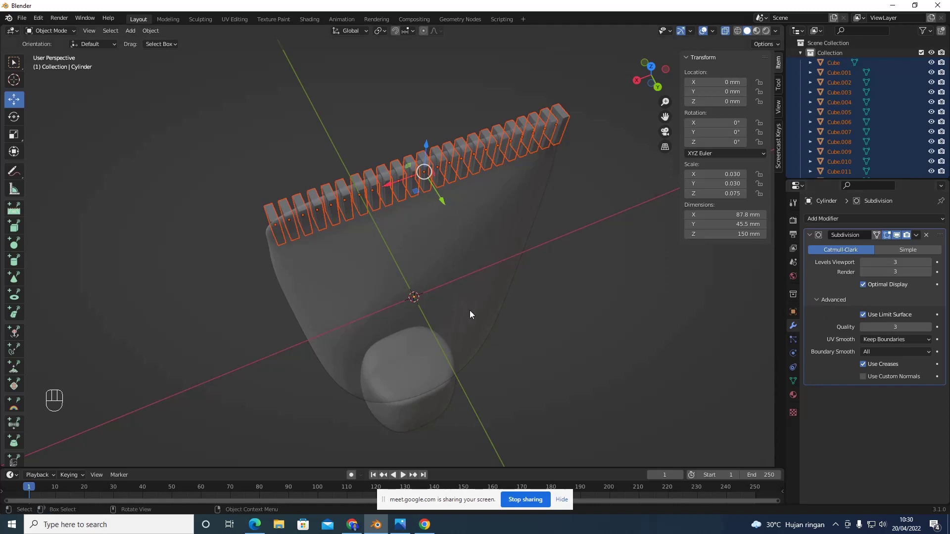
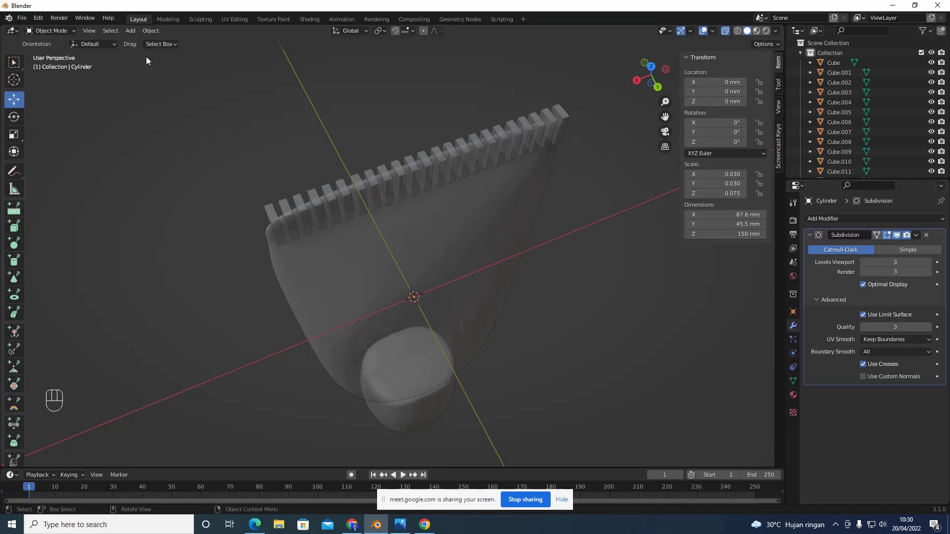
Add a Bevel modifier with 5 segments to the leftmost comb tooth, undoing an accidental shift
drag(206, 134, 250, 213)
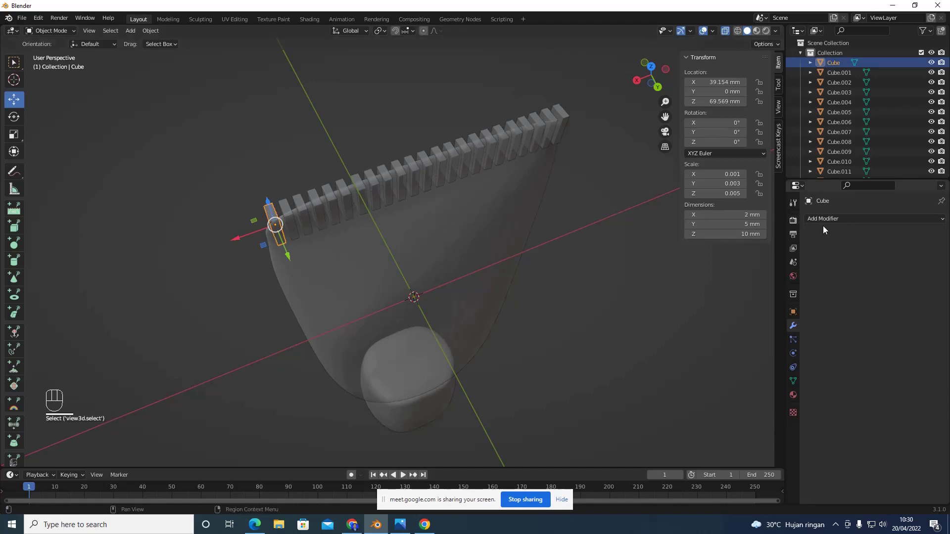
drag(830, 223, 624, 258)
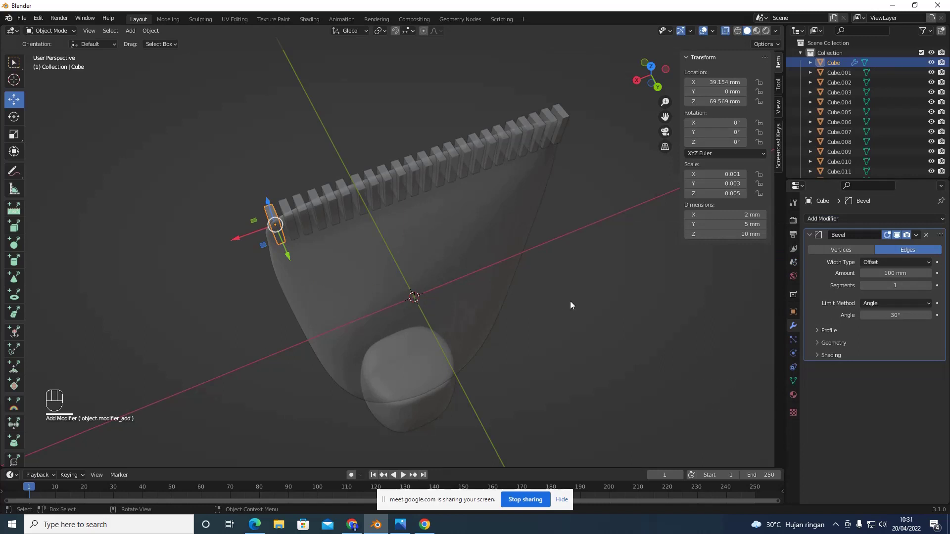
drag(271, 323, 710, 332)
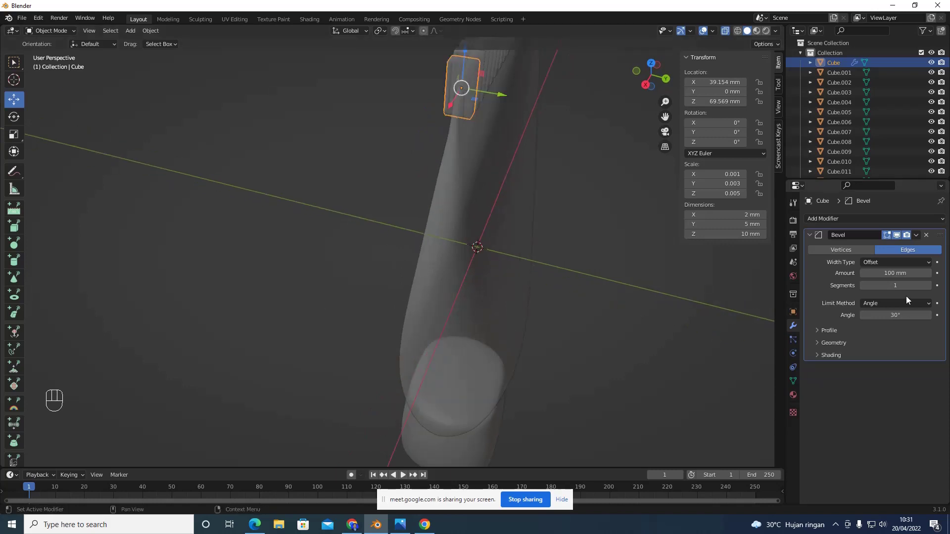
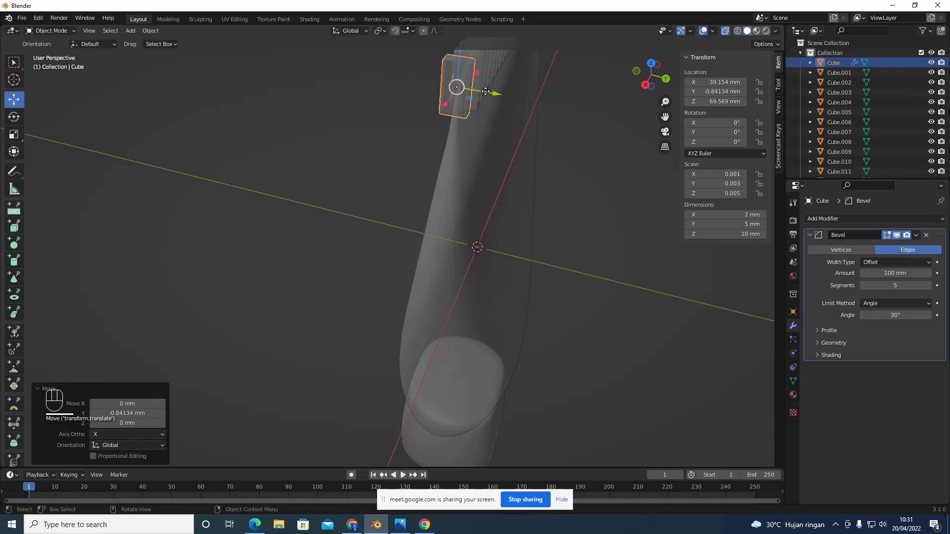
key(ctrl+z)
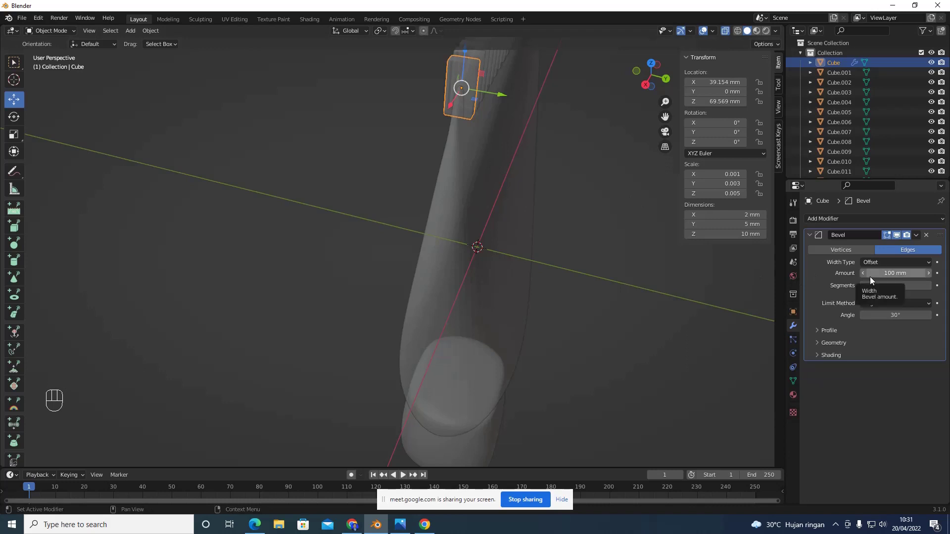
drag(584, 219, 583, 183)
drag(583, 183, 507, 295)
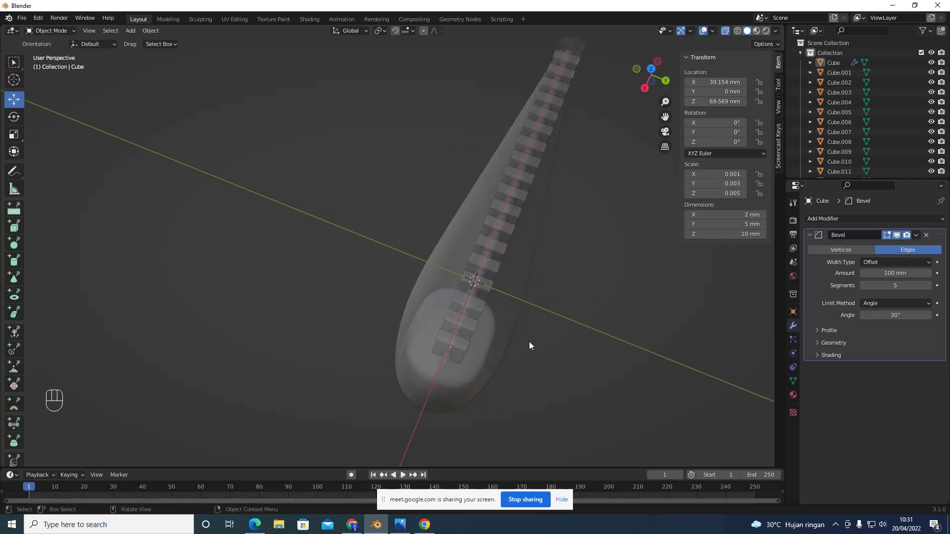
Orbit and pull back to a front-on view of the whole comb-topped model
drag(536, 345, 513, 310)
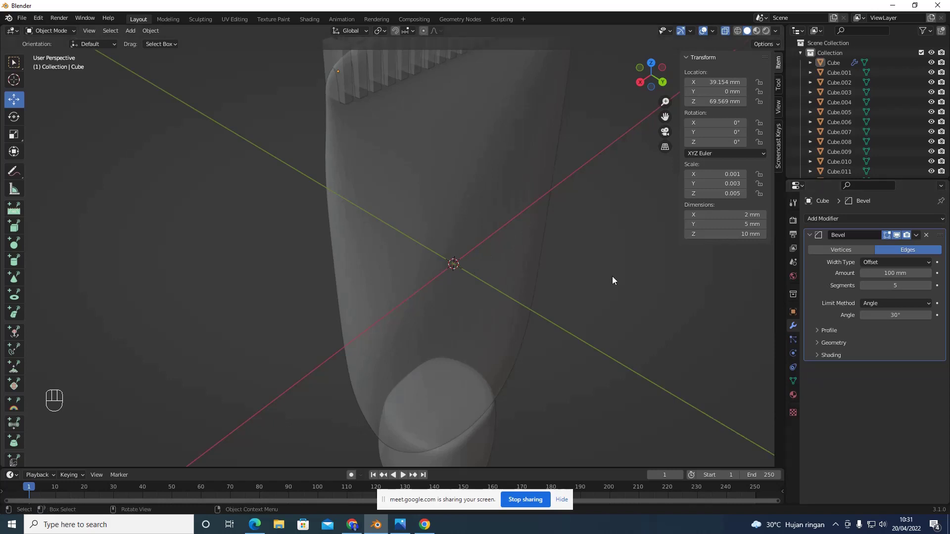
drag(541, 256, 744, 274)
drag(301, 176, 359, 155)
click(364, 156)
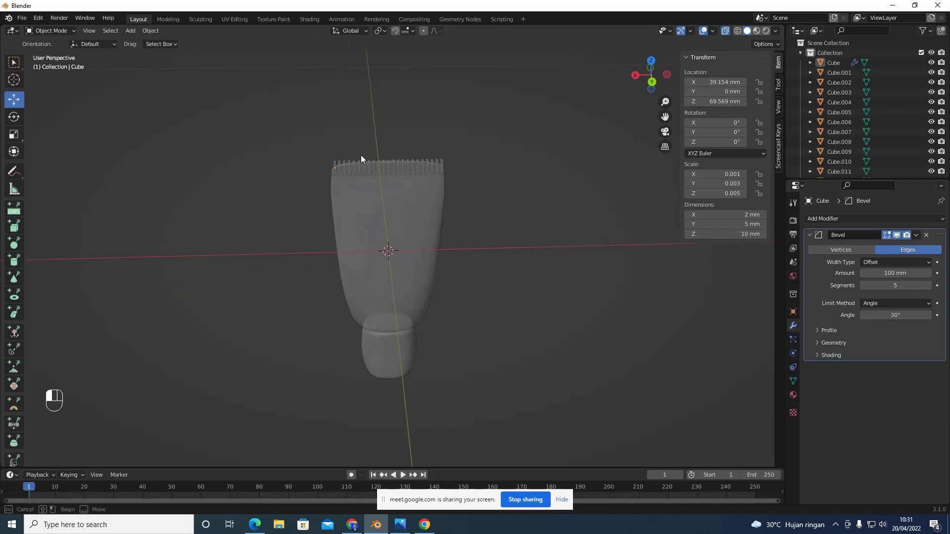
drag(475, 331, 503, 299)
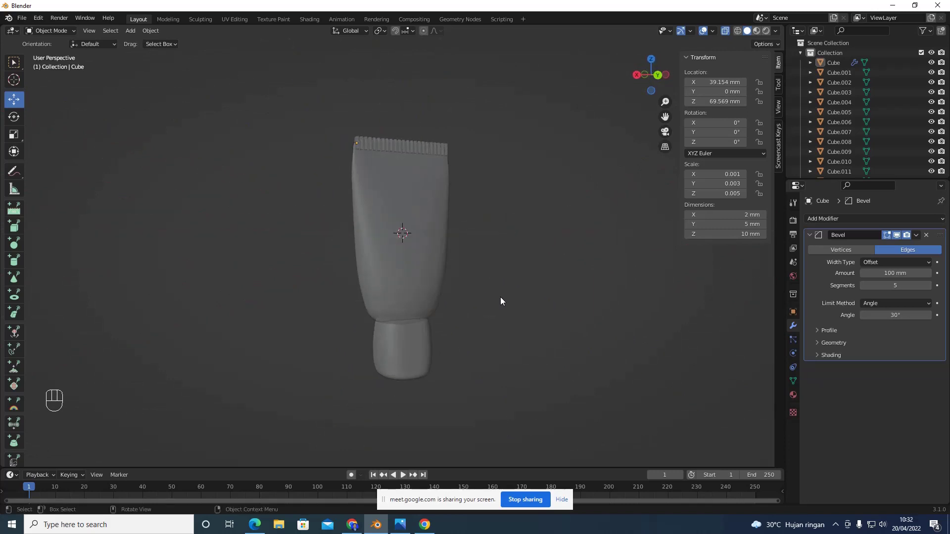
click(326, 143)
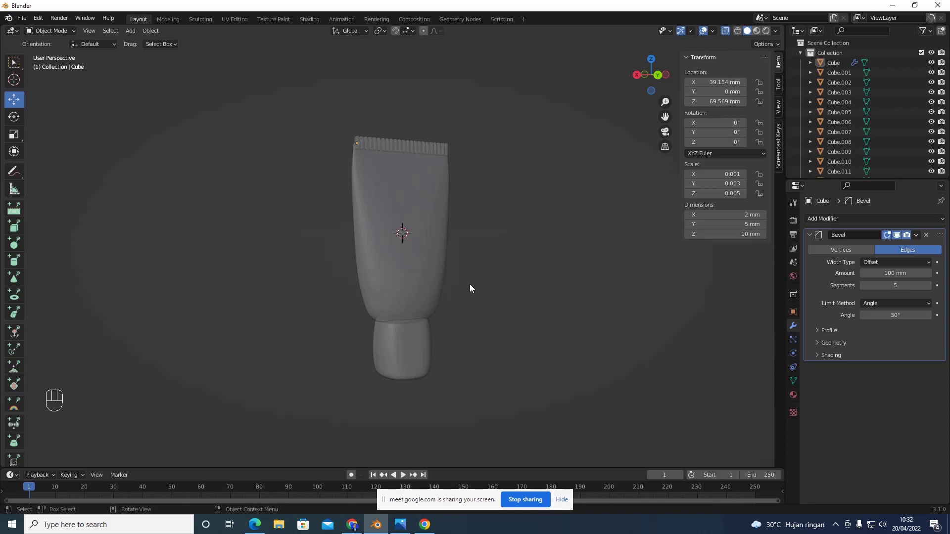
drag(473, 271, 492, 271)
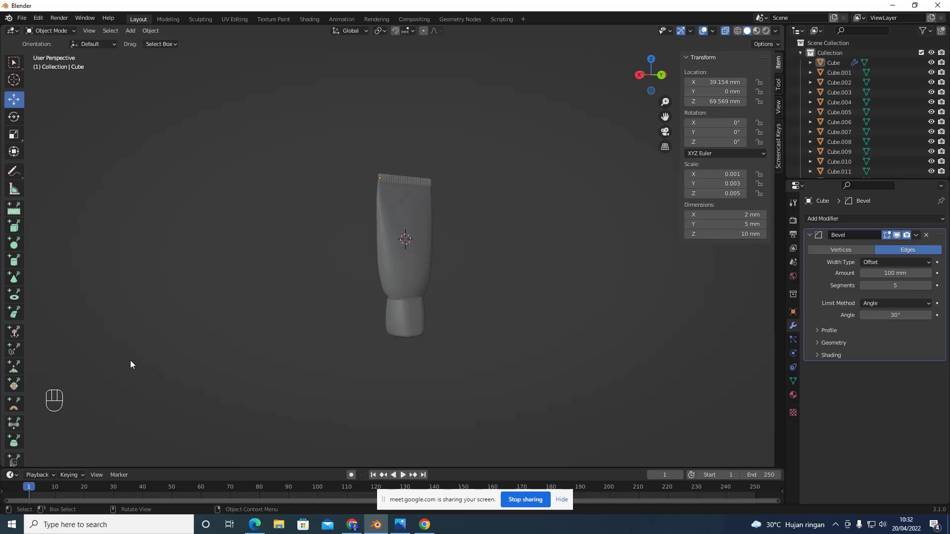
click(168, 347)
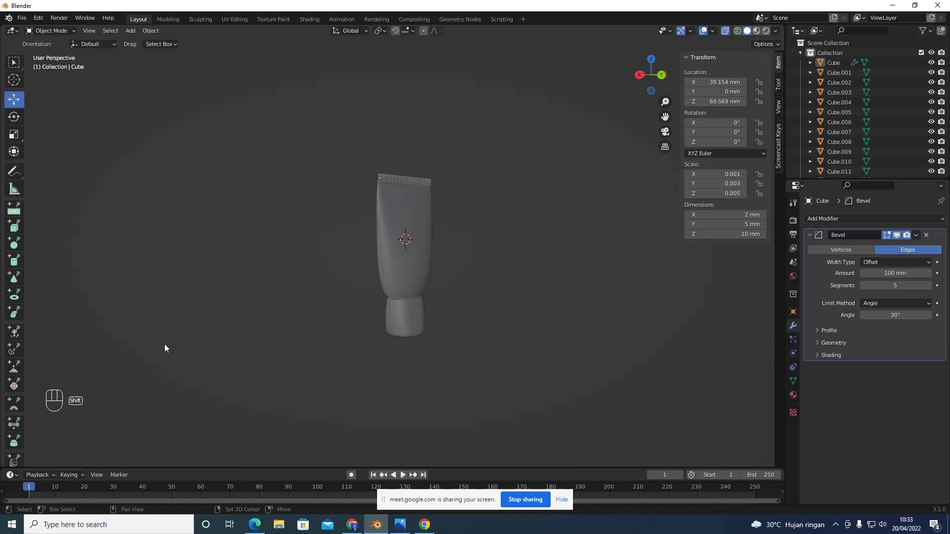
Add a new cylinder via Shift+A and move it off to the side along Y
key(shift+a)
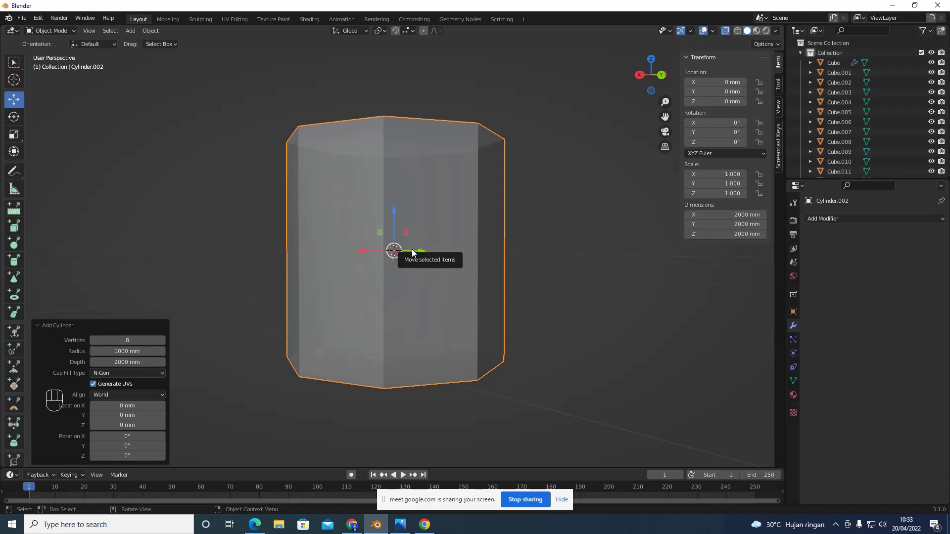
drag(423, 249, 581, 268)
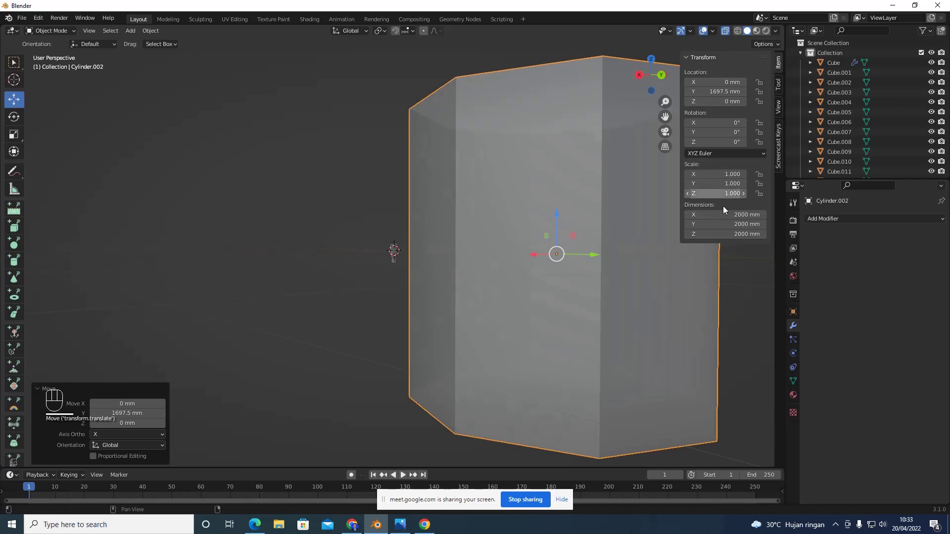
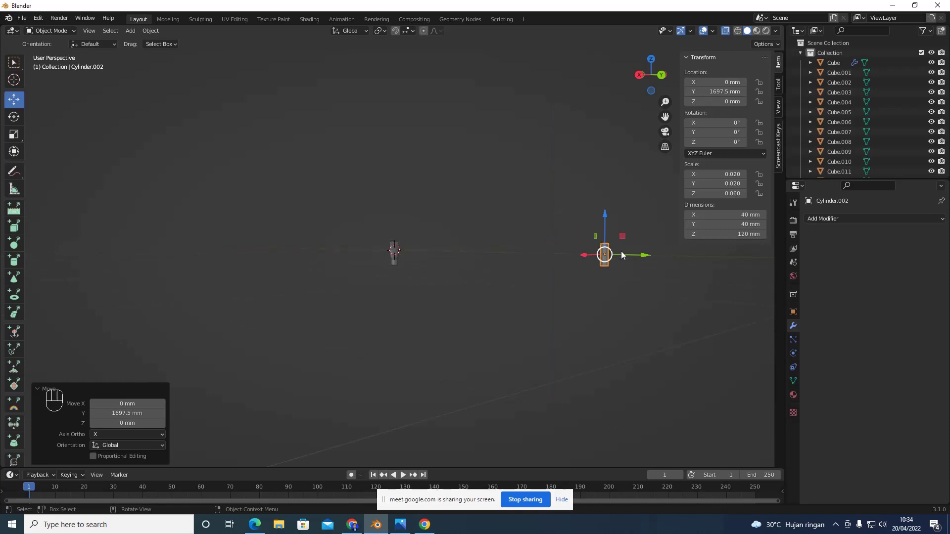
Position the 40 × 40 × 120 mm cylinder beside the body in back and right views
drag(630, 258, 624, 129)
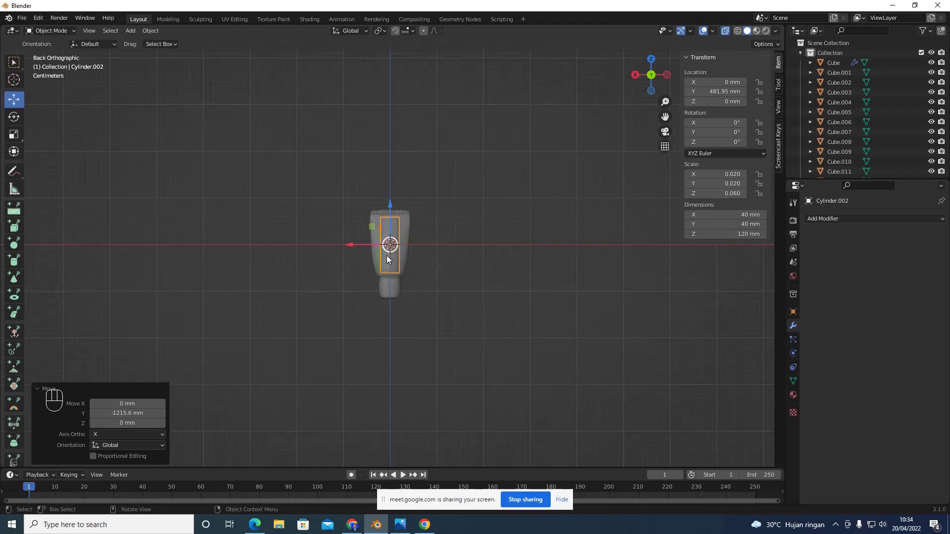
drag(359, 240, 700, 241)
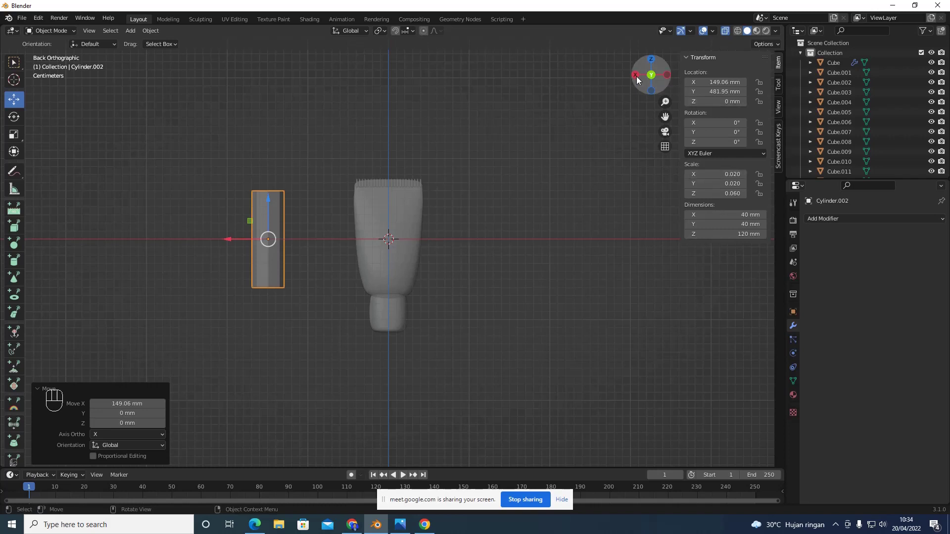
click(637, 79)
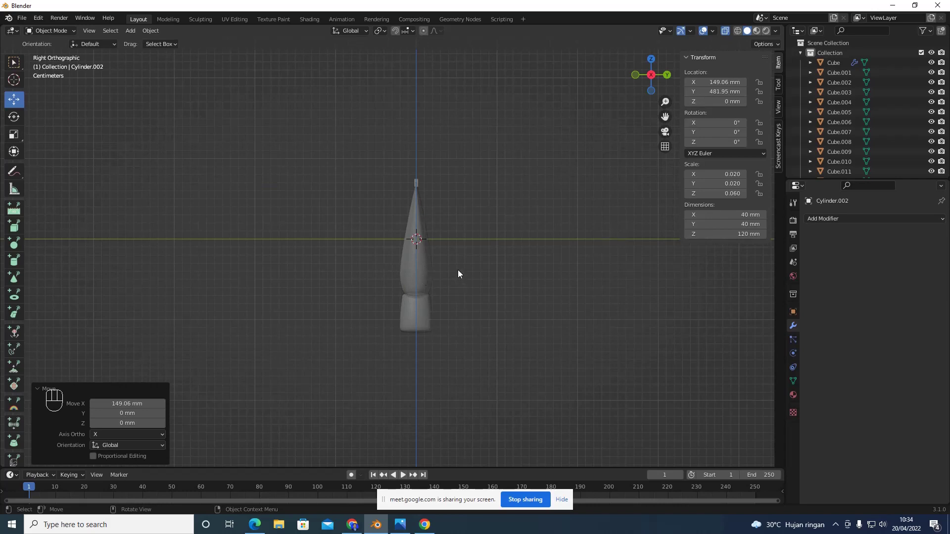
drag(582, 248, 481, 238)
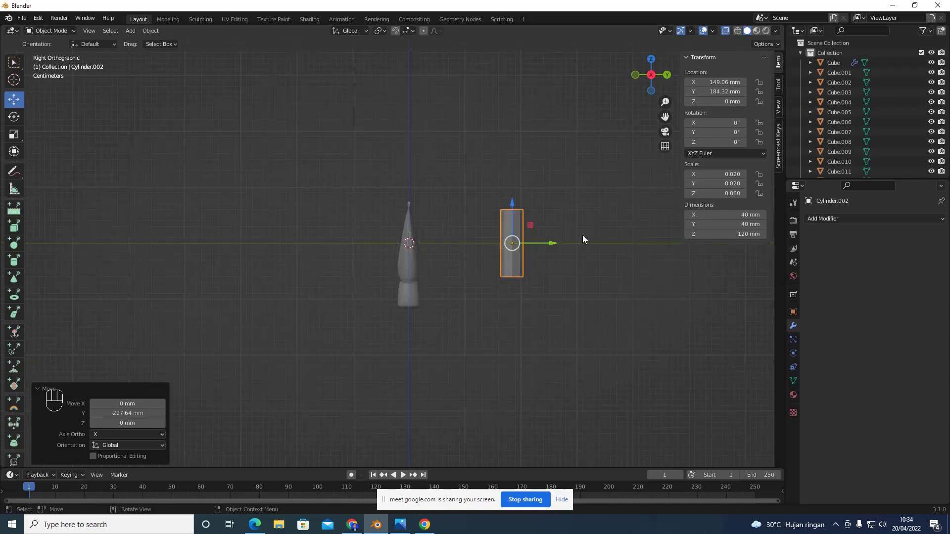
drag(305, 174, 329, 163)
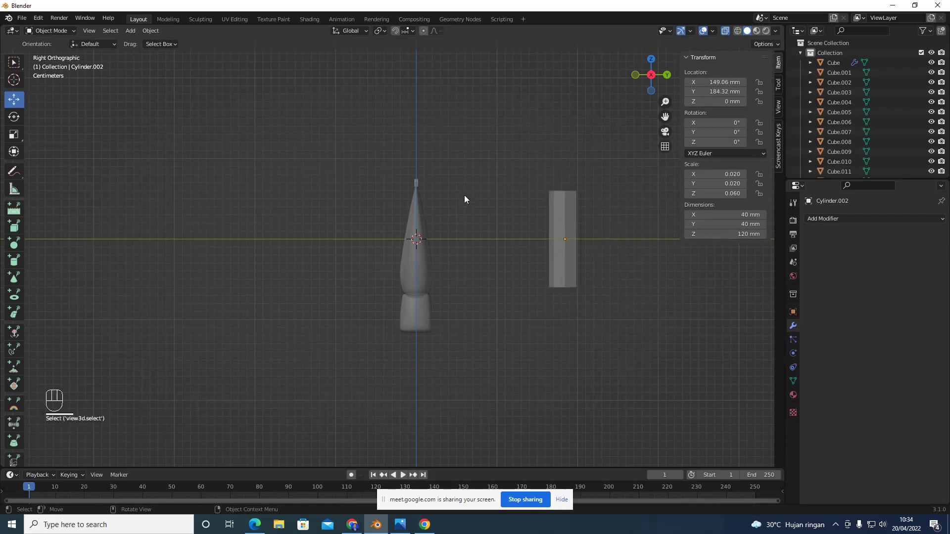
Confirm the duplicate cylinder in place before raising it about 138 mm in Z
click(561, 197)
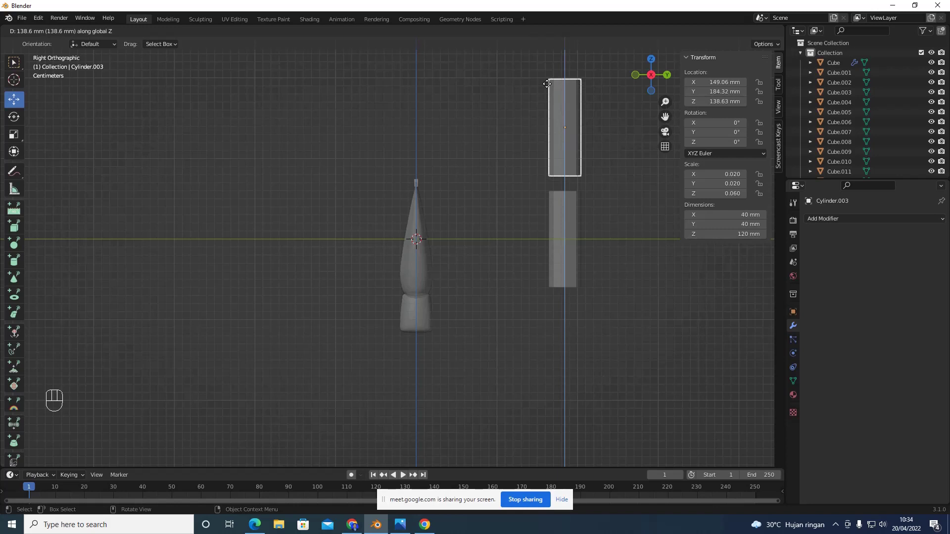
Deselect Cylinder.003 and select the lower handle cylinder, Cylinder.002
click(547, 87)
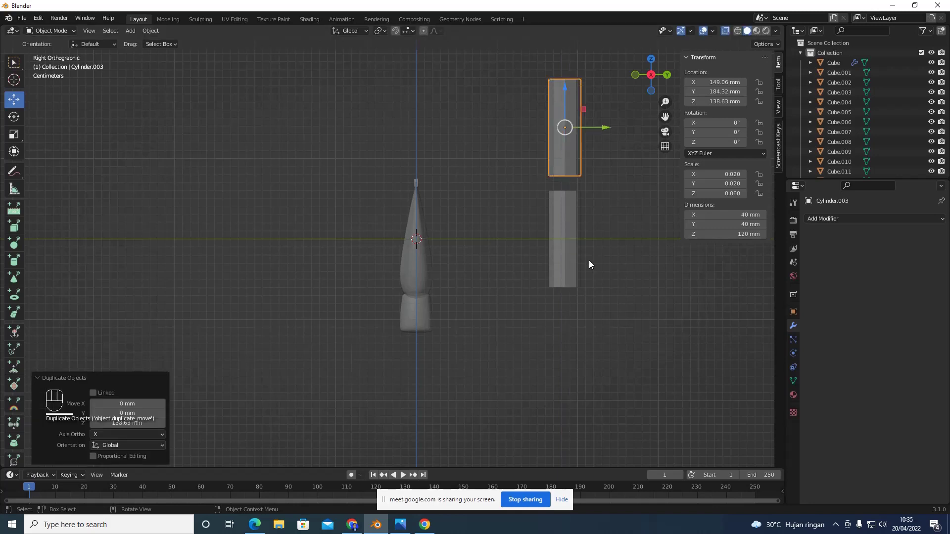
drag(588, 264, 567, 269)
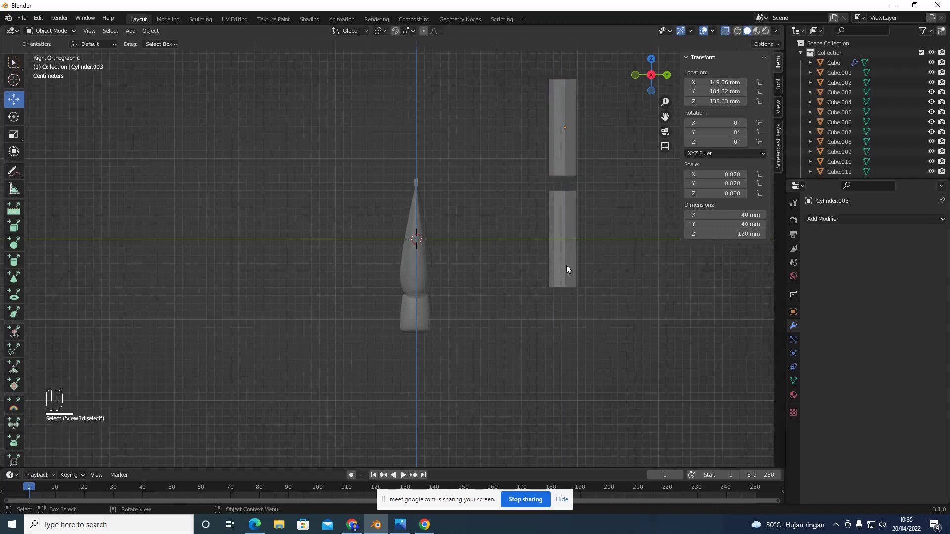
click(567, 268)
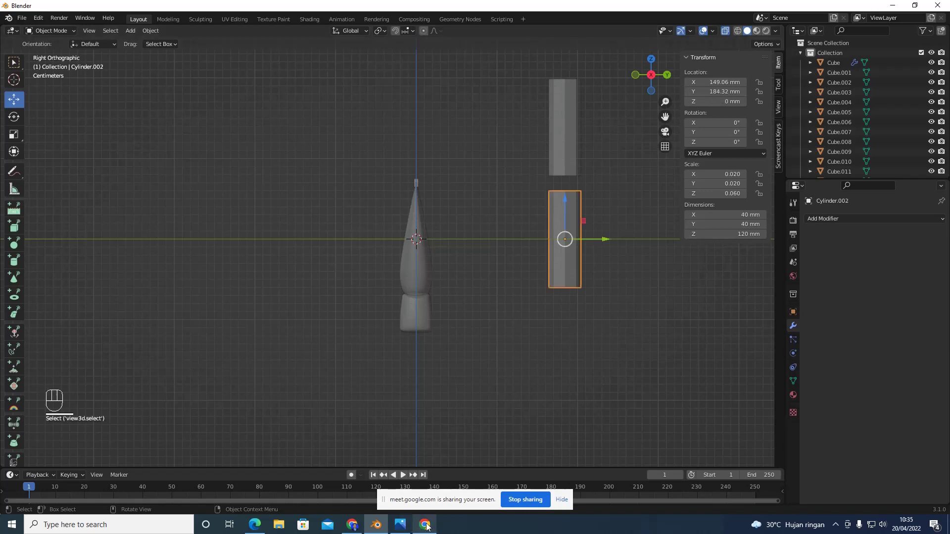
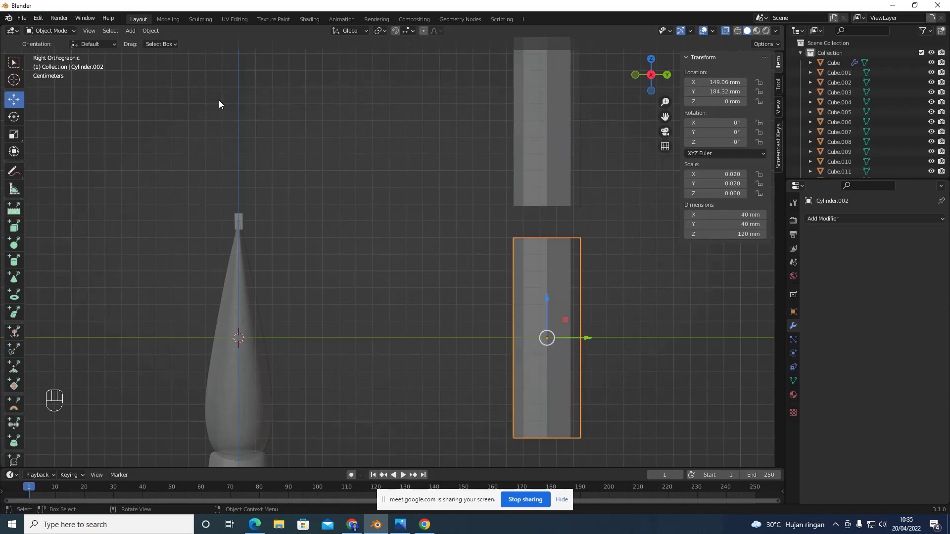
Enter Edit Mode on Cylinder.002 to bevel its top and bottom rims
key(Tab)
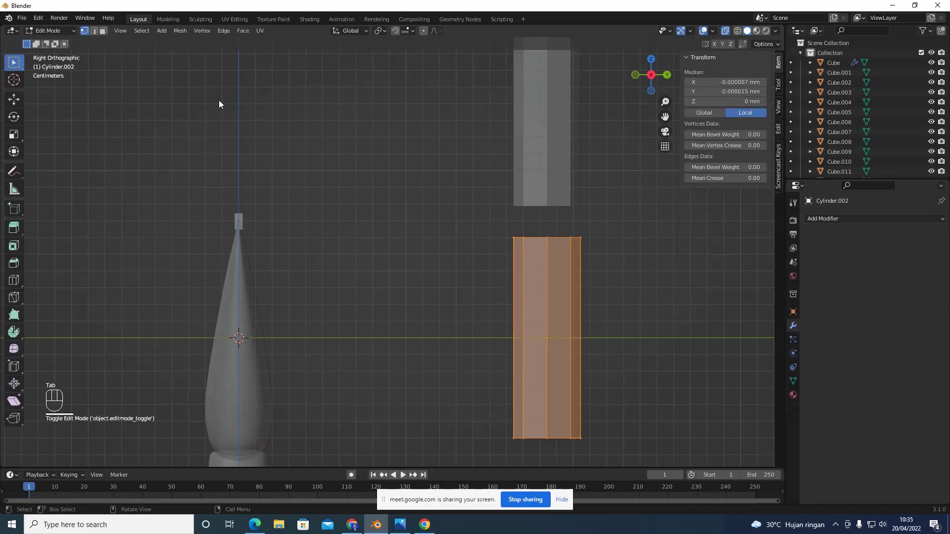
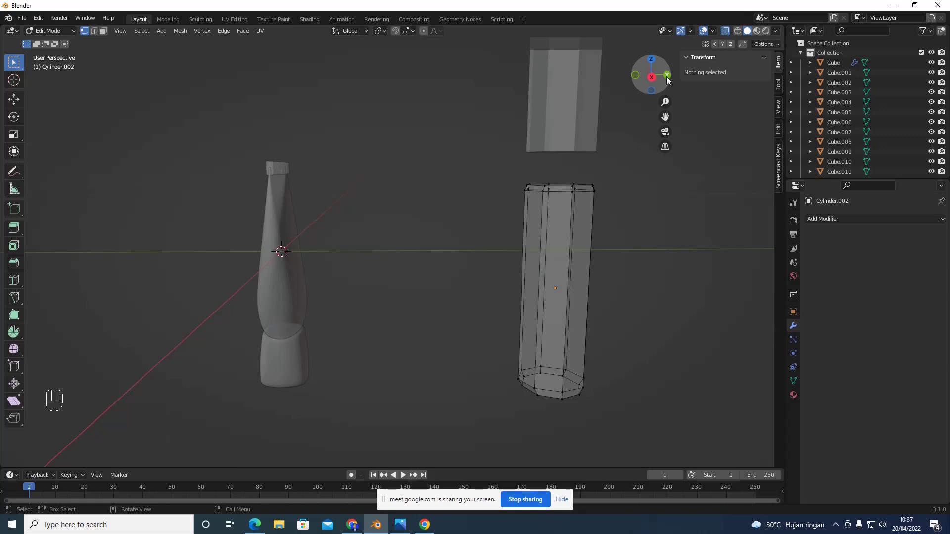
Cycle back, front, right and left orthographic views to check the chamfered handle
click(671, 78)
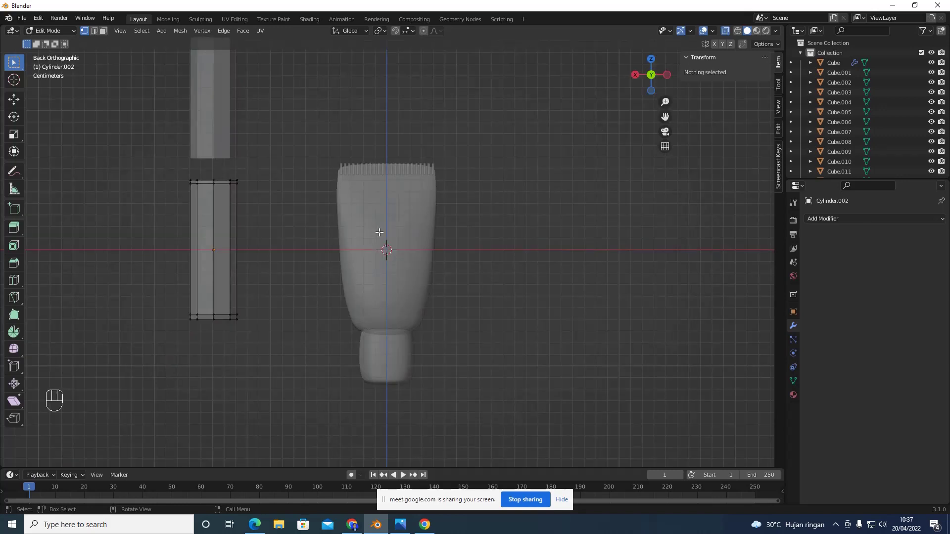
click(653, 76)
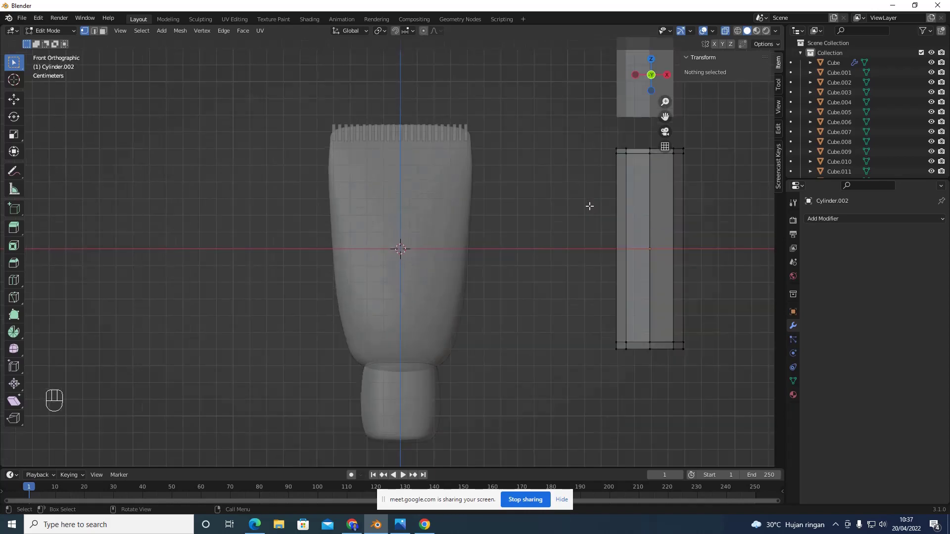
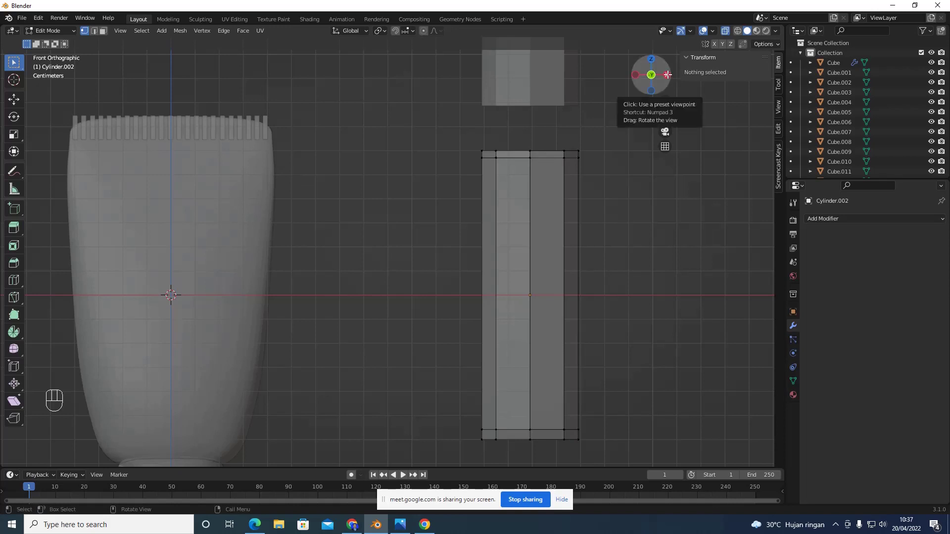
click(671, 76)
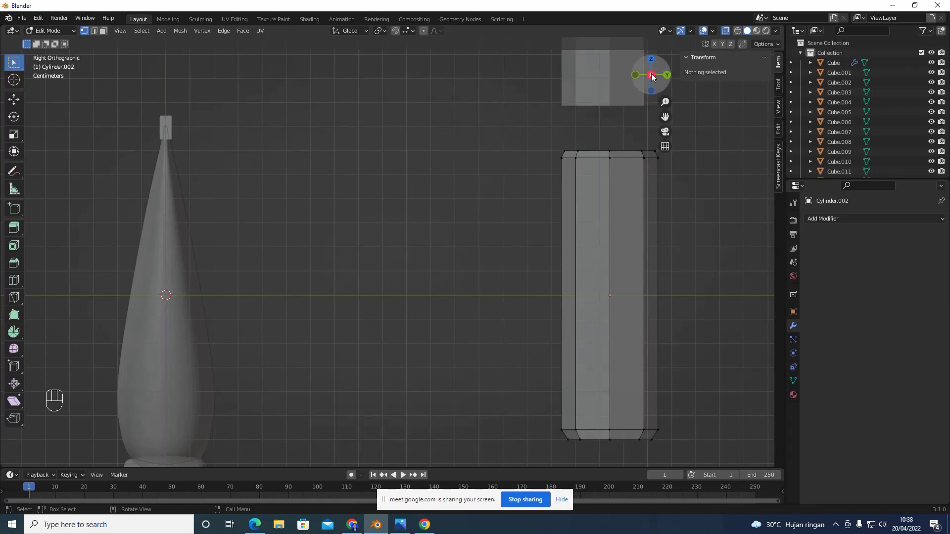
click(654, 75)
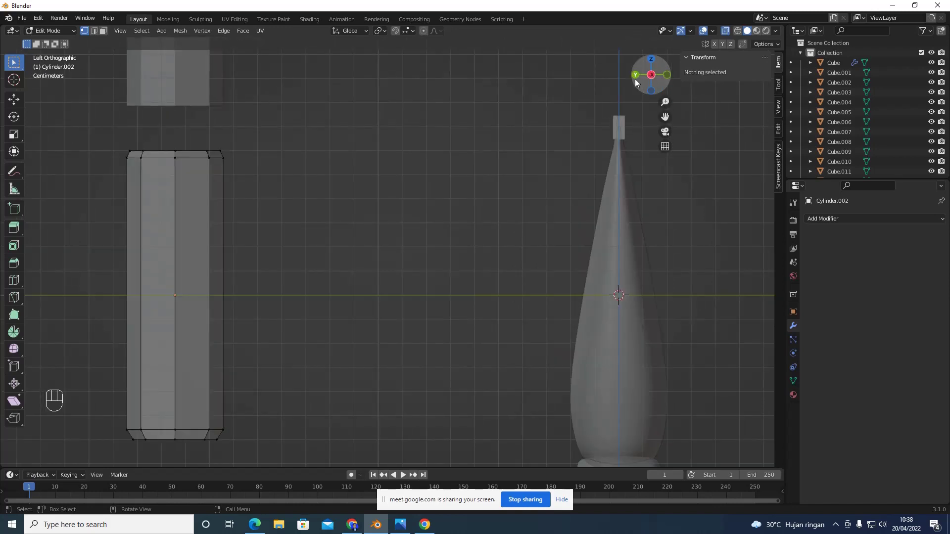
click(638, 81)
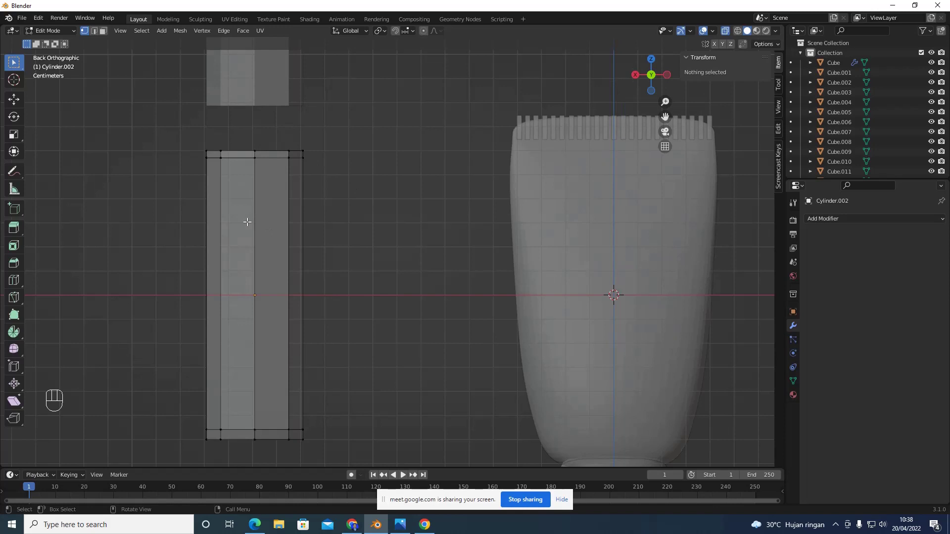
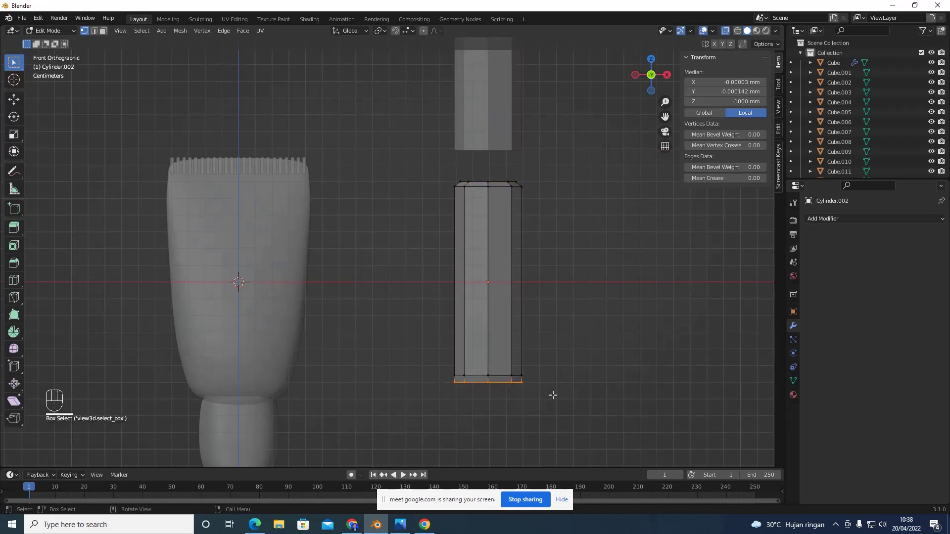
Scale the bottom rim inward along X and check the taper from right, back and front
key(s)
key(x)
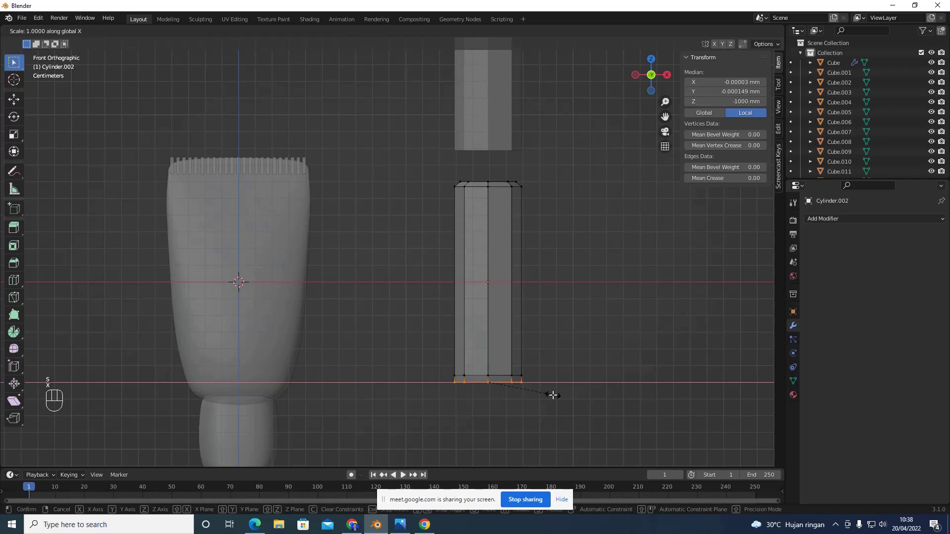
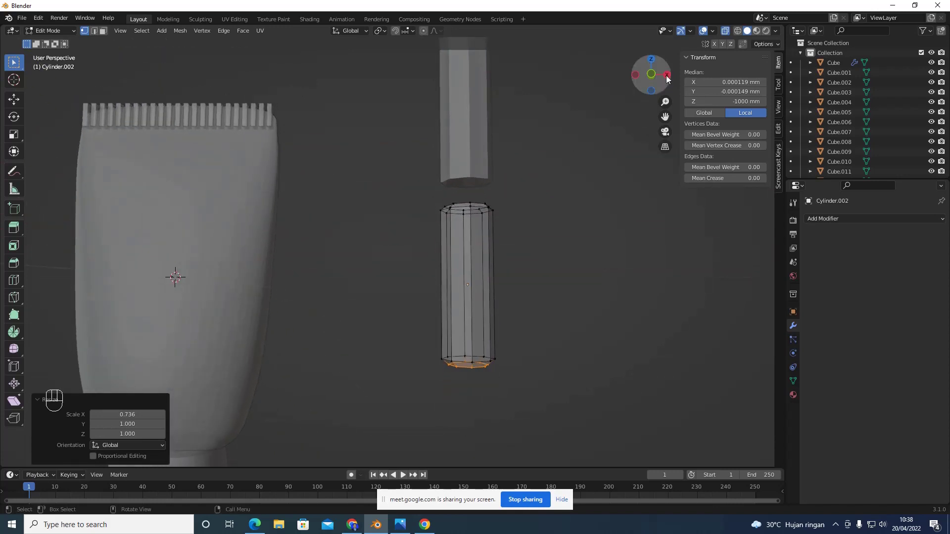
click(669, 77)
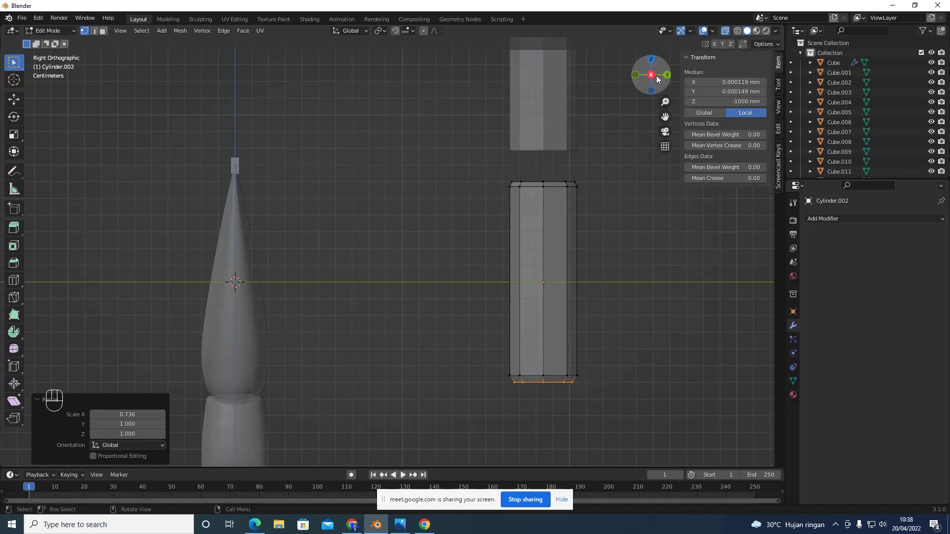
click(672, 76)
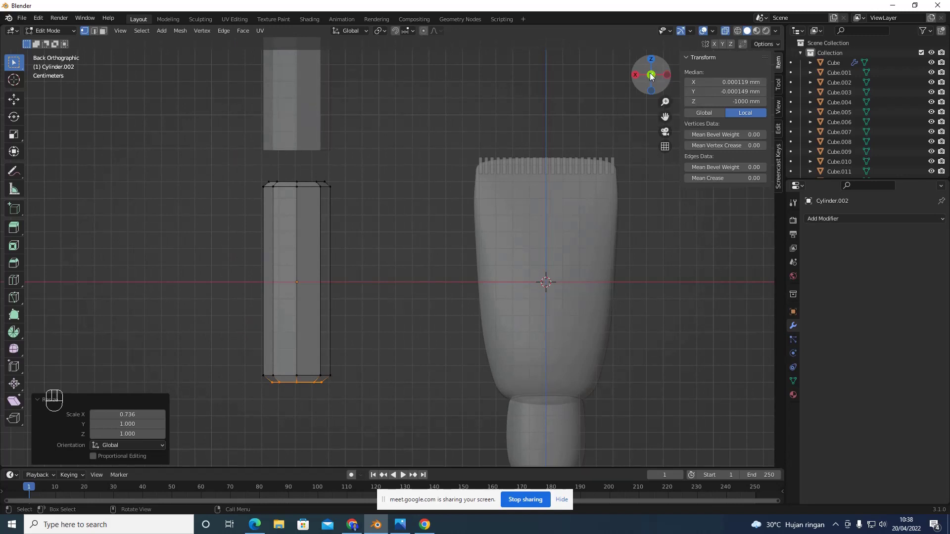
click(653, 74)
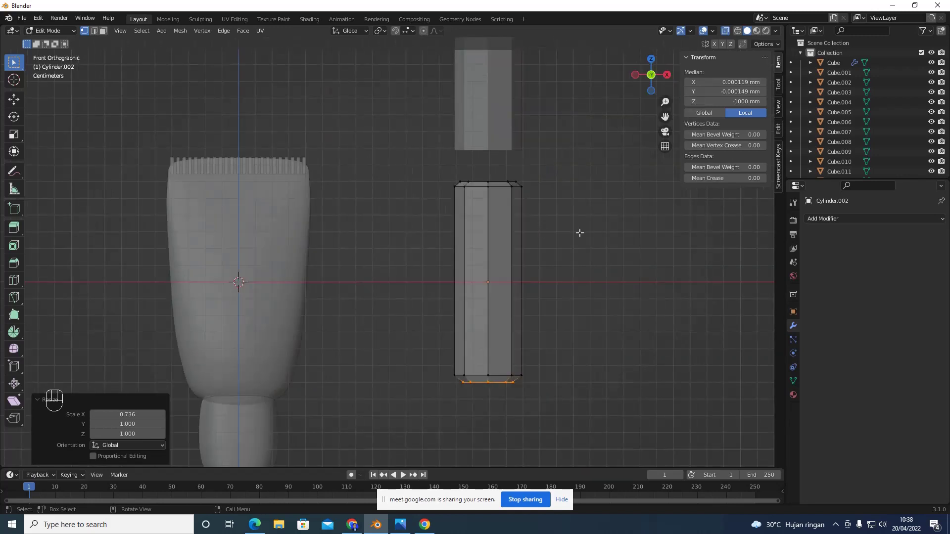
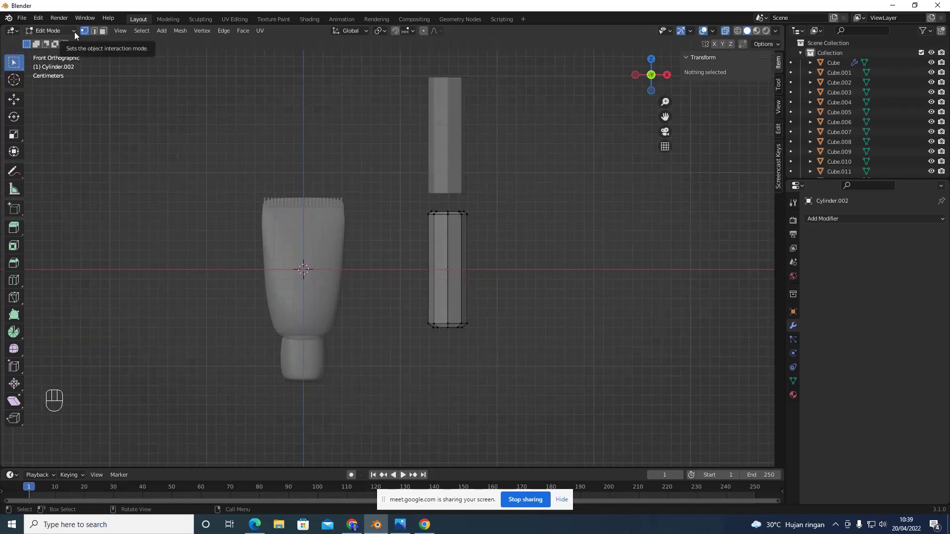
Return to Object Mode and select the upper cylinder, Cylinder.003
drag(76, 35, 211, 102)
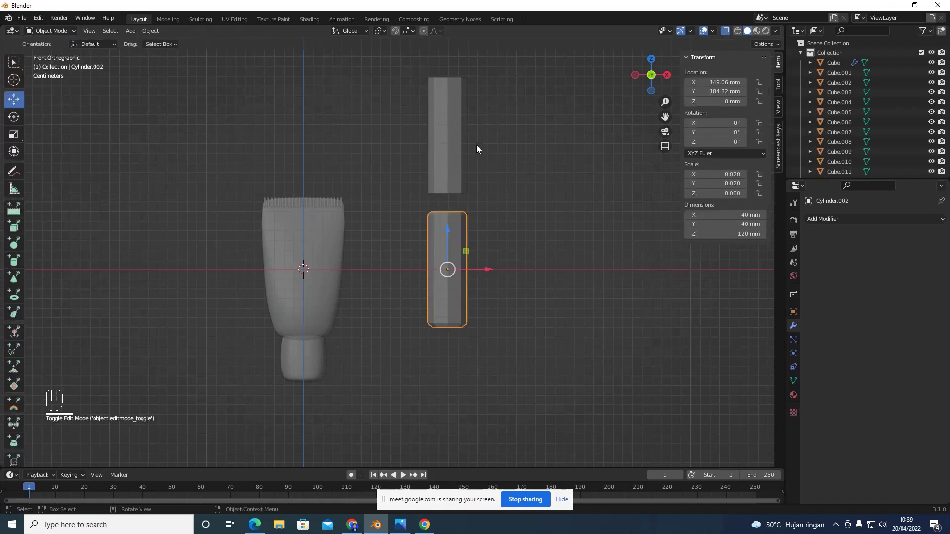
drag(466, 137, 447, 127)
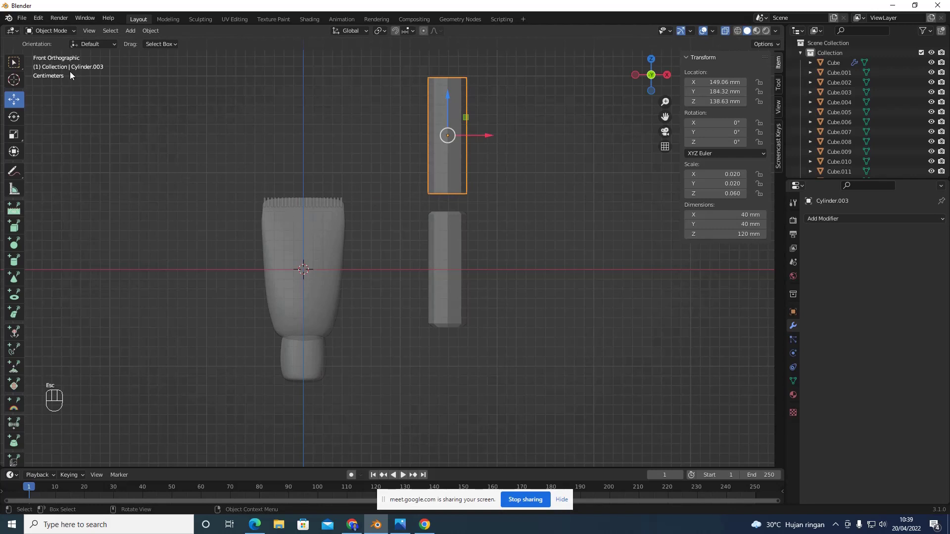
Enter Edit Mode on Cylinder.003 and switch to the front orthographic view
key(Tab)
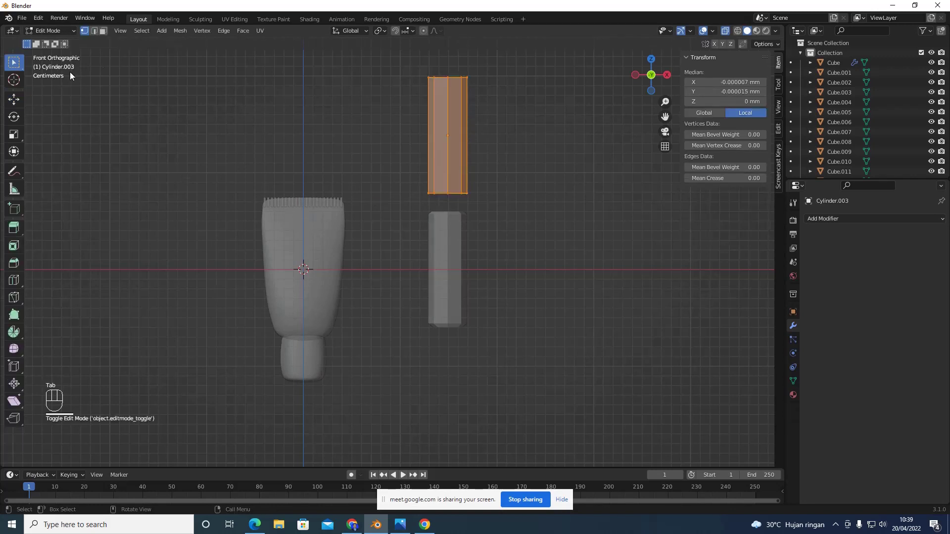
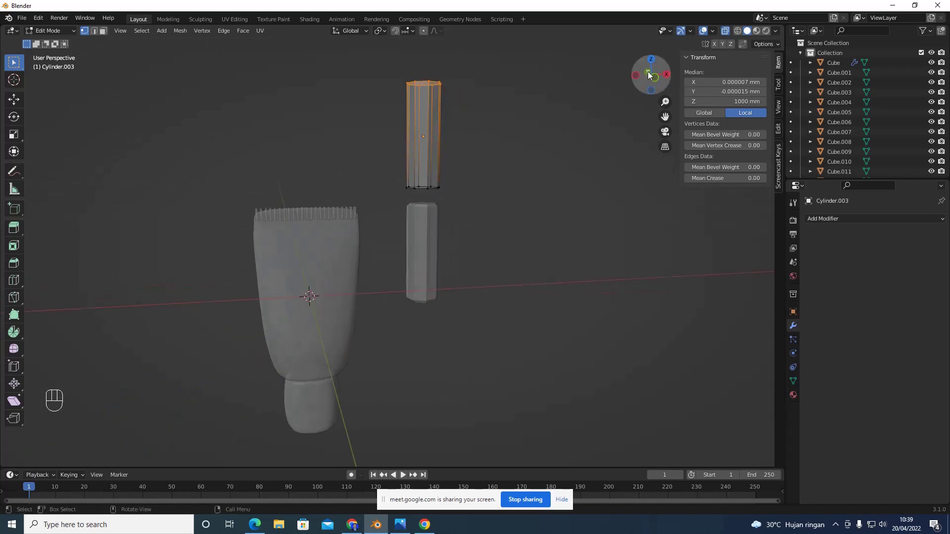
click(653, 73)
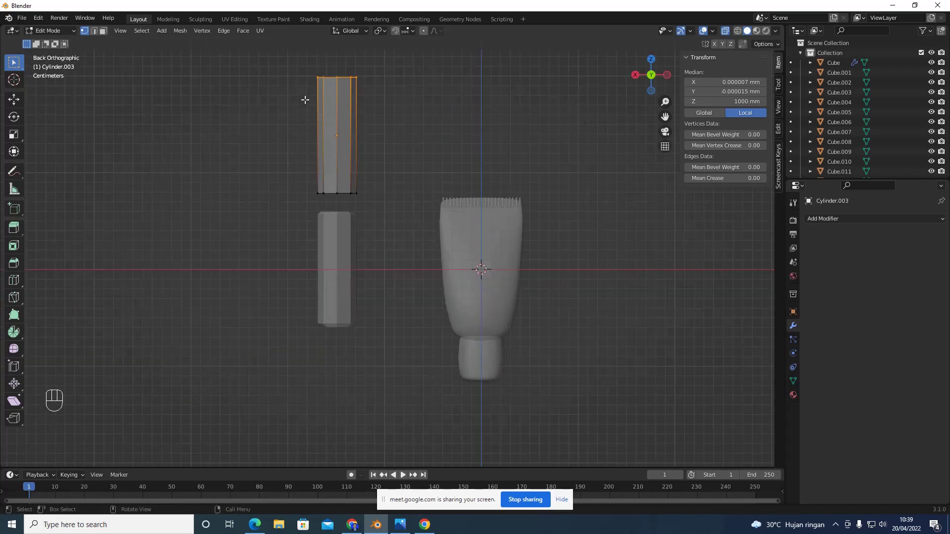
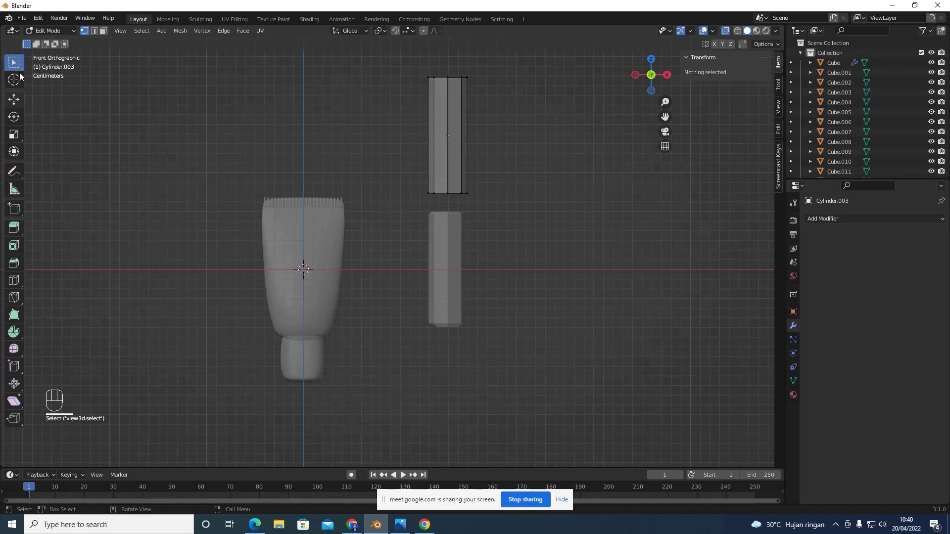
Lower Cylinder.003 as a 25 × 25 × 30 mm cap onto the handle top and check it from back and front
drag(51, 35, 51, 50)
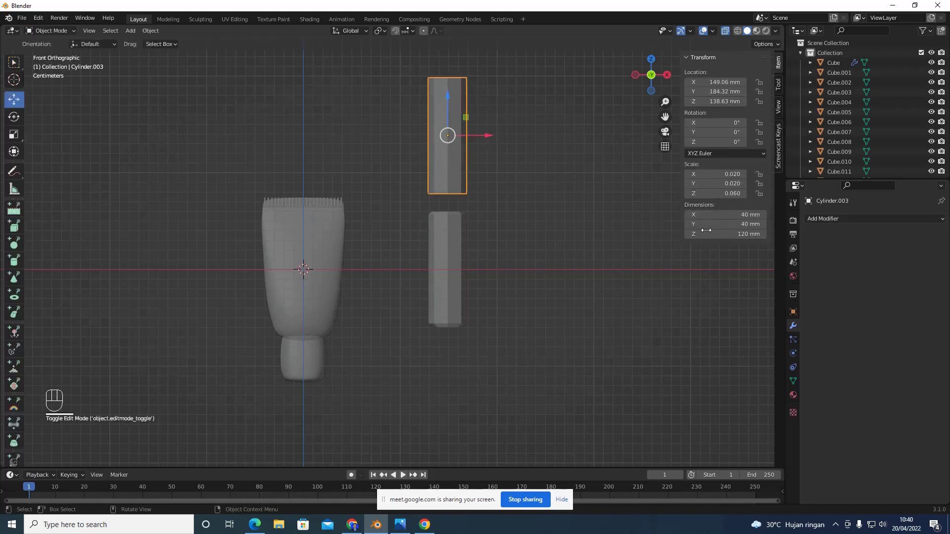
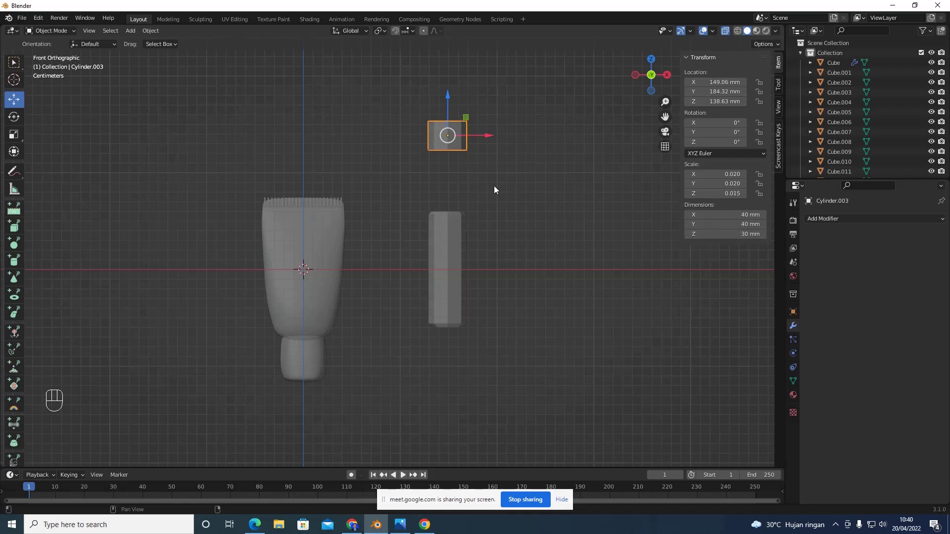
drag(449, 105, 451, 178)
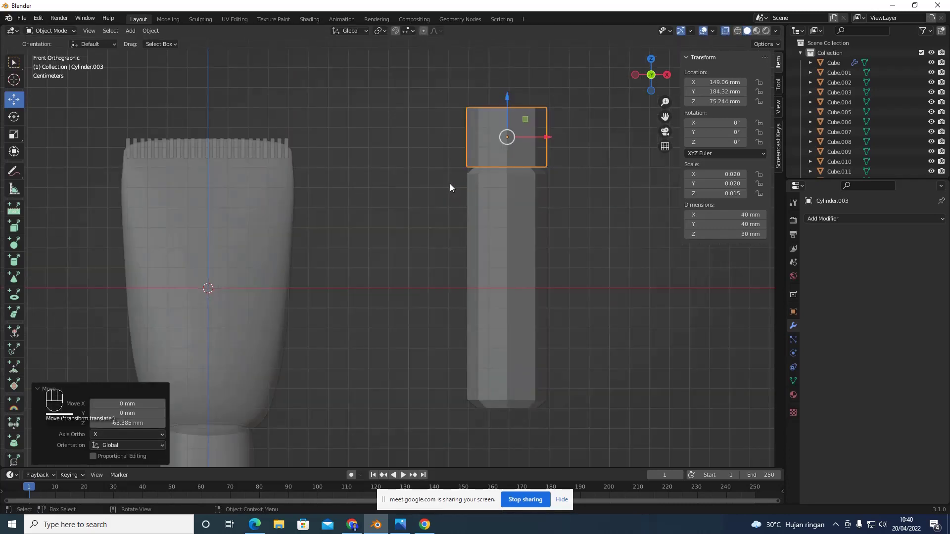
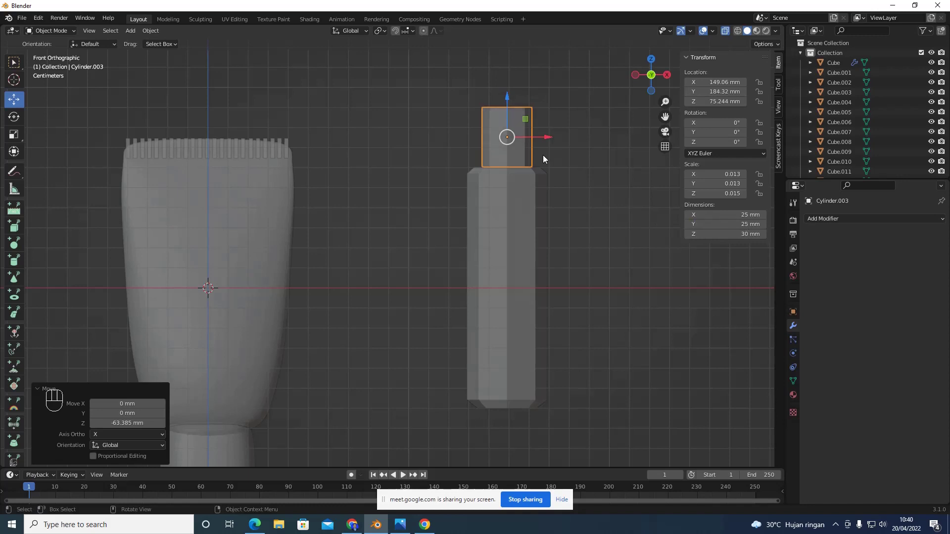
drag(548, 161, 703, 118)
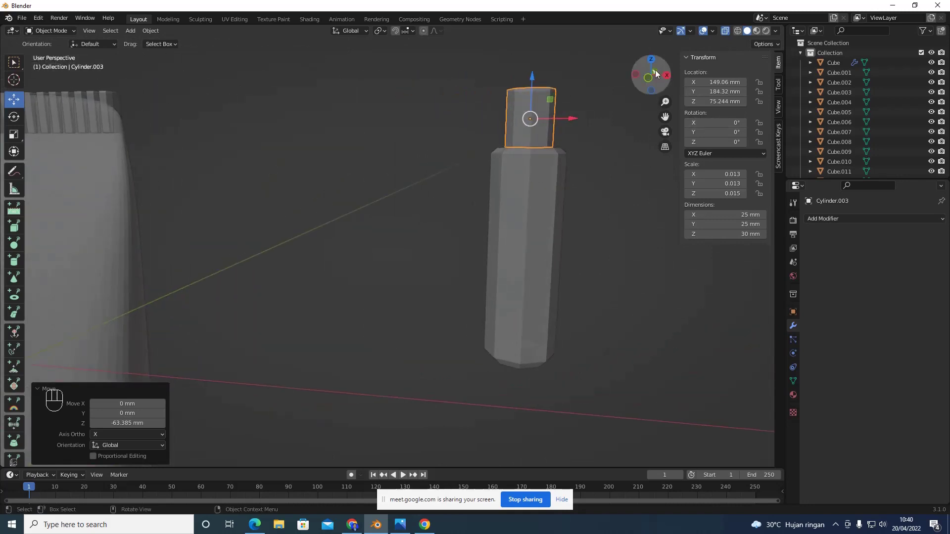
click(659, 71)
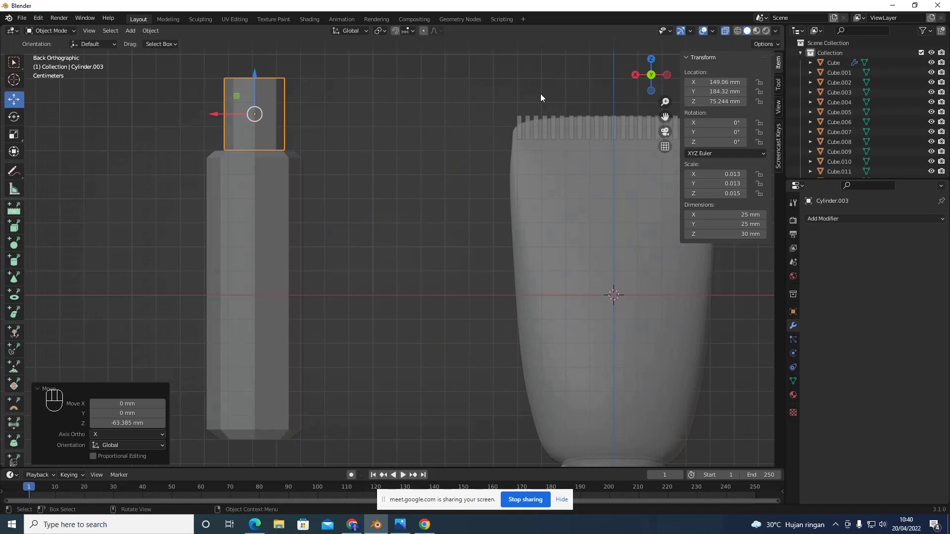
click(655, 73)
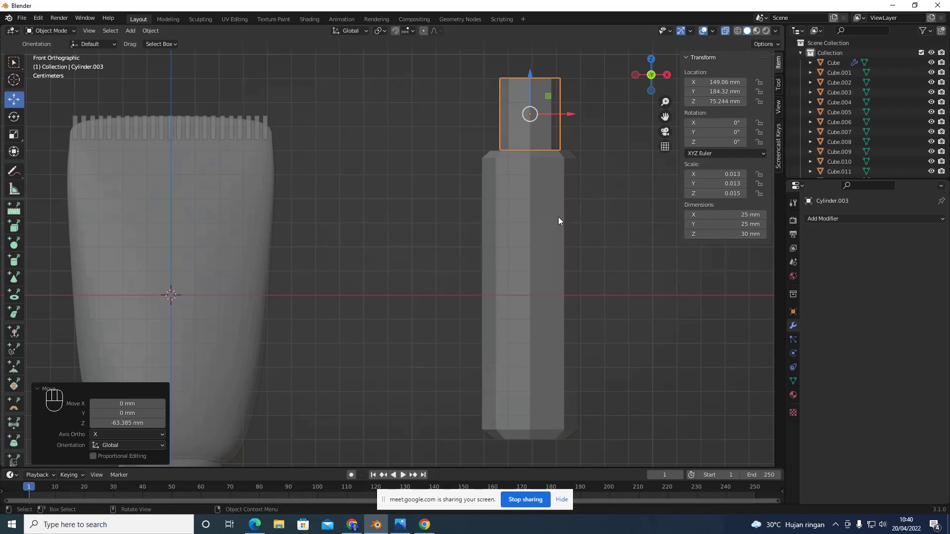
Add a Subdivision Surface modifier at level 3 to the handle Cylinder.002
click(562, 217)
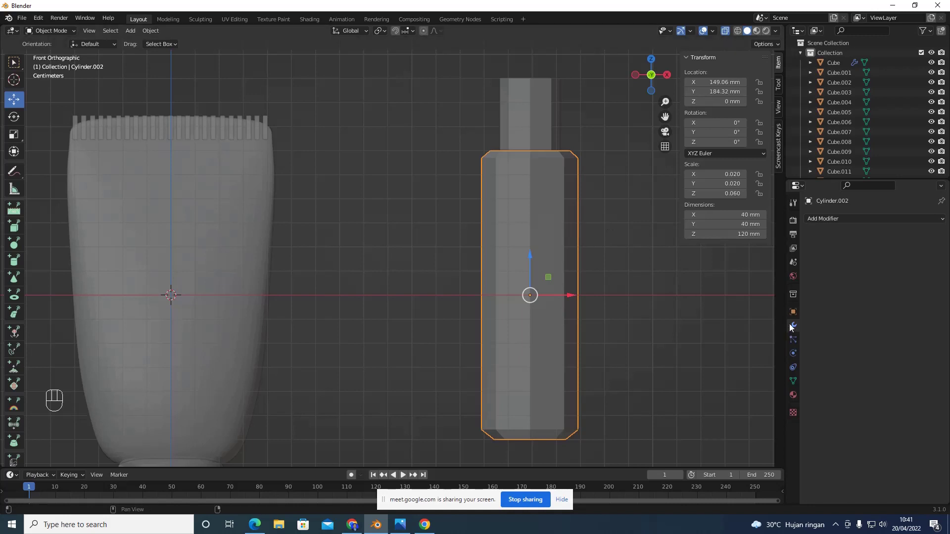
click(796, 324)
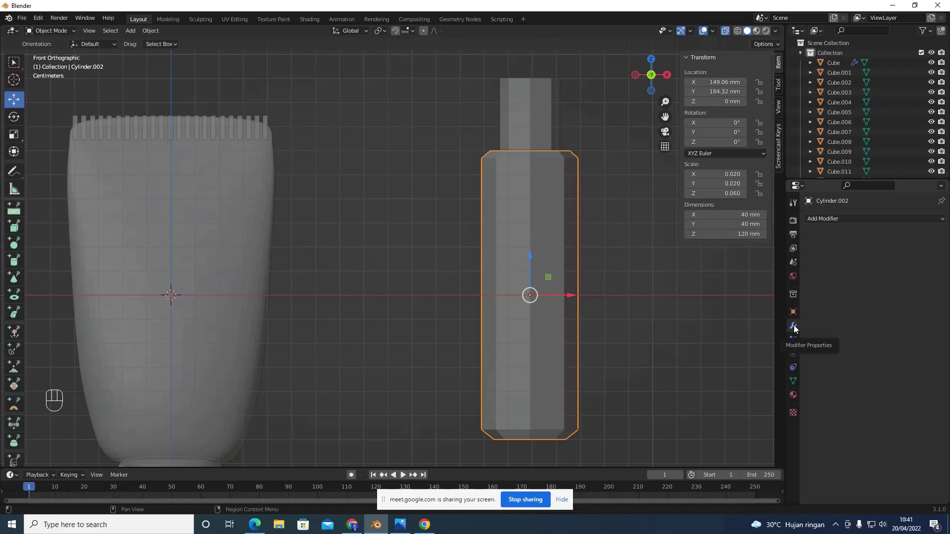
drag(876, 220, 750, 400)
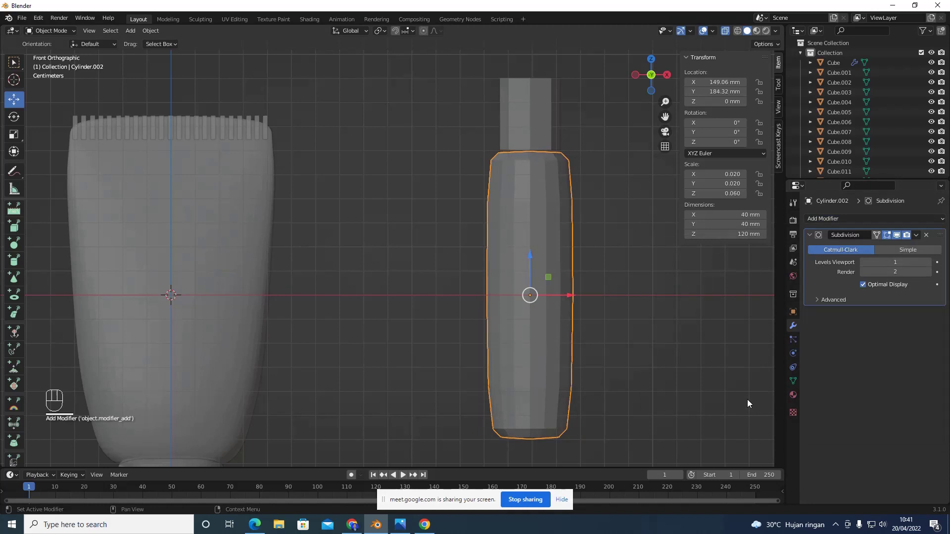
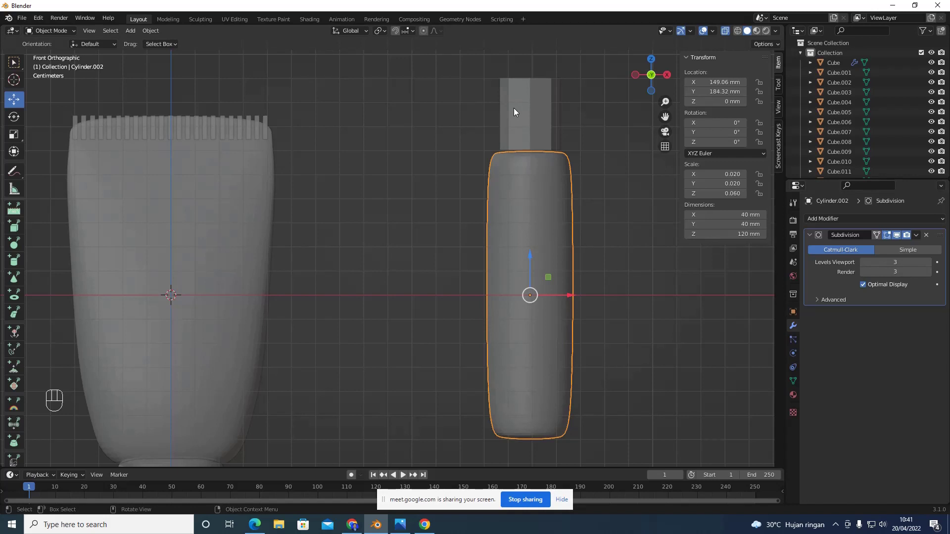
Scale the cap Cylinder.003 to 15 × 15 × 20 mm and inspect it around the handle
click(510, 110)
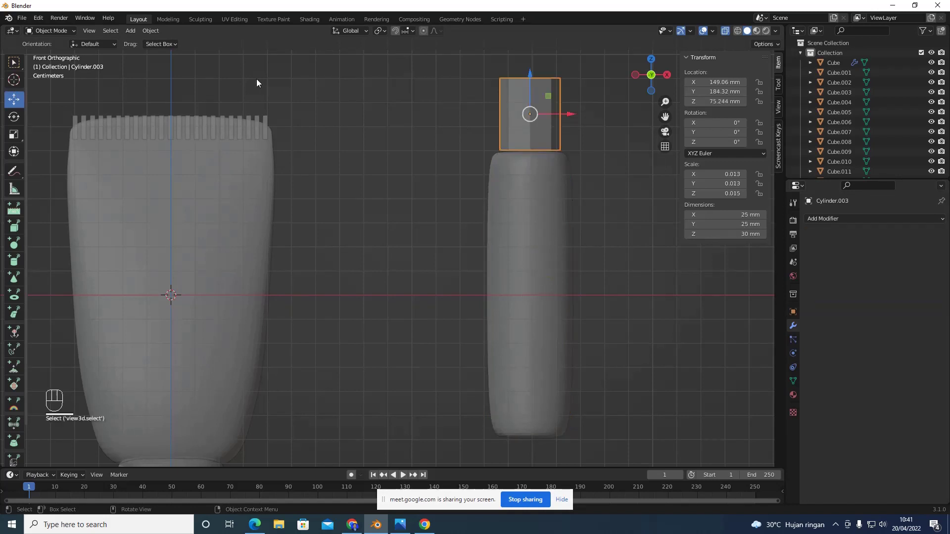
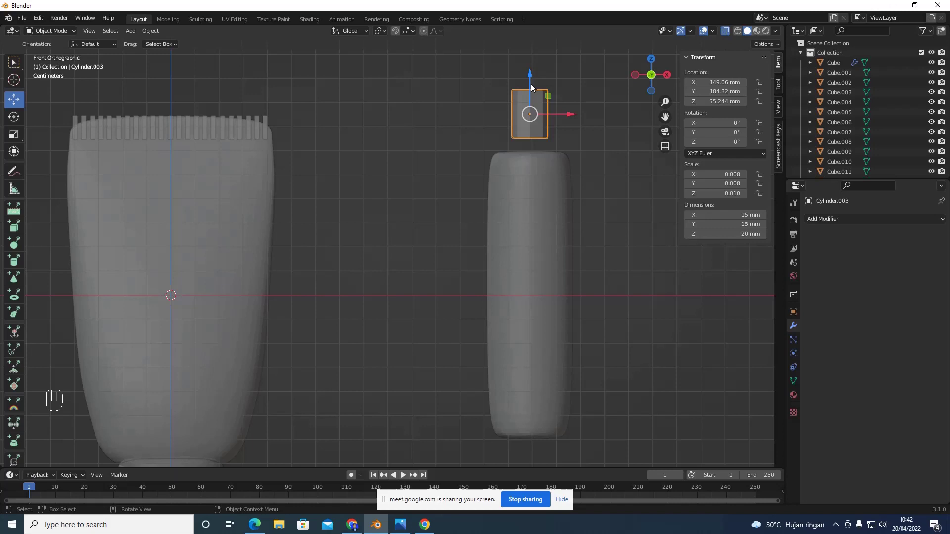
drag(626, 152, 592, 102)
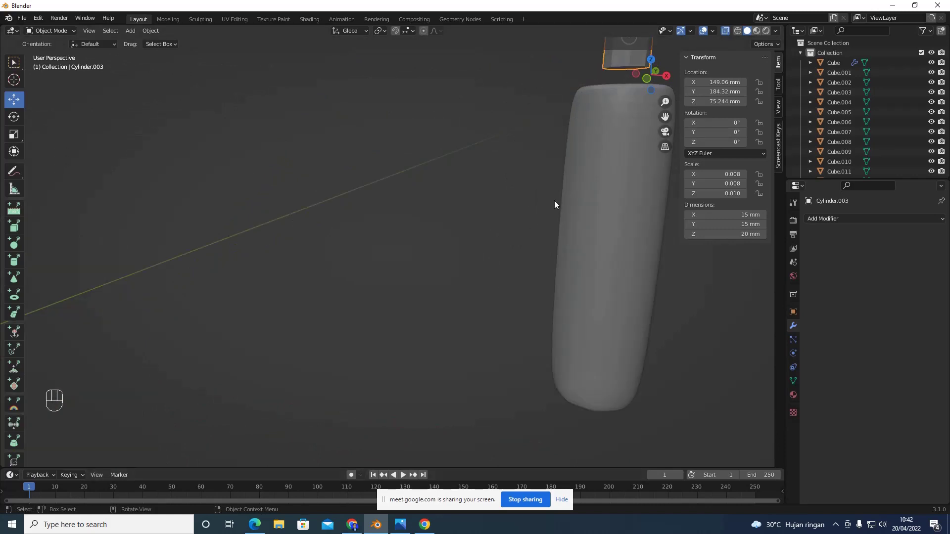
drag(553, 167, 582, 118)
click(664, 72)
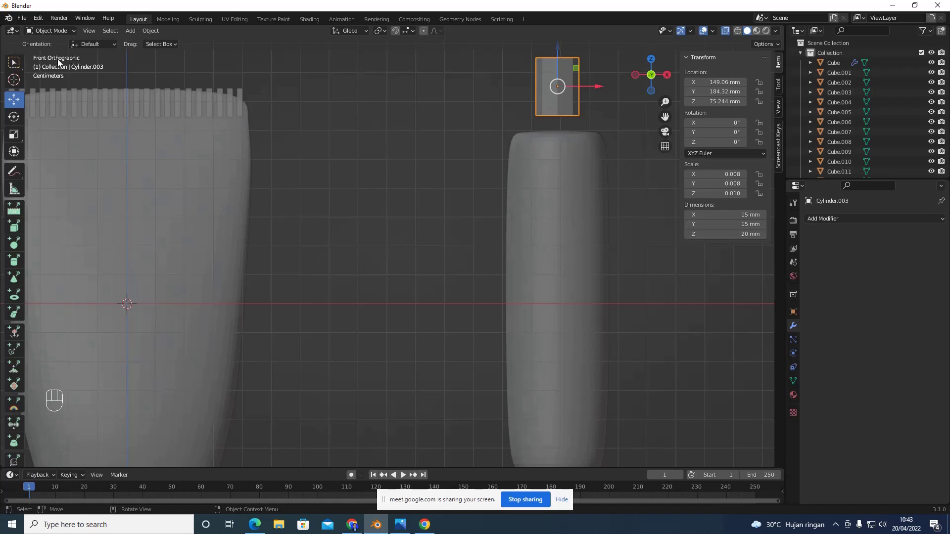
Leave the cap's mesh editing and select the smoothed handle Cylinder.002
key(Tab)
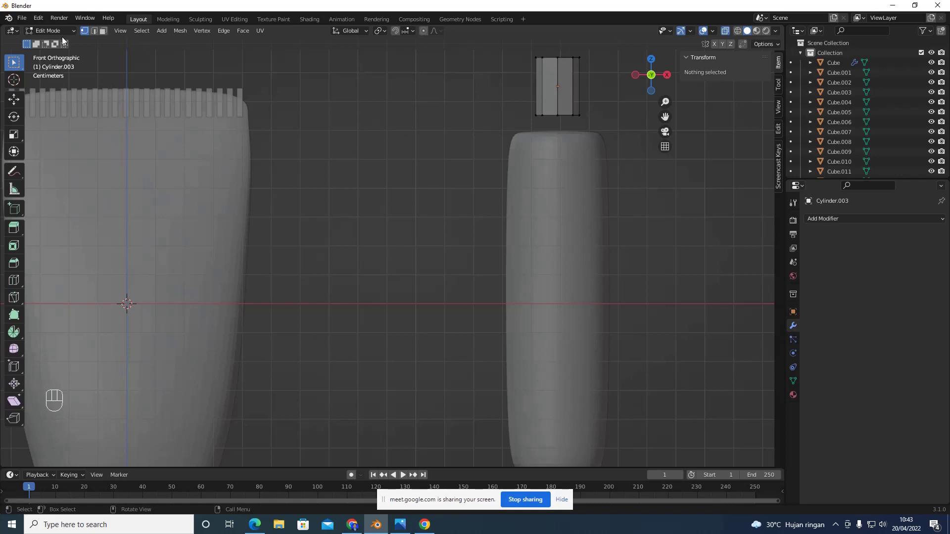
drag(64, 32, 131, 65)
click(566, 150)
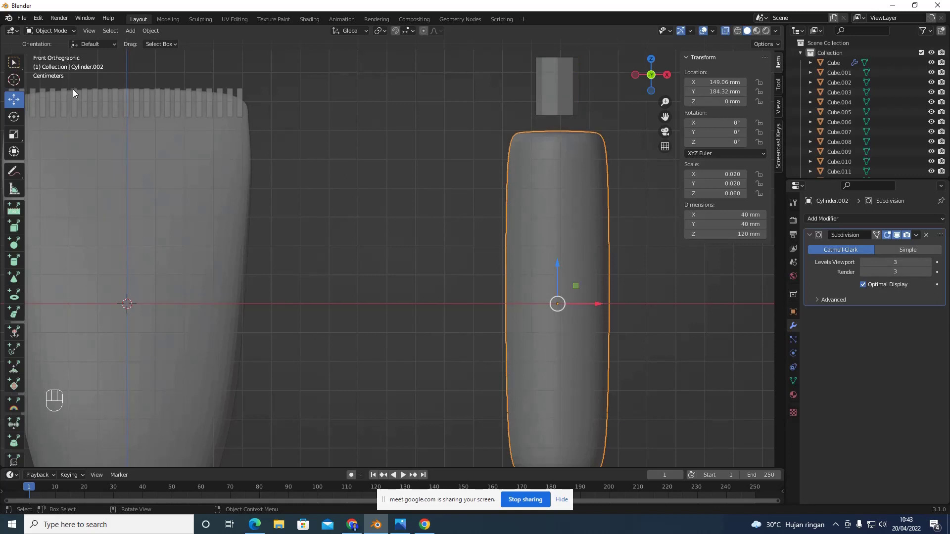
Extrude and shrink the handle's top face into a narrow neck, making the handle 129 mm tall
key(Tab)
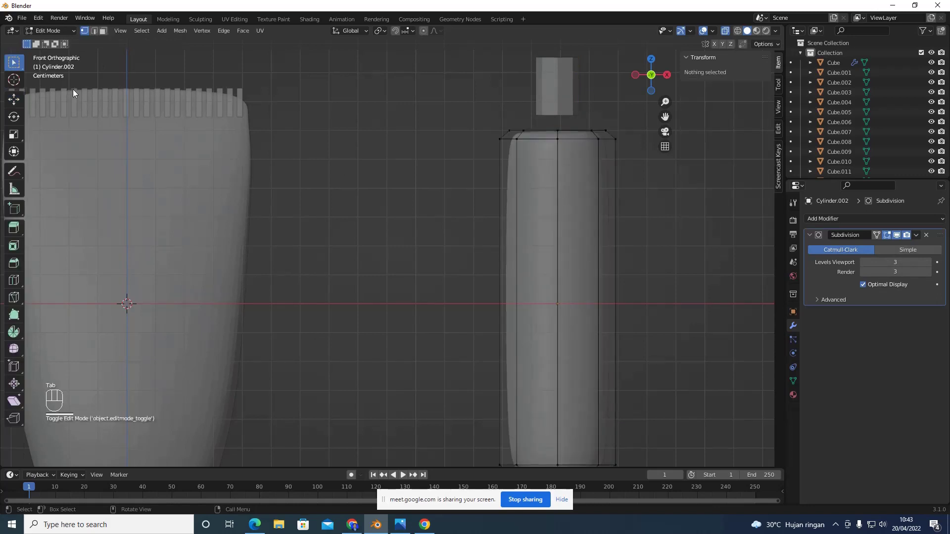
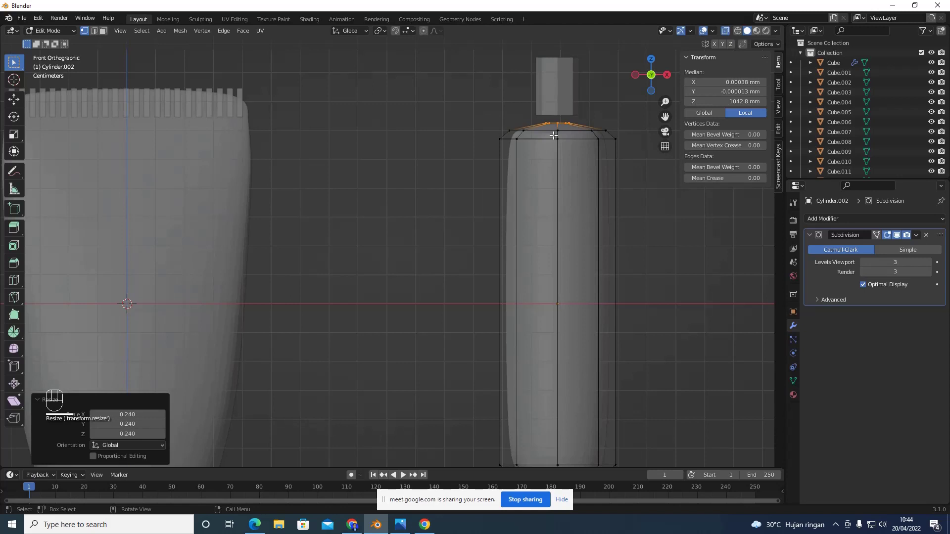
key(e)
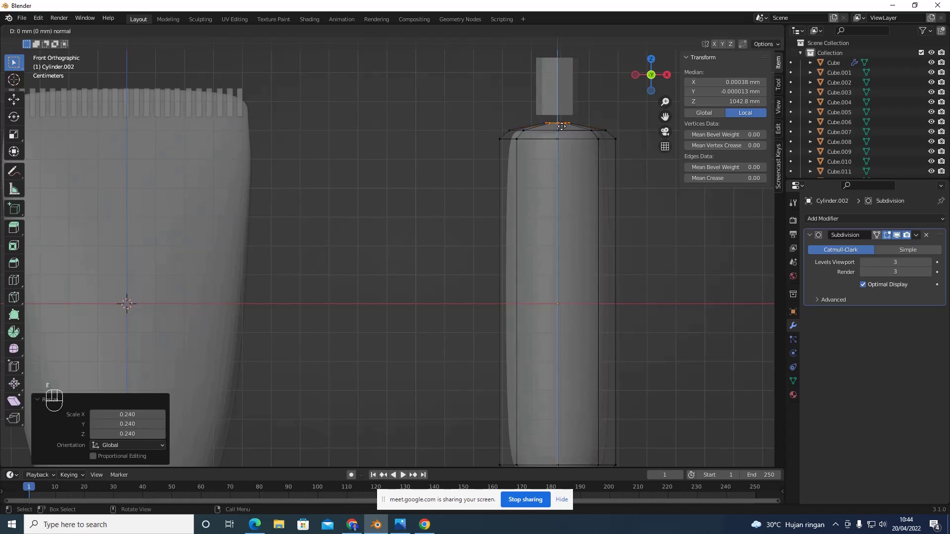
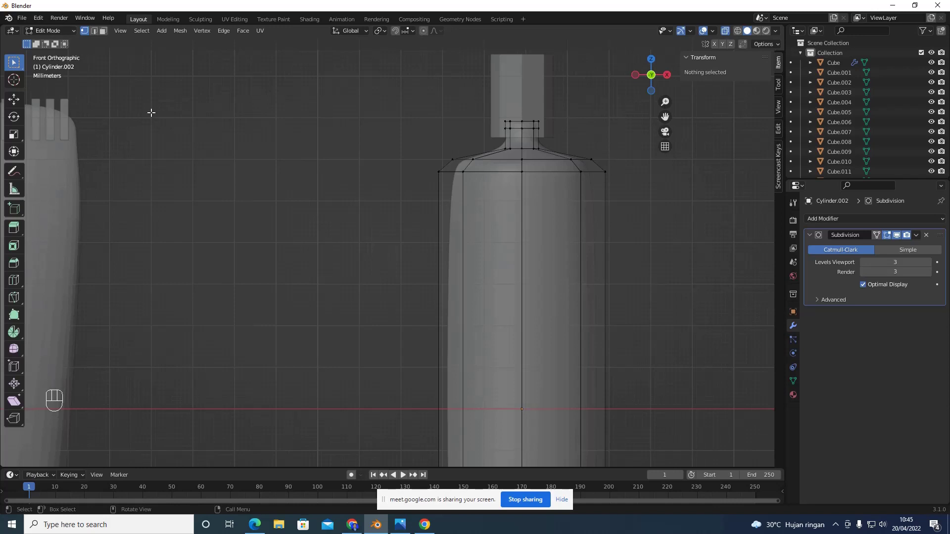
Move the cap Cylinder.003 down onto the handle's neck and remove its subdivision modifier
key(Tab)
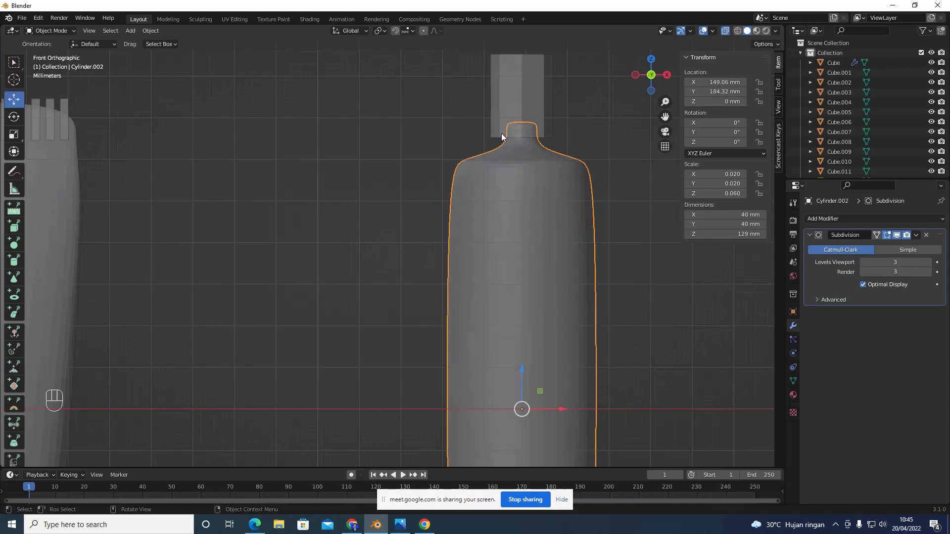
click(532, 86)
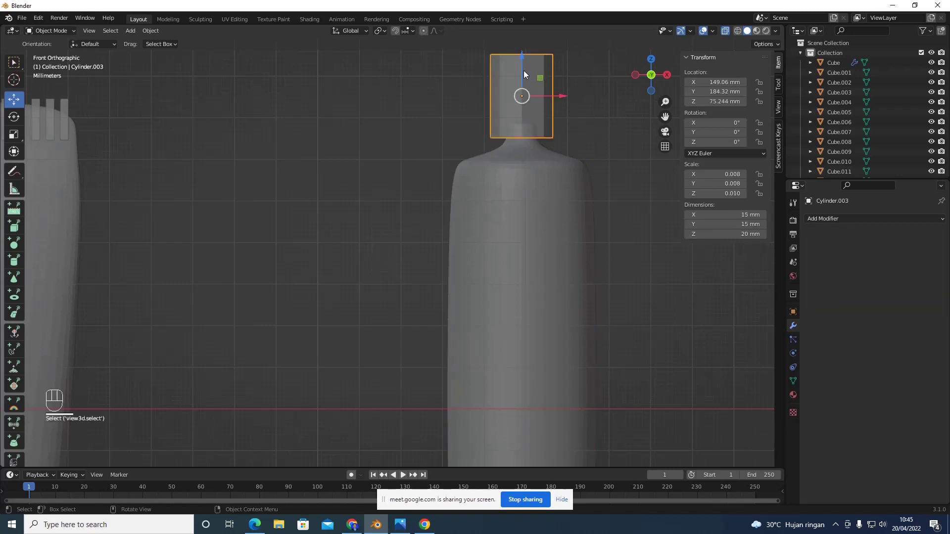
drag(526, 69, 583, 99)
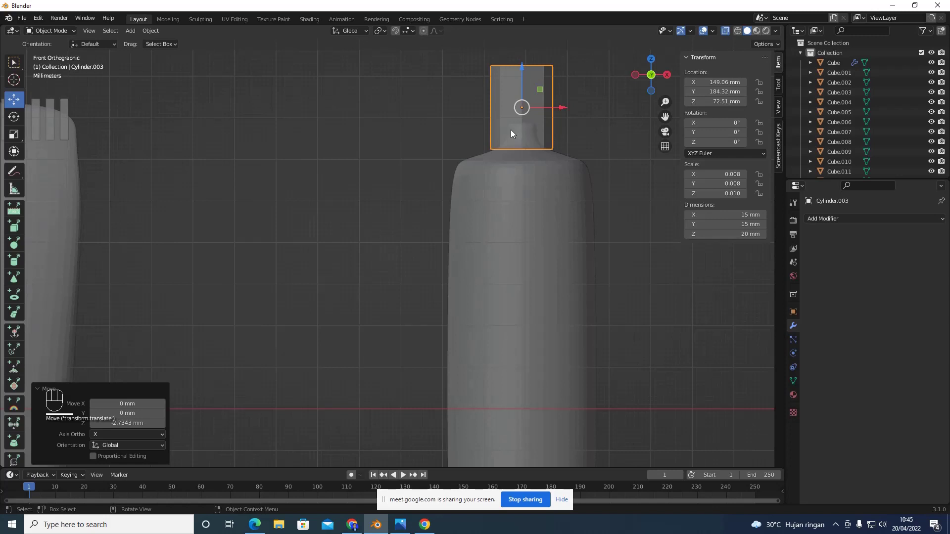
drag(823, 220, 754, 398)
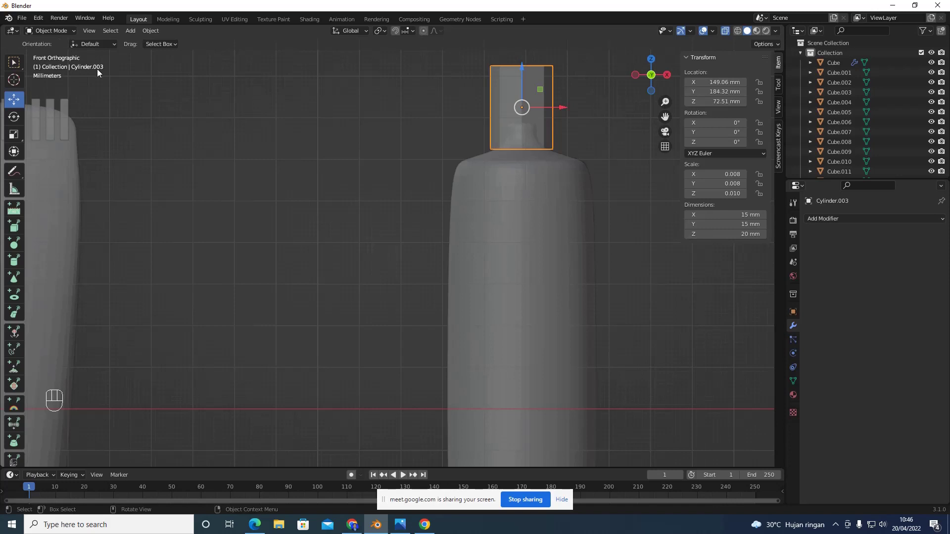
Enter mesh editing on the cap Cylinder.003
key(Tab)
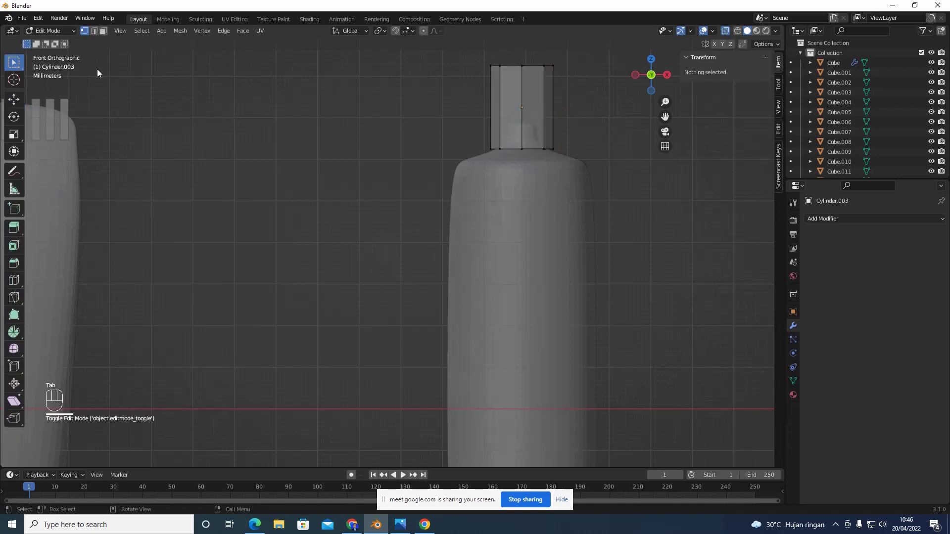
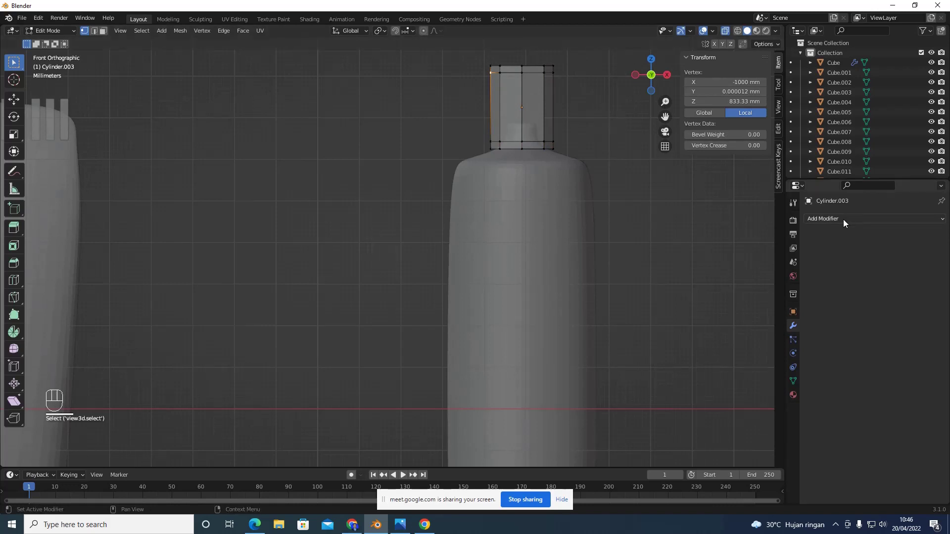
Add a Subdivision Surface modifier at level 2 to the cap Cylinder.003
drag(848, 221, 754, 400)
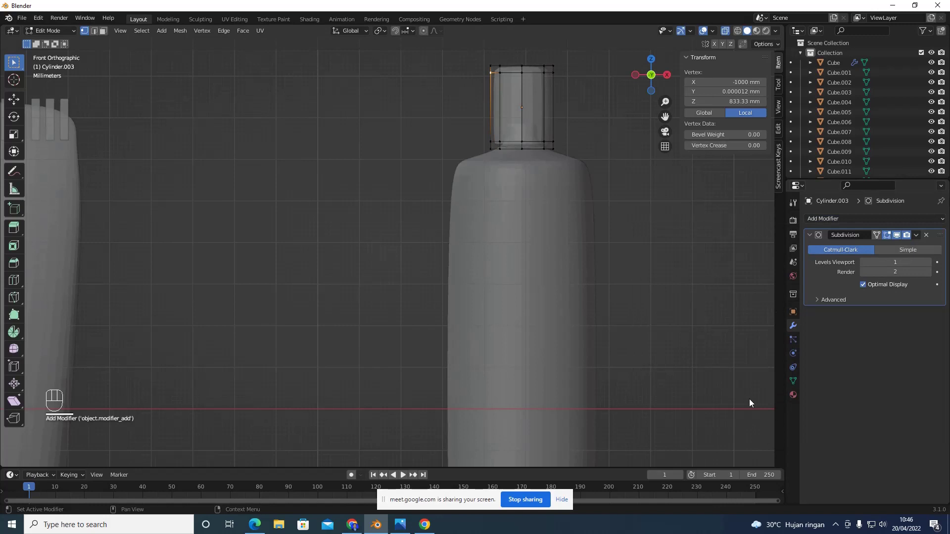
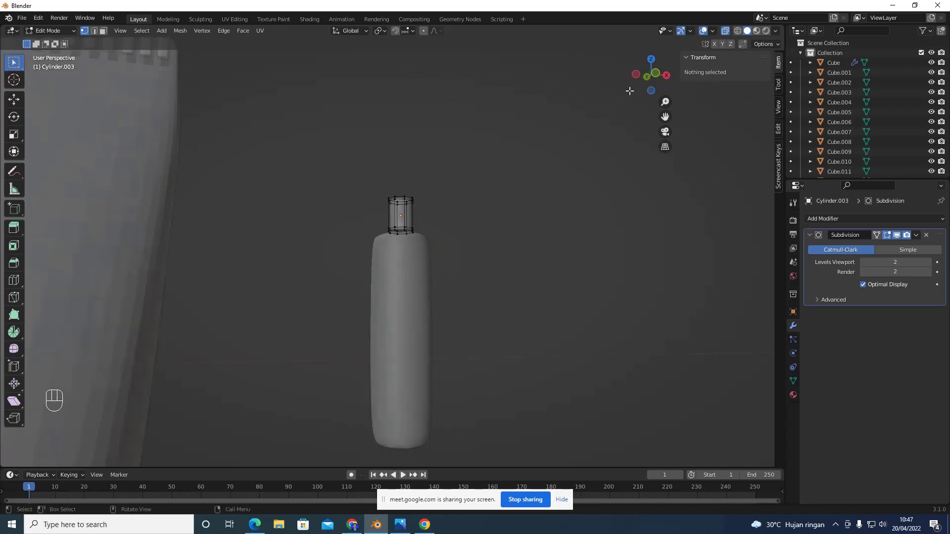
Inspect the cap and handle from behind and the side, then return to object mode
click(647, 79)
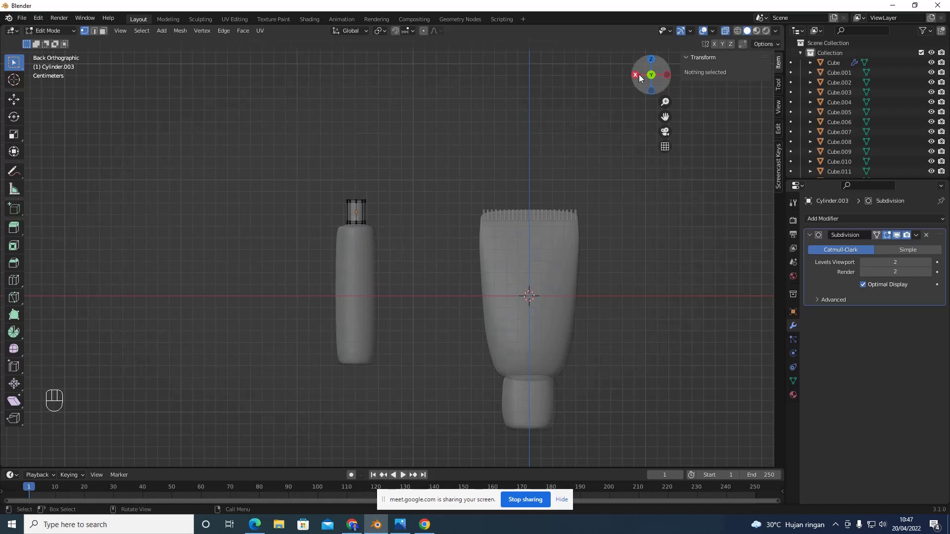
click(638, 76)
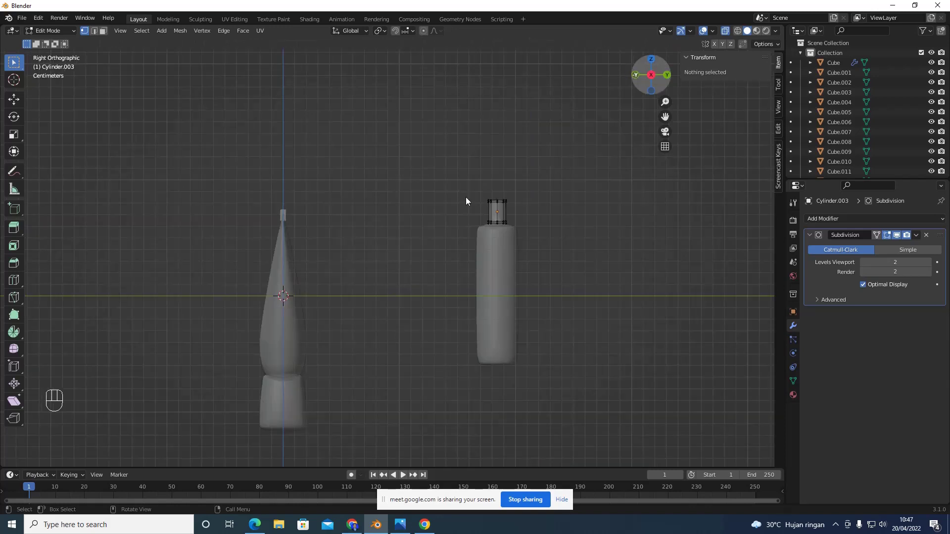
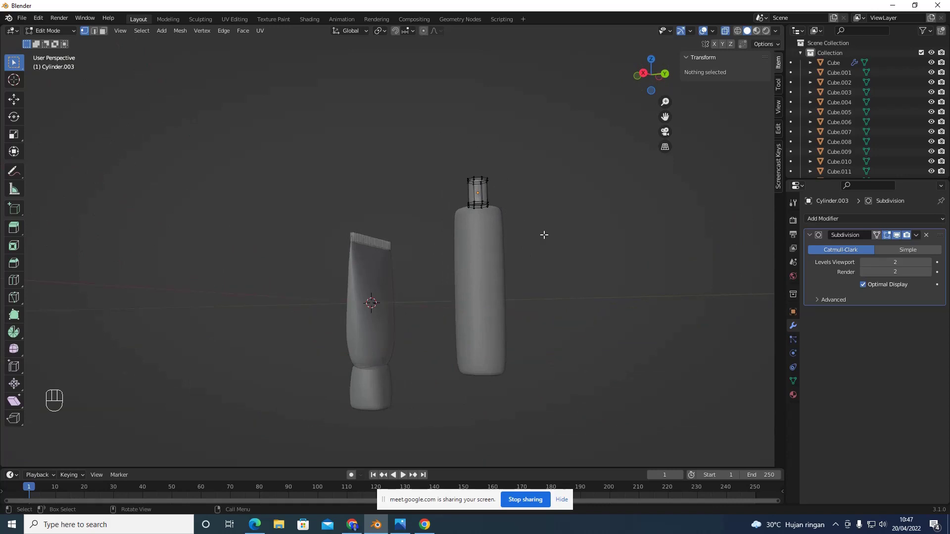
drag(67, 31, 430, 221)
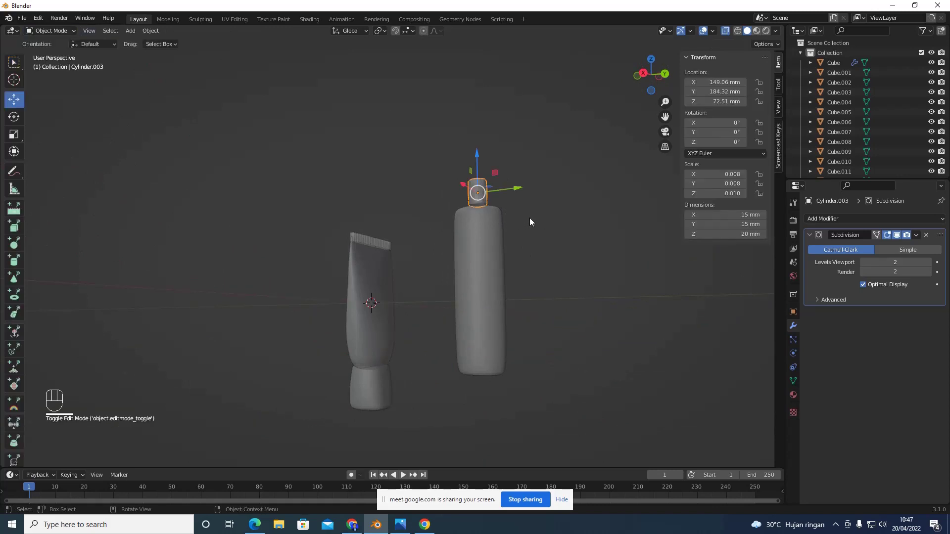
Apply Shade Smooth to the cap Cylinder.003 from its object context menu
click(534, 220)
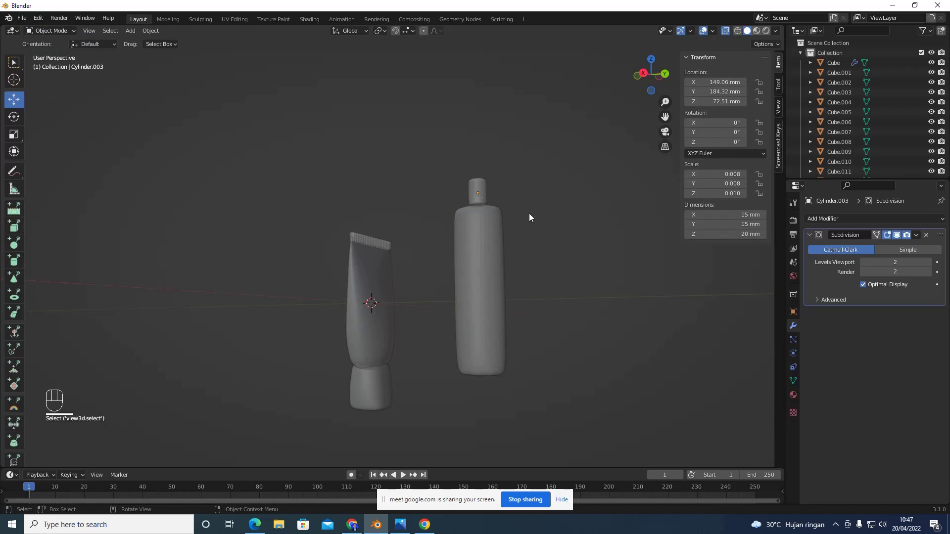
right_click(534, 216)
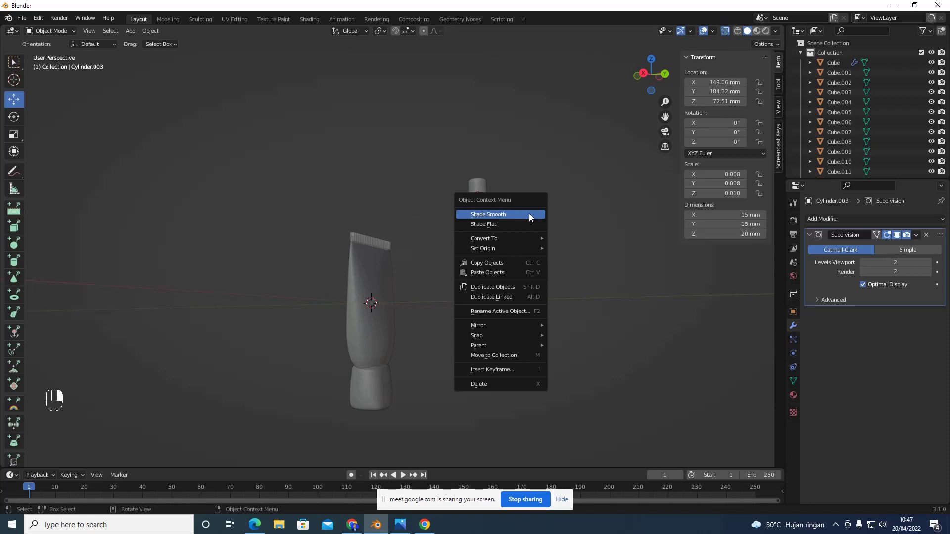